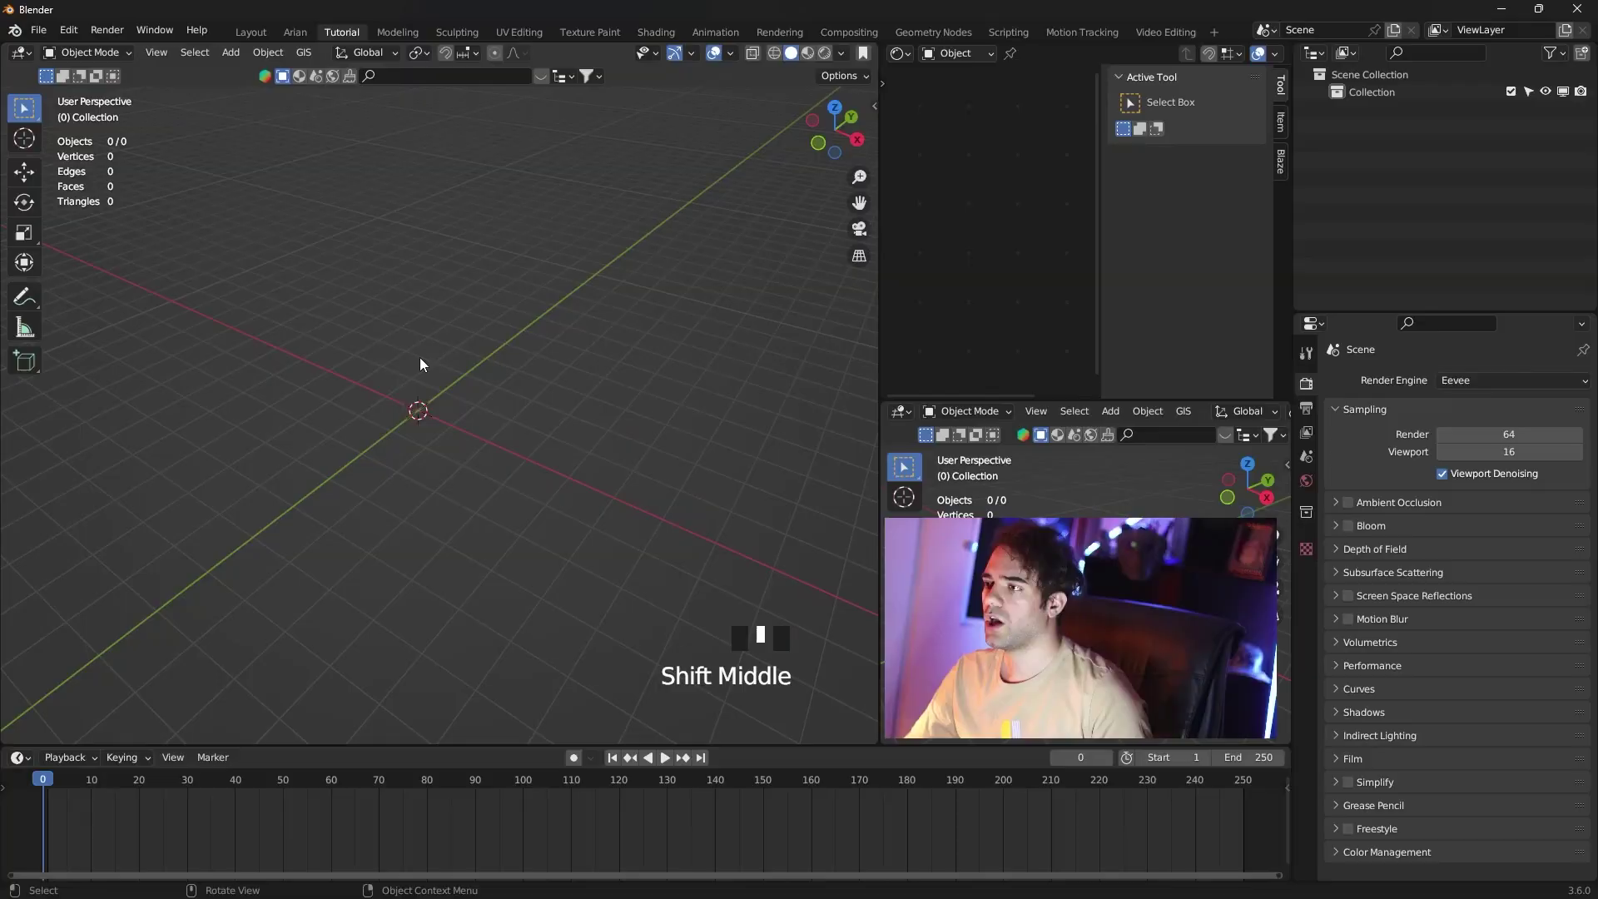
From front view, add a torus and rotate it 90° to stand upright as the first chain link.
key("KP_1")
key("shift+a")
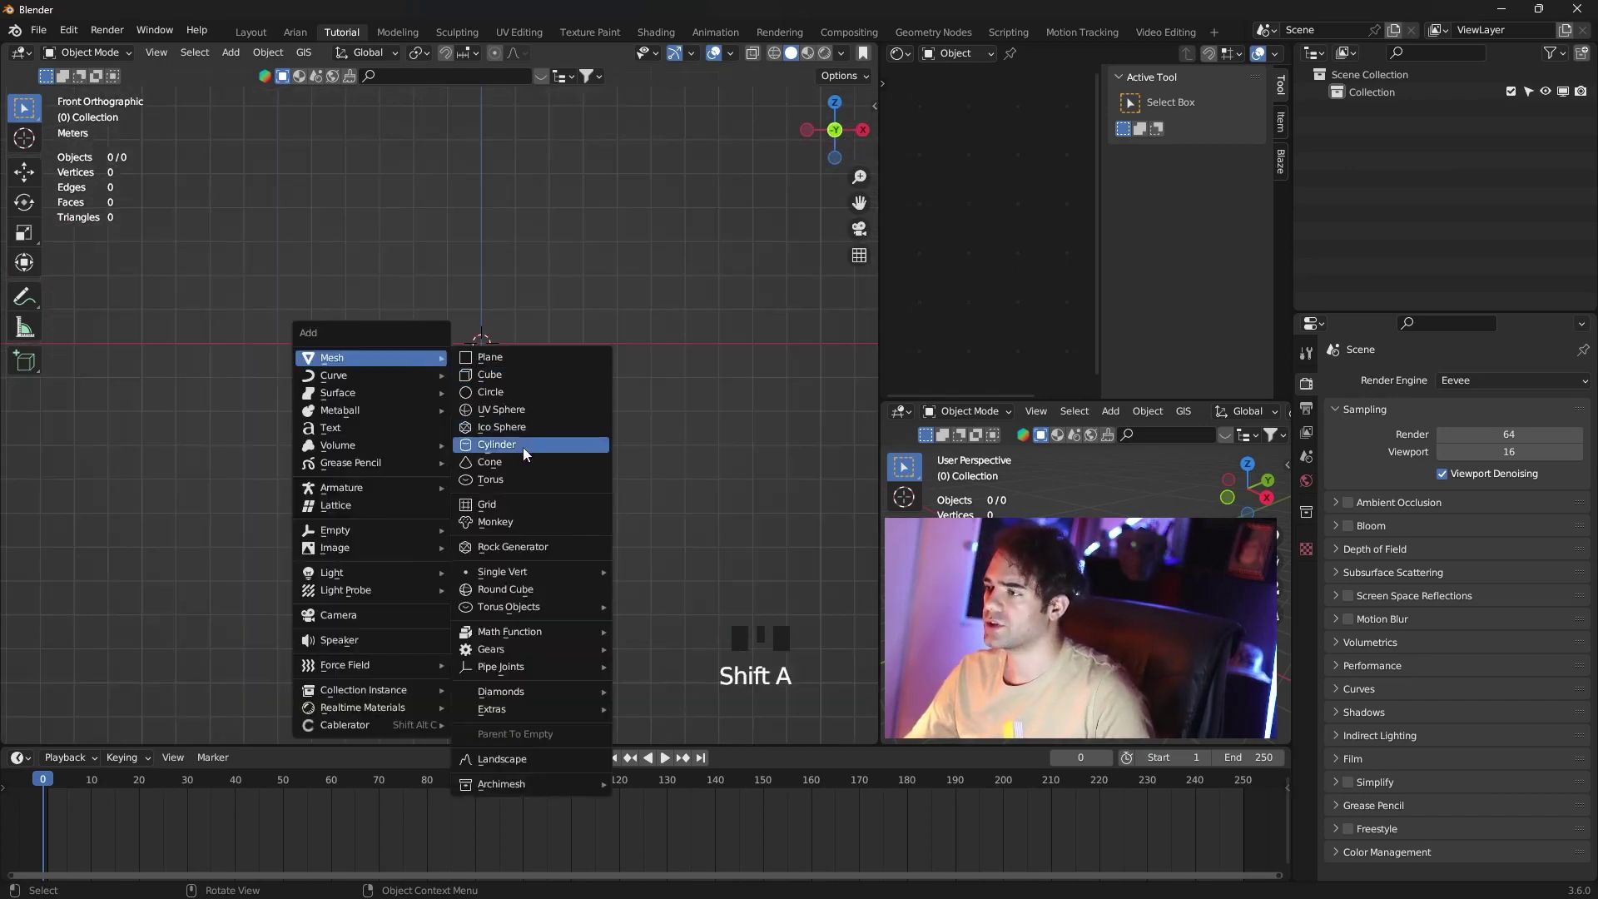
scroll("up", 3)
key("r")
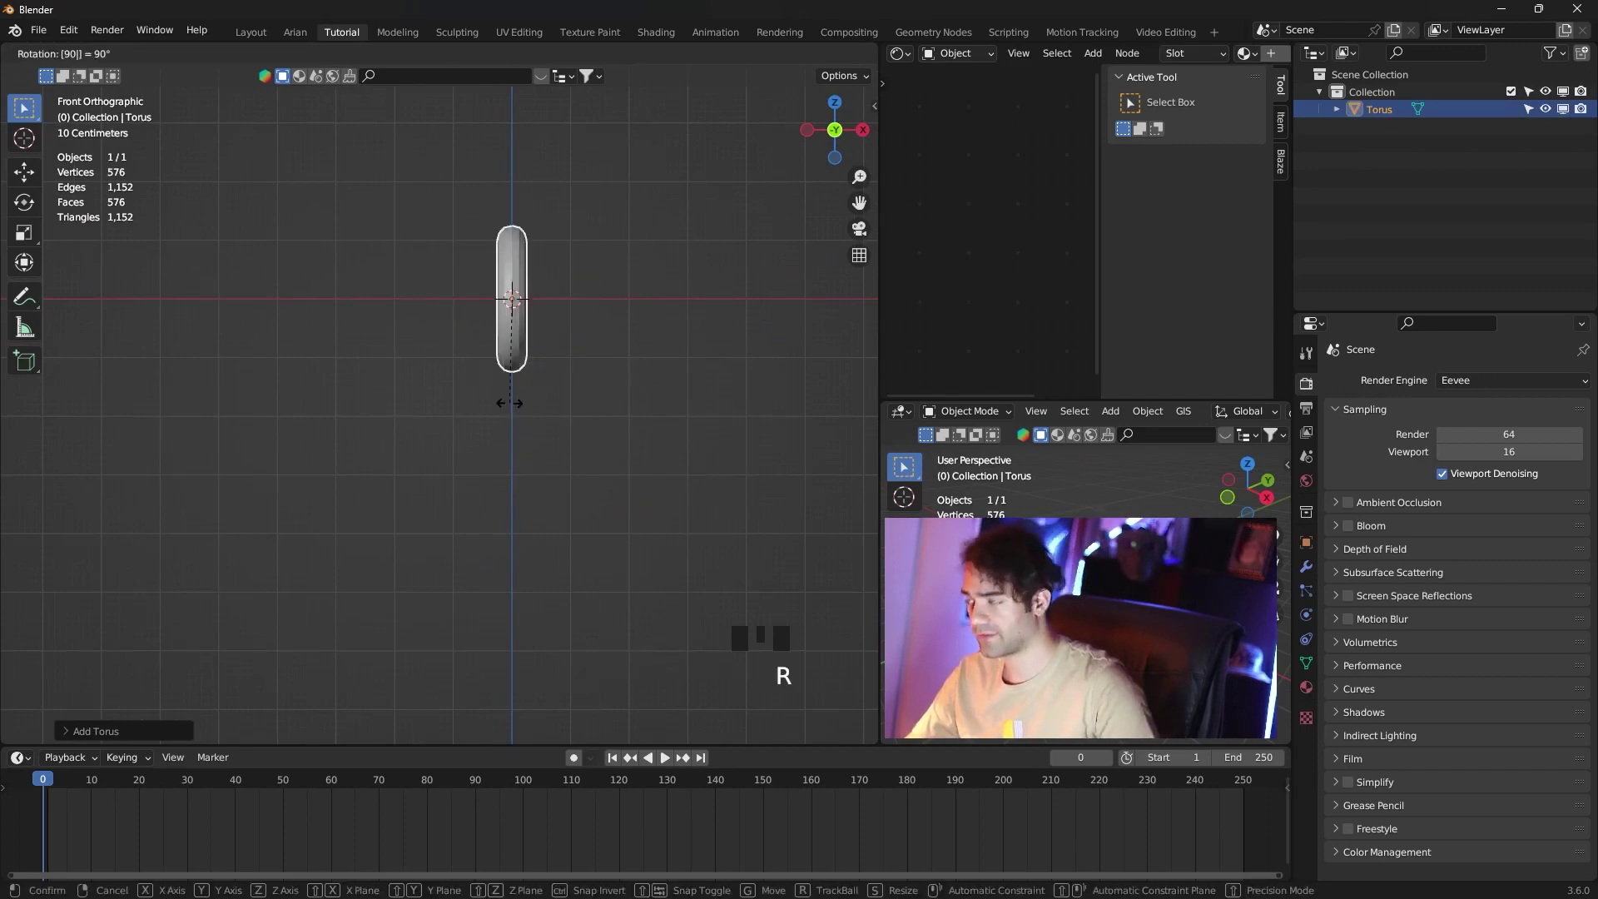
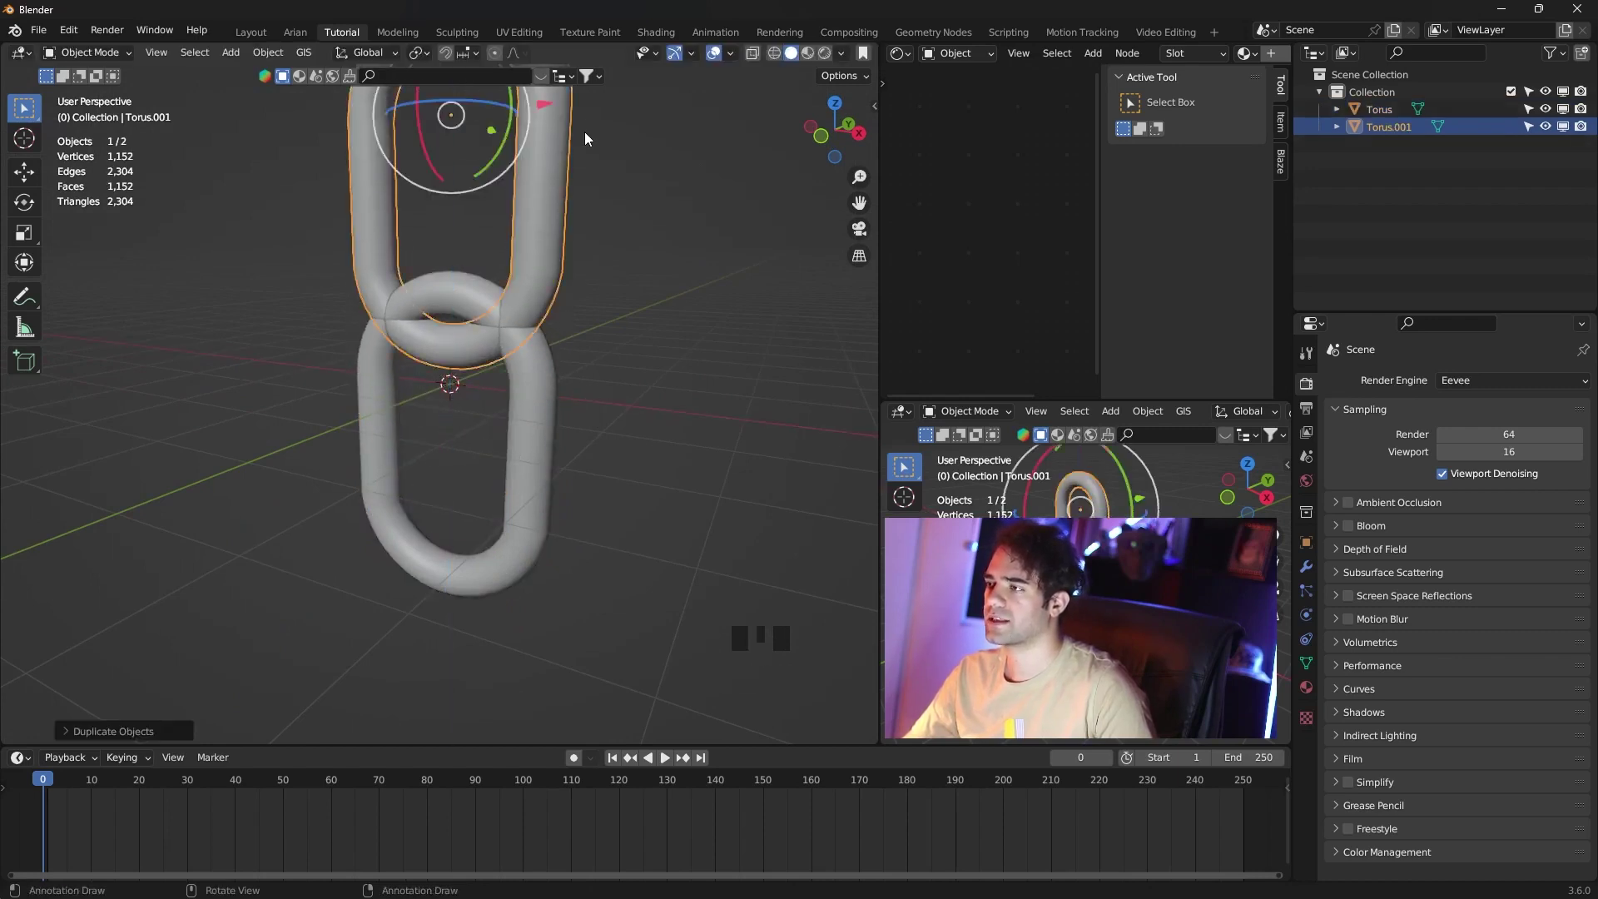
Rotate the duplicated link 90° and lower it so it interlocks with the first link.
scroll("down", 3)
left_click_drag(592, 237, 591, 273)
key("r")
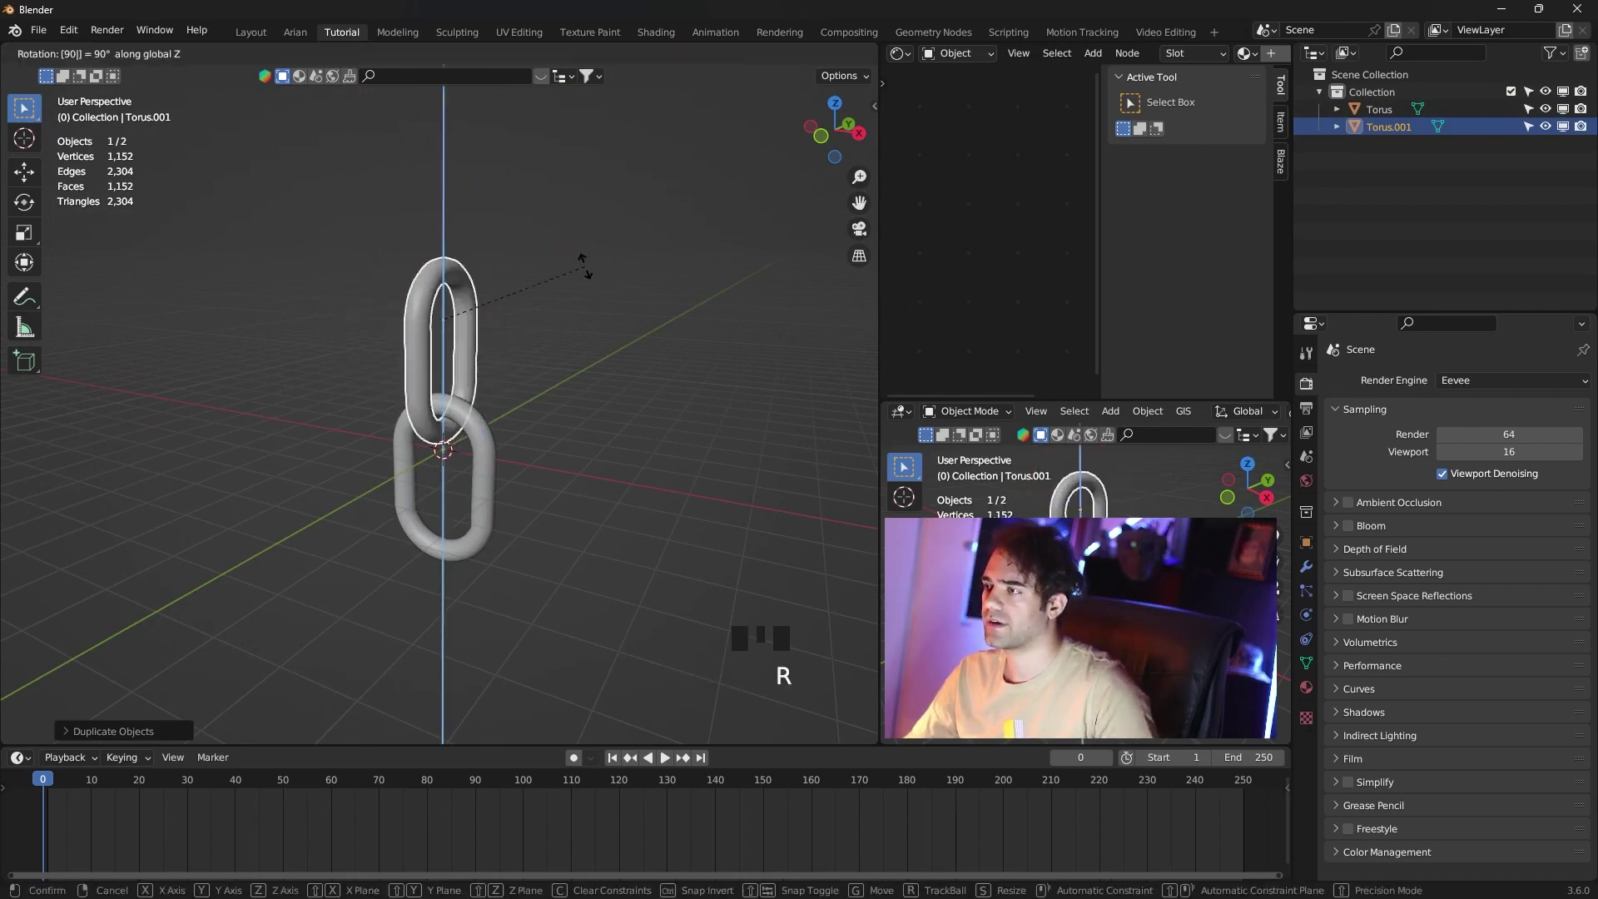
scroll("up", 3)
left_click_drag(591, 342, 616, 396)
scroll("down", 3)
left_click_drag(621, 575, 618, 575)
scroll("down", 3)
left_click_drag(457, 285, 493, 280)
scroll("down", 3)
Duplicate the link pair downward repeatedly until the chain has ten interlocking links.
key("shift+d")
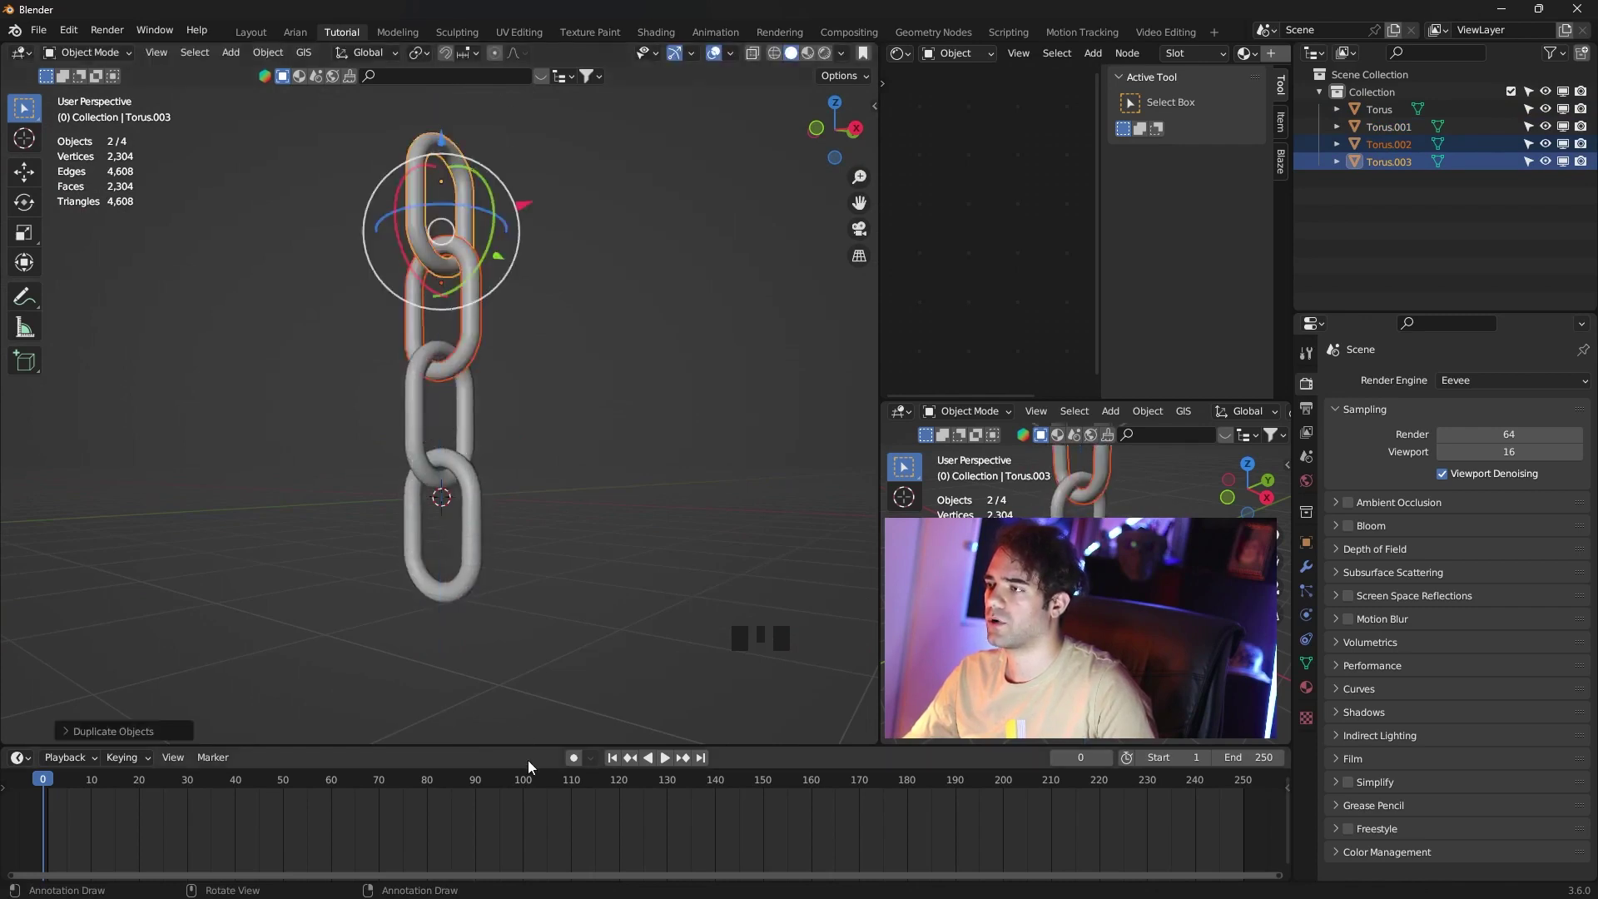
scroll("down", 3)
left_click_drag(608, 504, 607, 538)
key("shift+r")
key("shift+r")
key("shift+r")
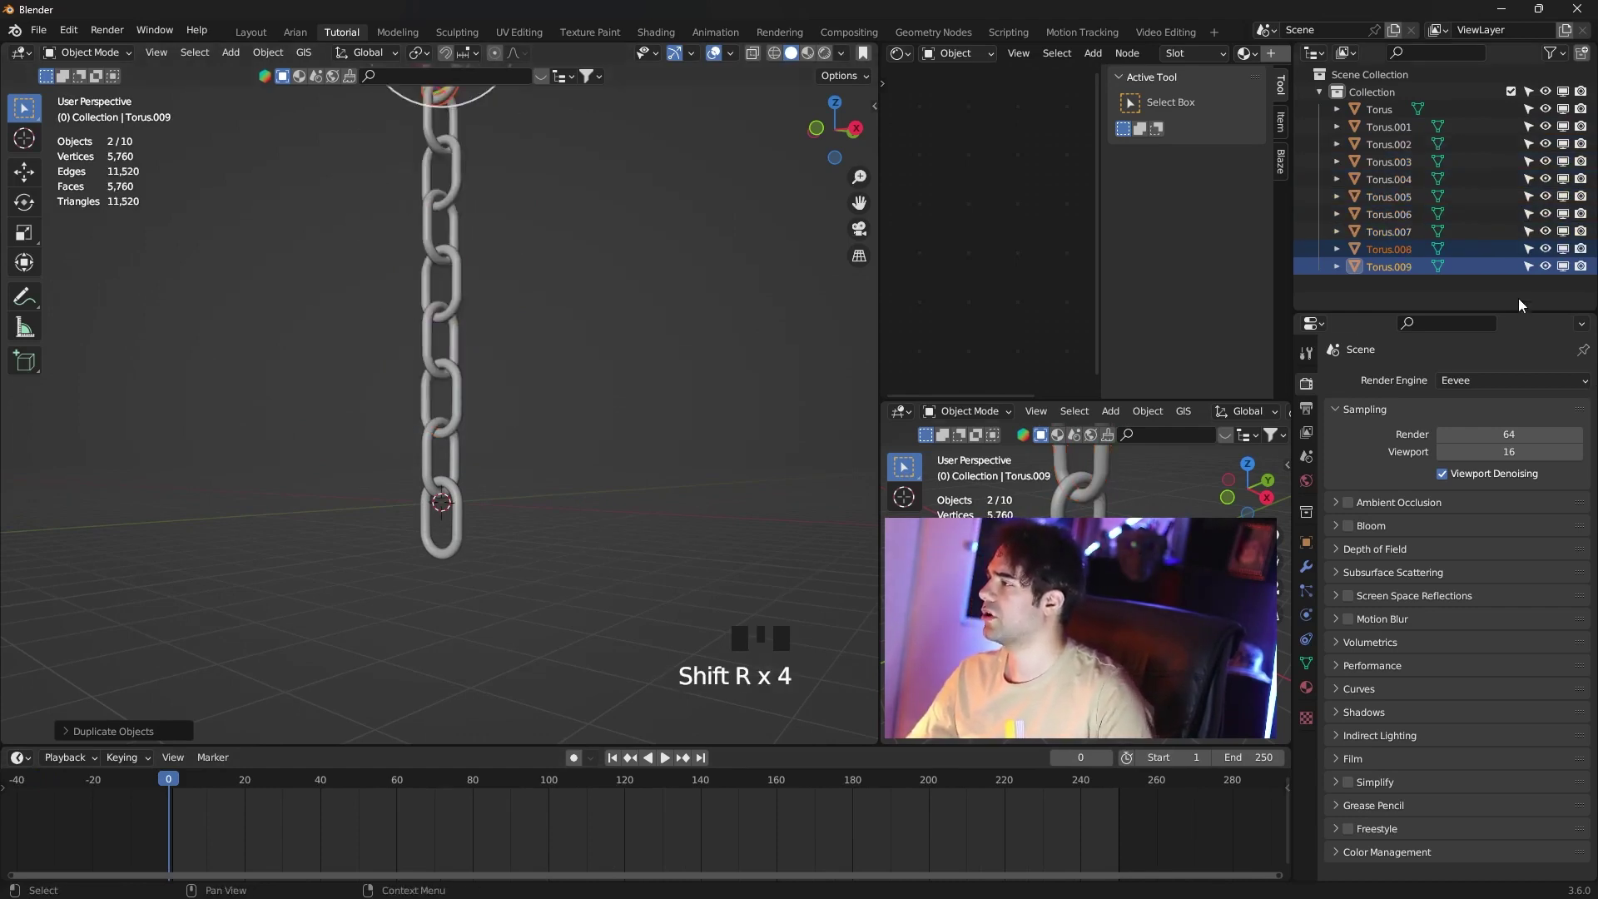
Frame the whole chain, deselect everything and select the bottom link.
scroll("down", 3)
left_click_drag(632, 372, 641, 413)
scroll("up", 3)
left_click(636, 423)
scroll("down", 3)
left_click_drag(635, 429, 531, 524)
scroll("up", 3)
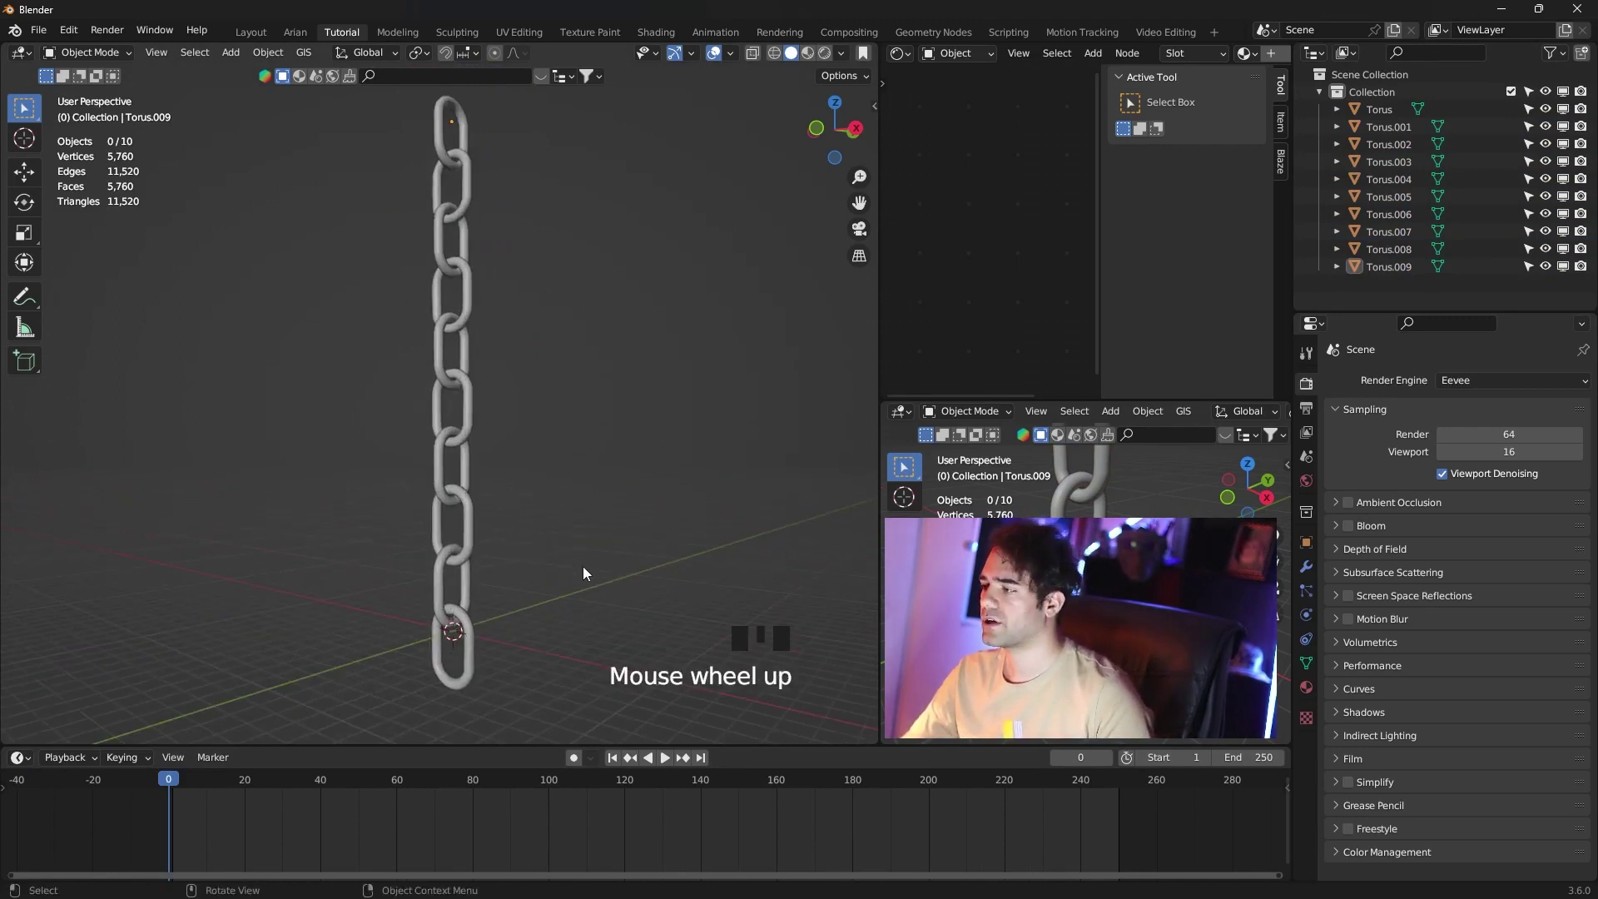
scroll("up", 3)
scroll("up", 3)
left_click_drag(516, 577, 493, 523)
left_click(493, 523)
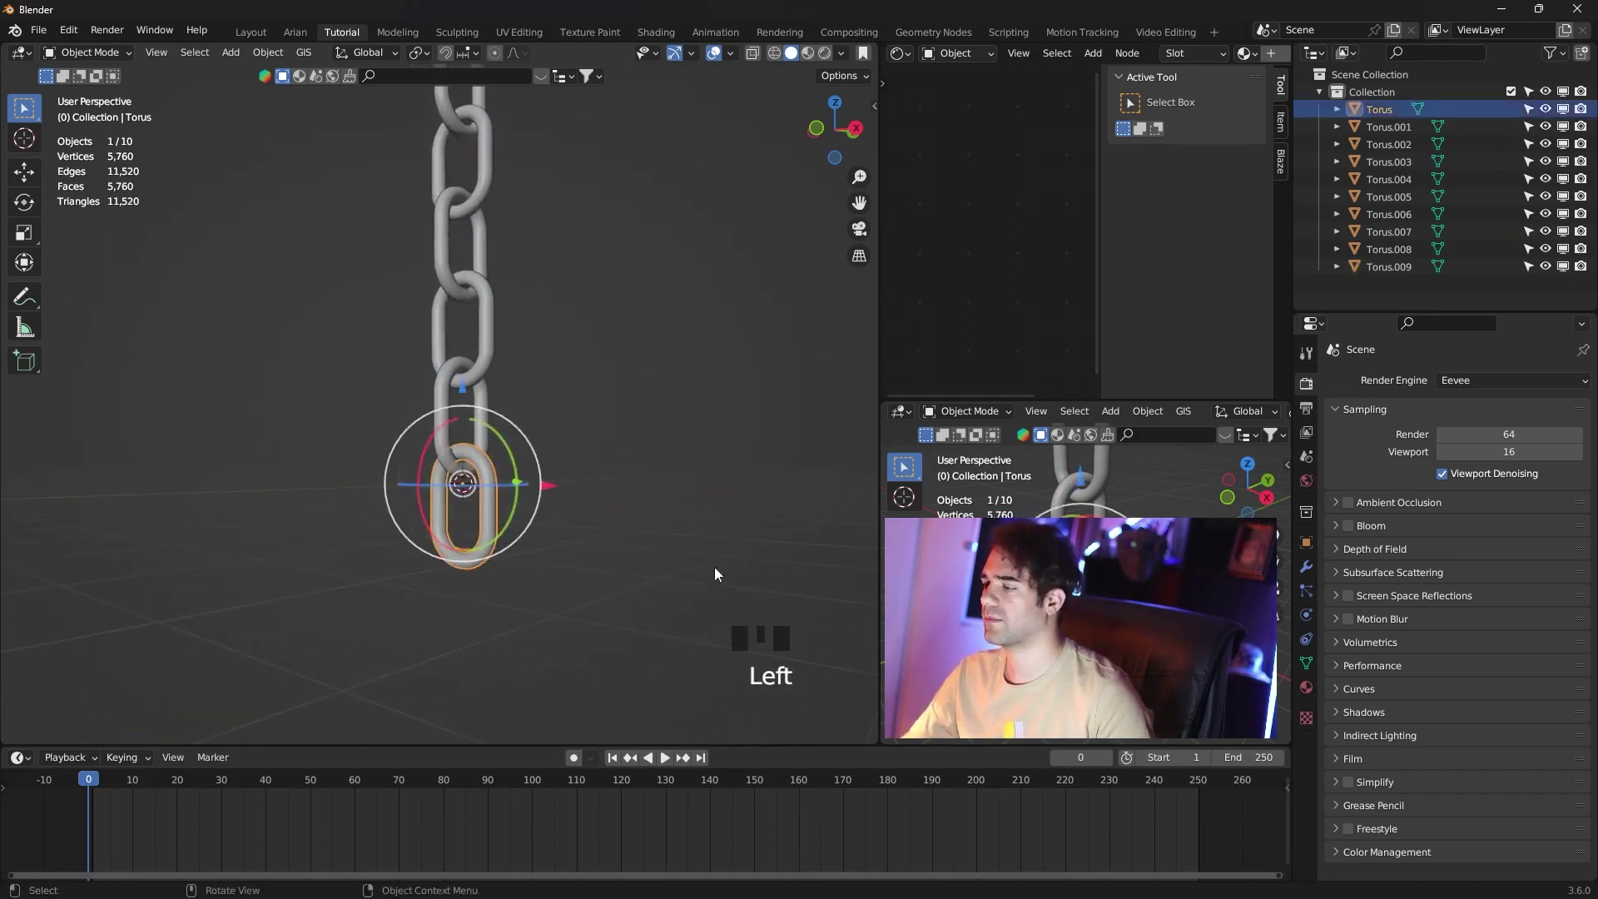
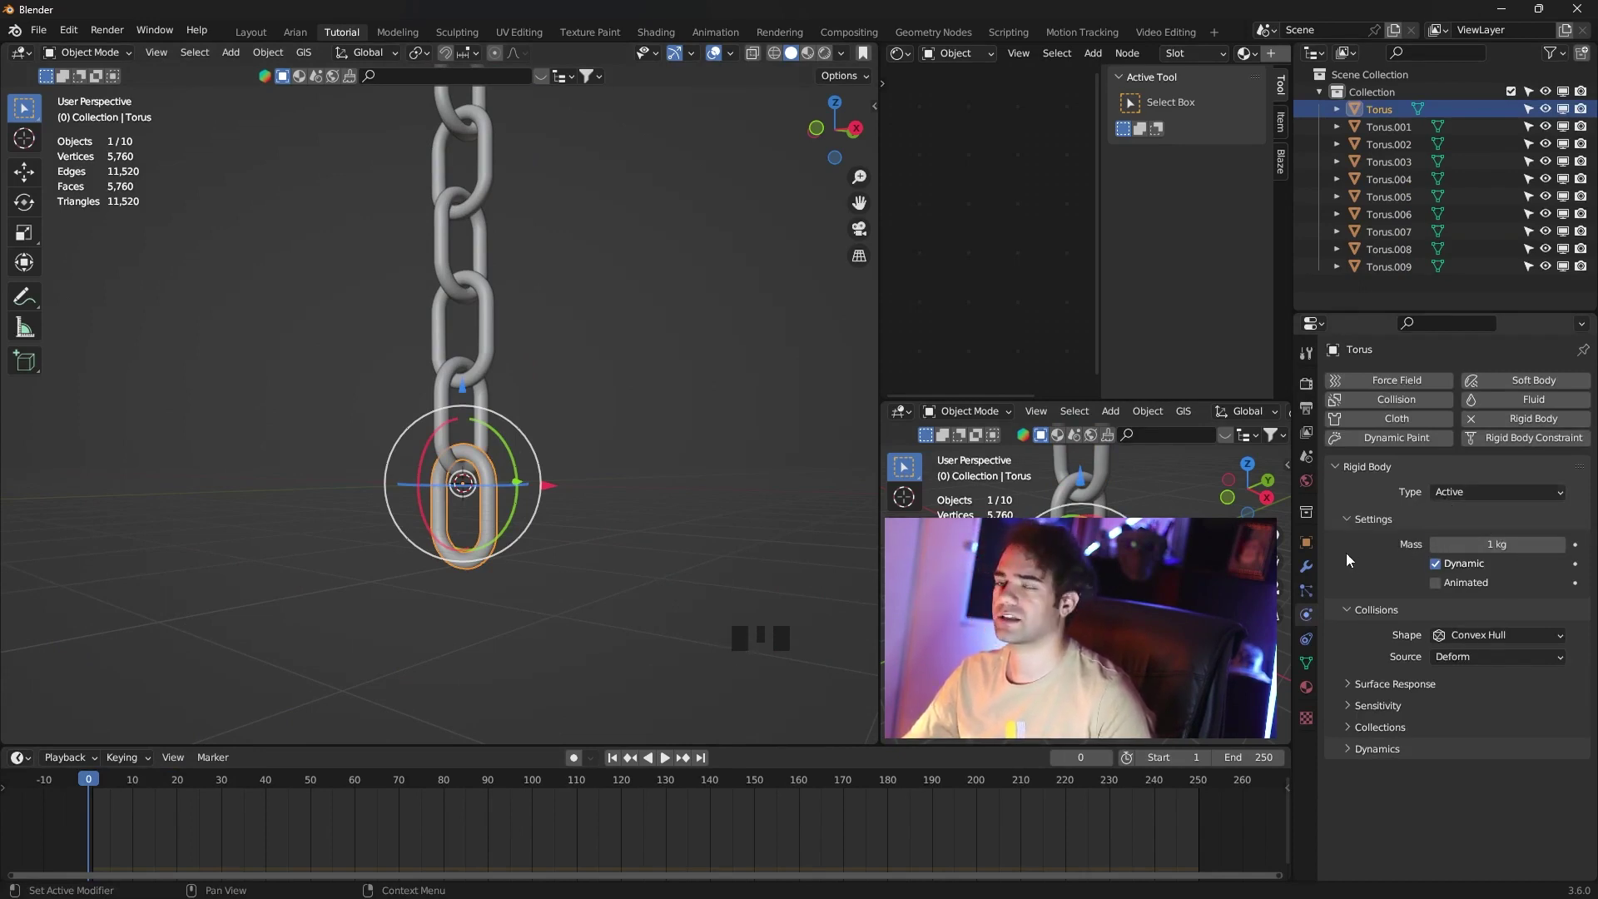
Give the bottom link an active rigid body with Mesh collision shape and test-play the simulation.
left_click_drag(1478, 641, 671, 768)
left_click_drag(670, 767, 558, 399)
scroll("down", 3)
left_click_drag(558, 402, 555, 358)
scroll("down", 3)
left_click_drag(586, 445, 479, 479)
left_click(479, 480)
left_click(464, 415)
Select all ten links and copy the bottom link's rigid body settings to them via Copy from Active.
left_click(475, 373)
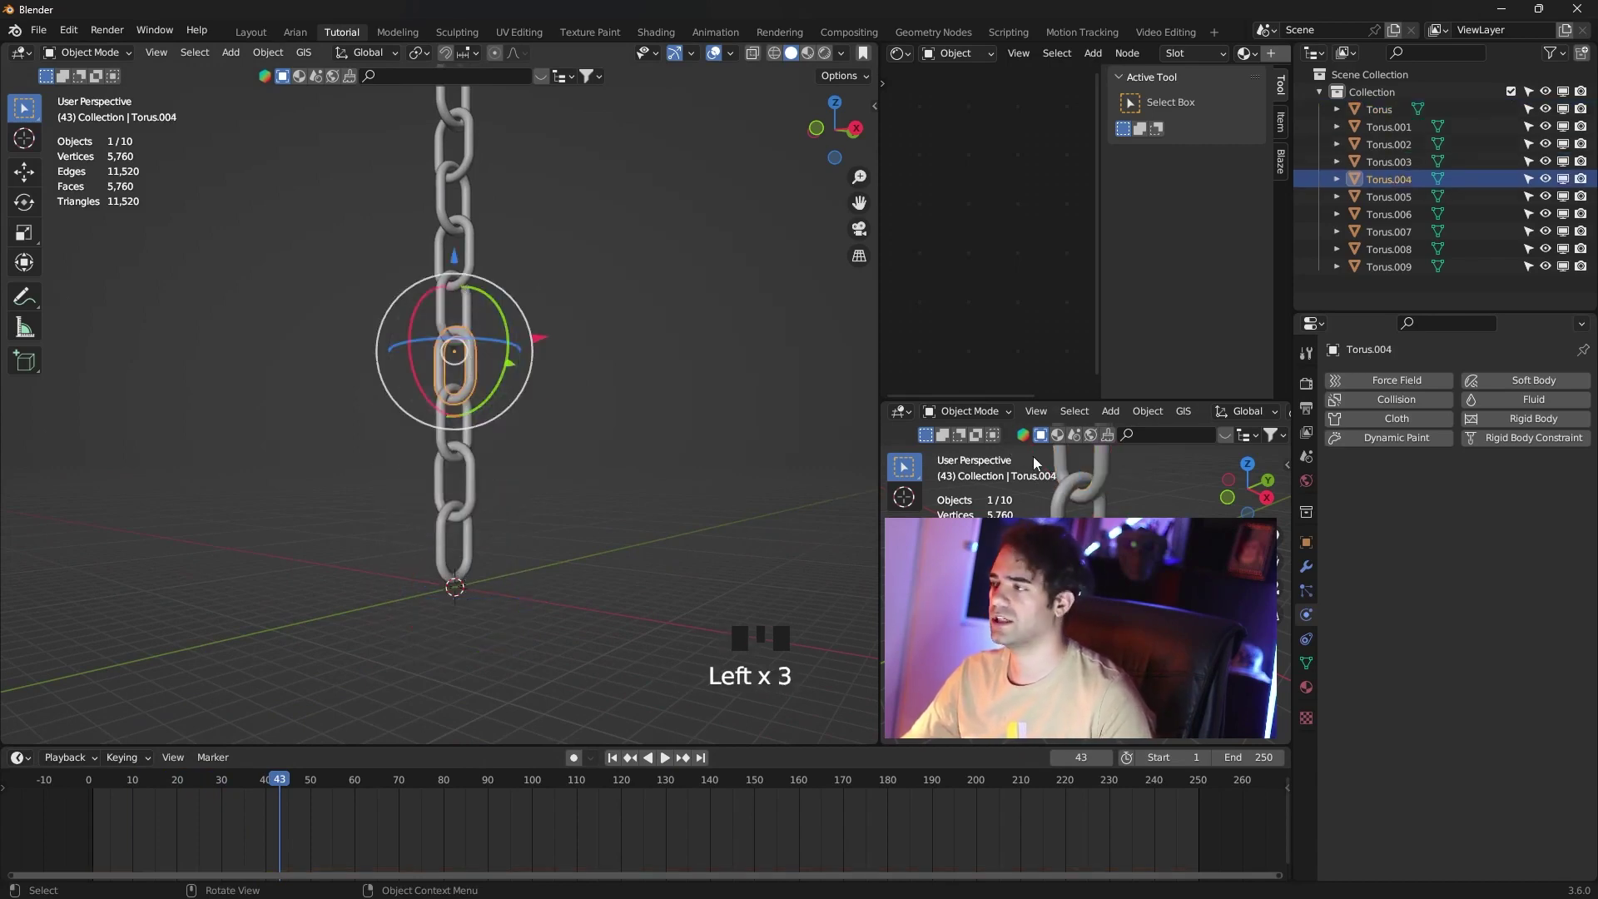
scroll("up", 3)
scroll("down", 3)
left_click(477, 552)
scroll("down", 3)
left_click(626, 502)
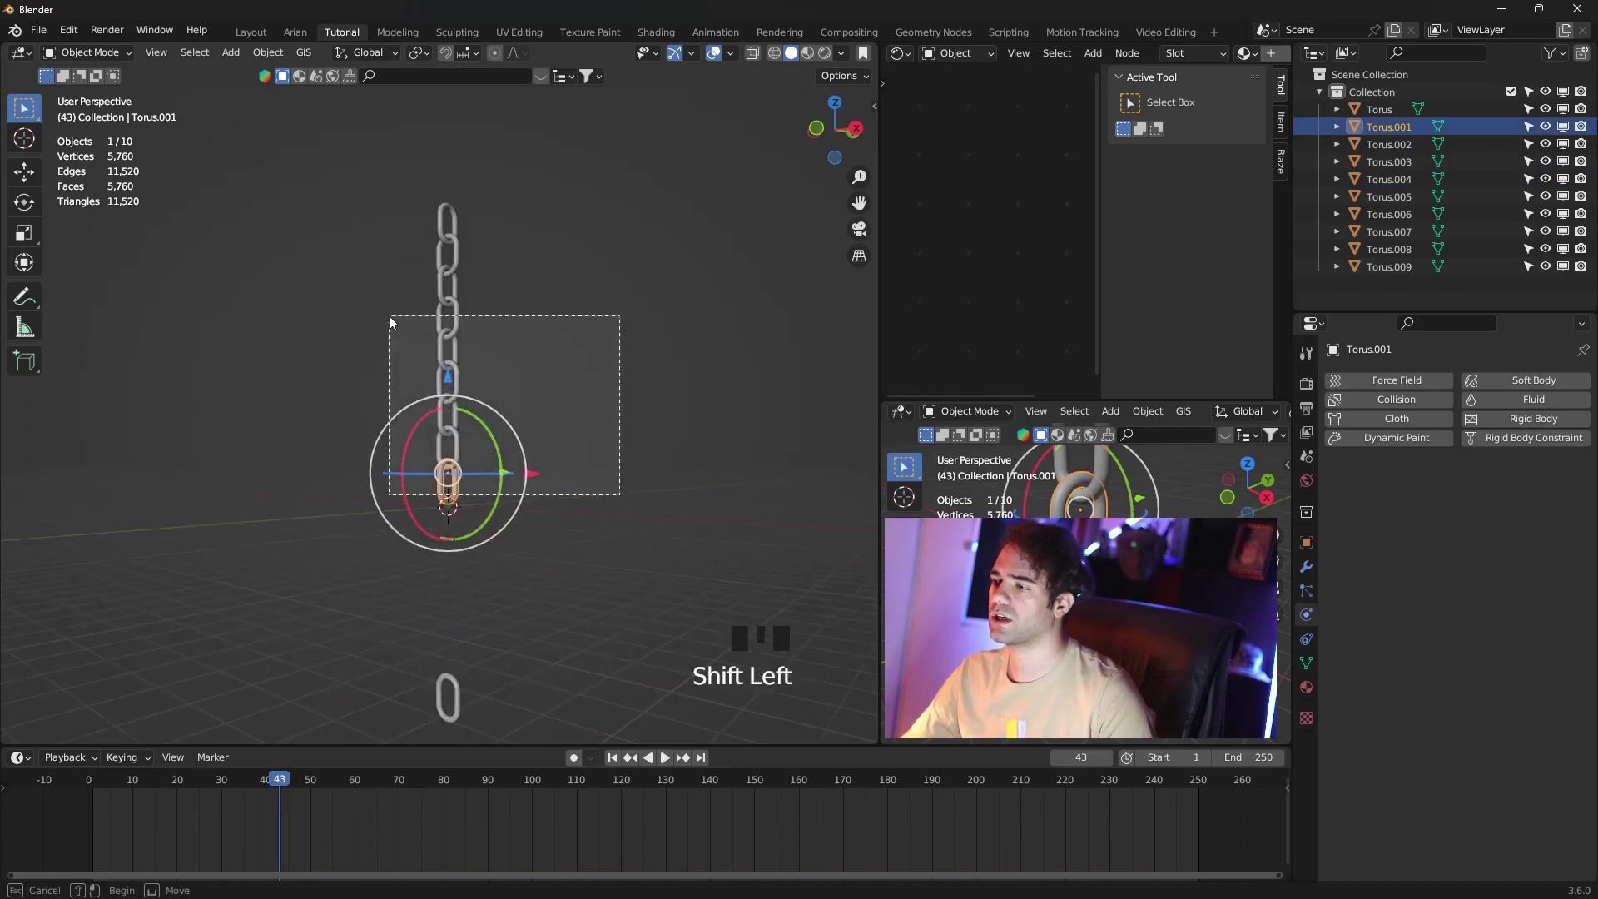
right_click(547, 596)
left_click(651, 413)
left_click_drag(622, 763, 608, 822)
scroll("up", 3)
scroll("up", 3)
left_click_drag(550, 437, 467, 580)
left_click(468, 580)
left_click(599, 562)
left_click_drag(276, 55, 548, 616)
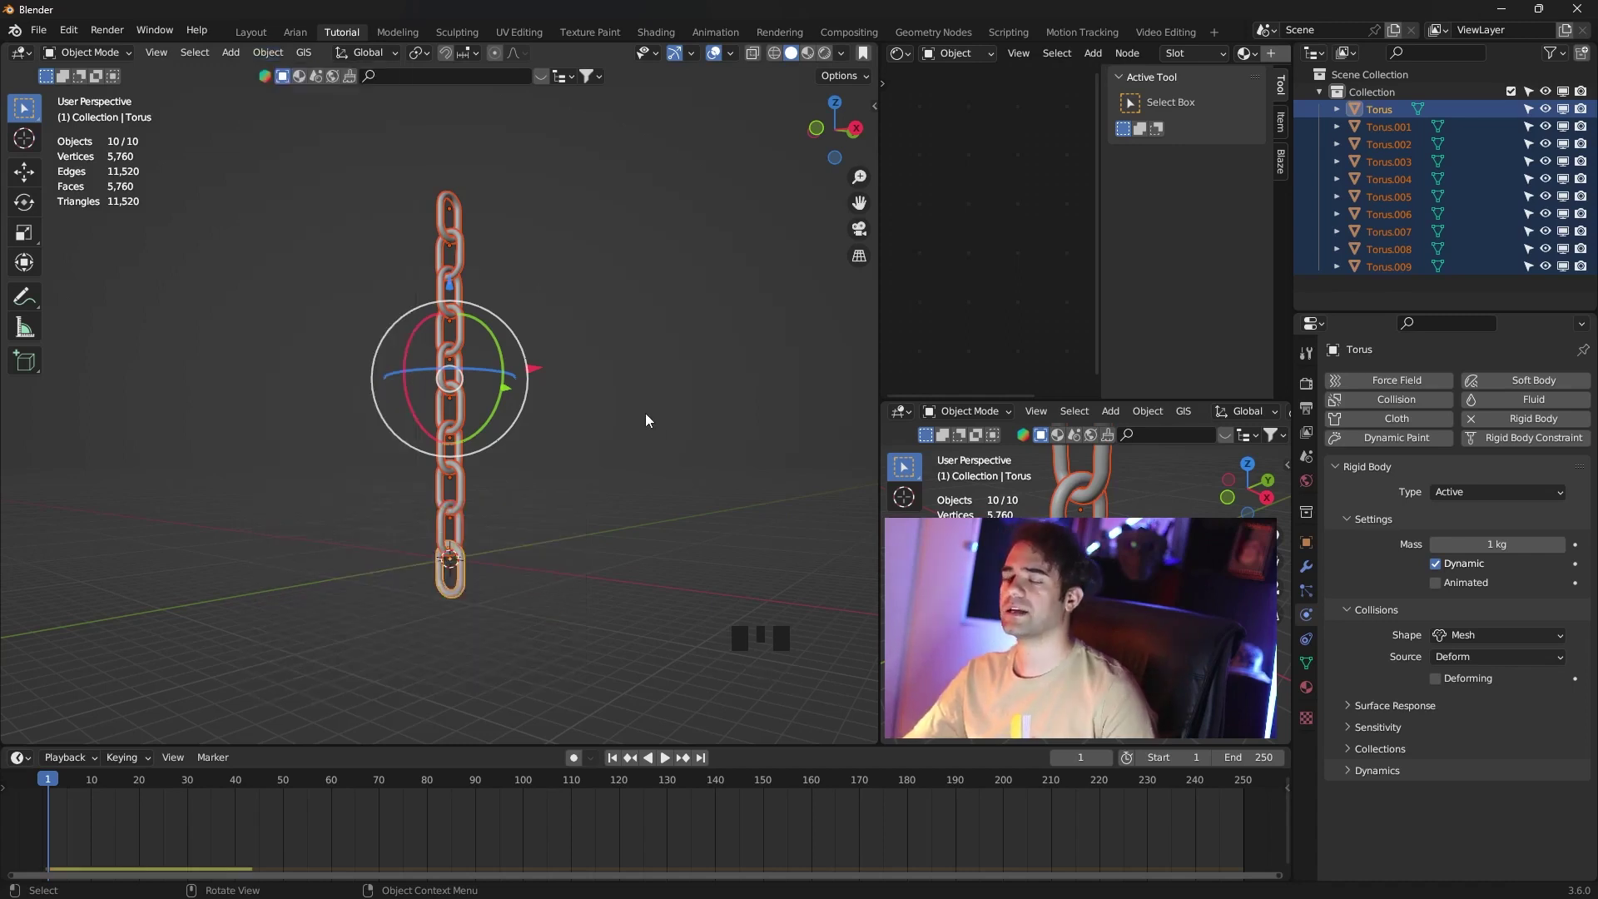
Set the top link's rigid body type to Passive and play to watch the chain hang from it.
left_click(650, 420)
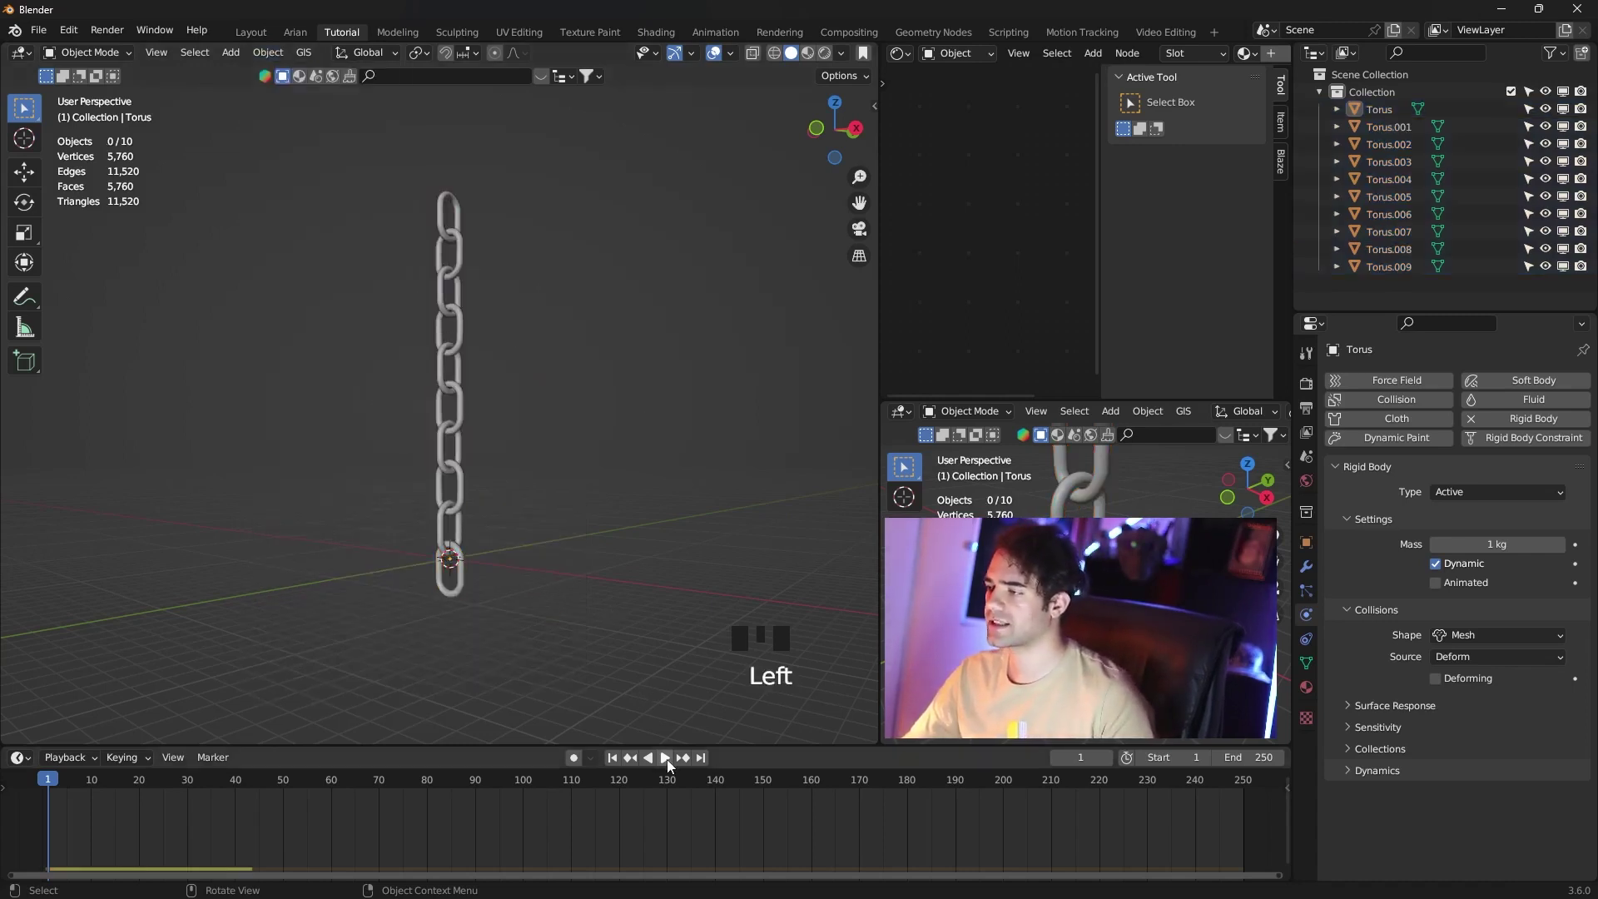
left_click_drag(672, 766, 466, 202)
scroll("up", 3)
left_click_drag(513, 292, 1466, 501)
left_click_drag(1466, 502, 680, 332)
scroll("down", 3)
left_click_drag(649, 353, 596, 306)
scroll("up", 3)
scroll("up", 3)
left_click_drag(663, 767, 704, 410)
scroll("up", 3)
scroll("down", 3)
scroll("down", 3)
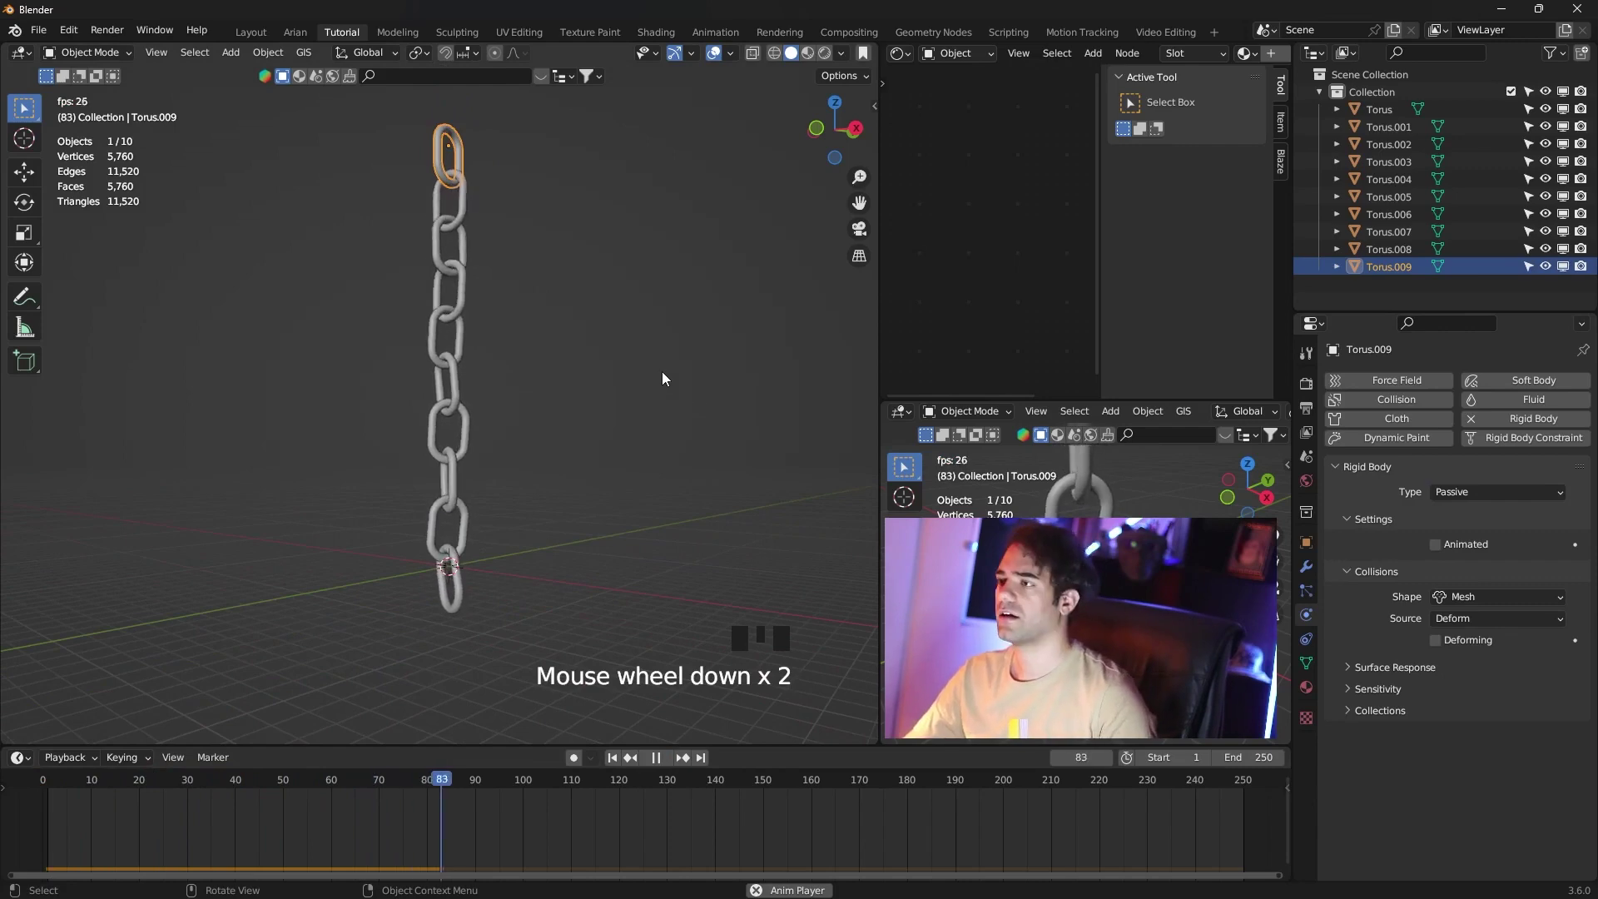
Return to frame one in front view, select the bottom link and enter Edit Mode on its mesh.
left_click(541, 483)
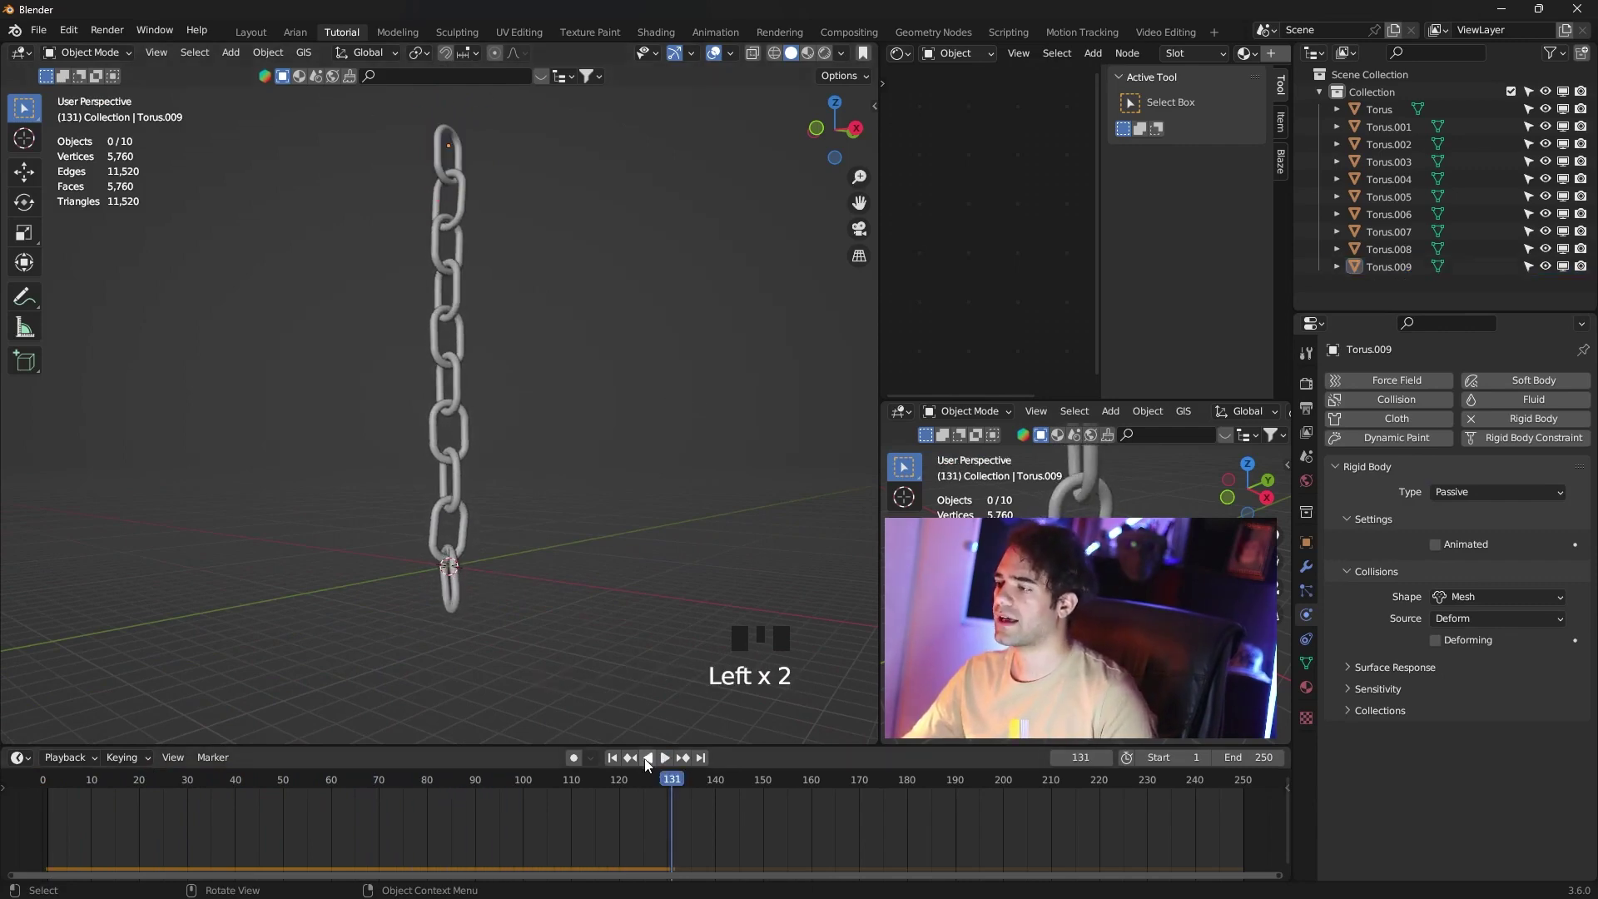
left_click_drag(621, 763, 575, 586)
key("KP_1")
scroll("up", 3)
left_click_drag(536, 477, 489, 373)
scroll("up", 3)
left_click(494, 465)
key("Tab")
scroll("up", 3)
Add a UV sphere into the bottom link's mesh, scale it into a large ball and move it down below the link.
key("shift+a")
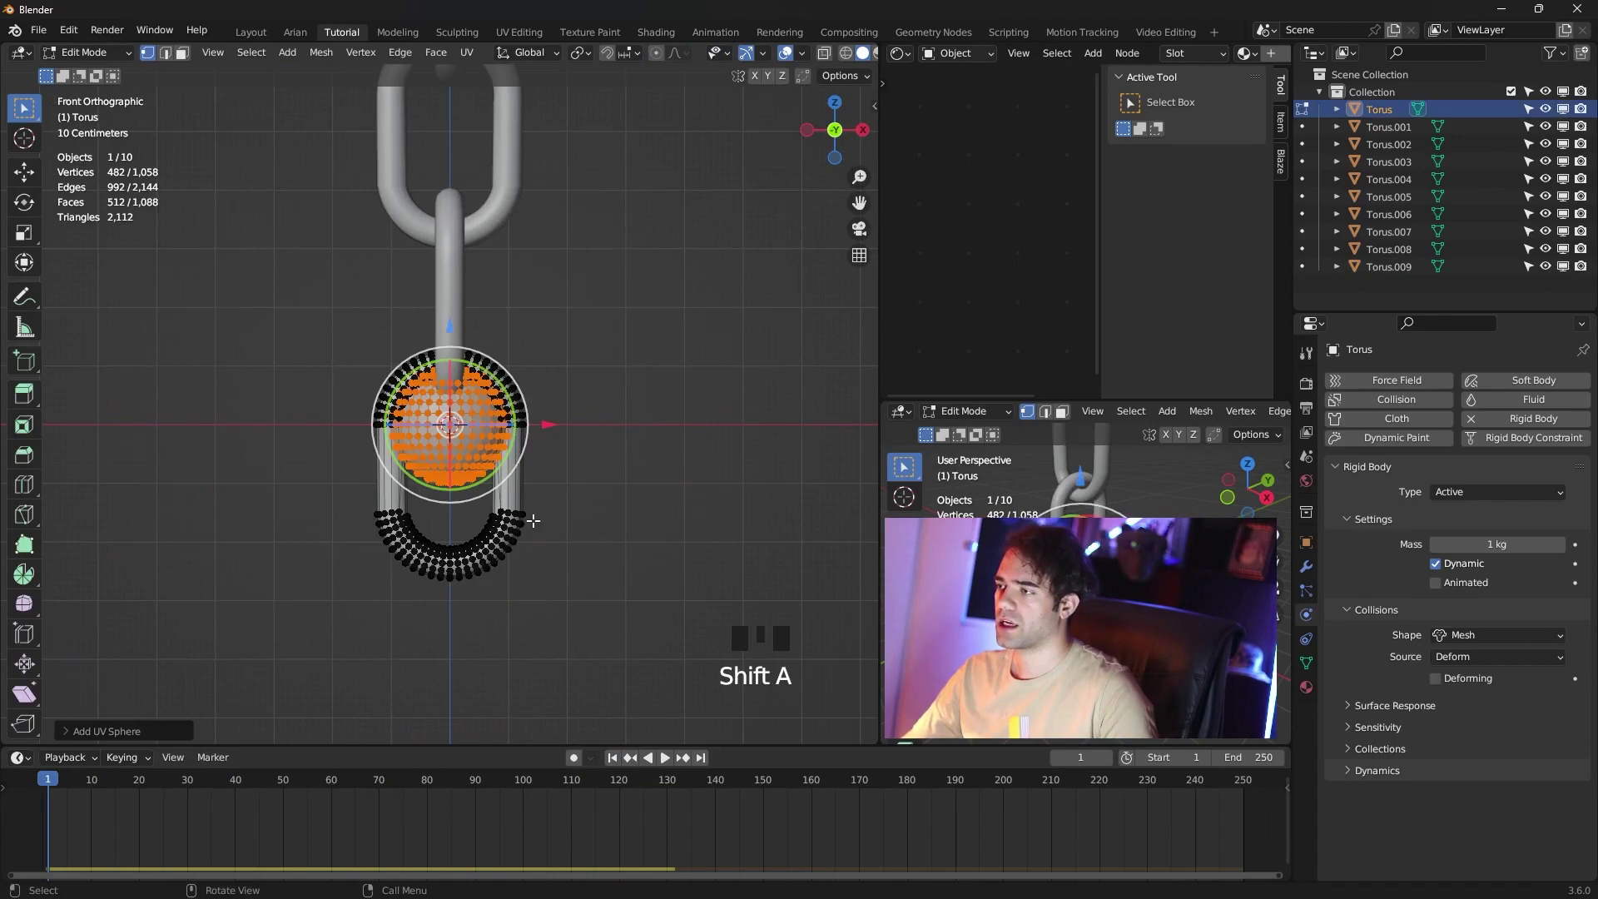
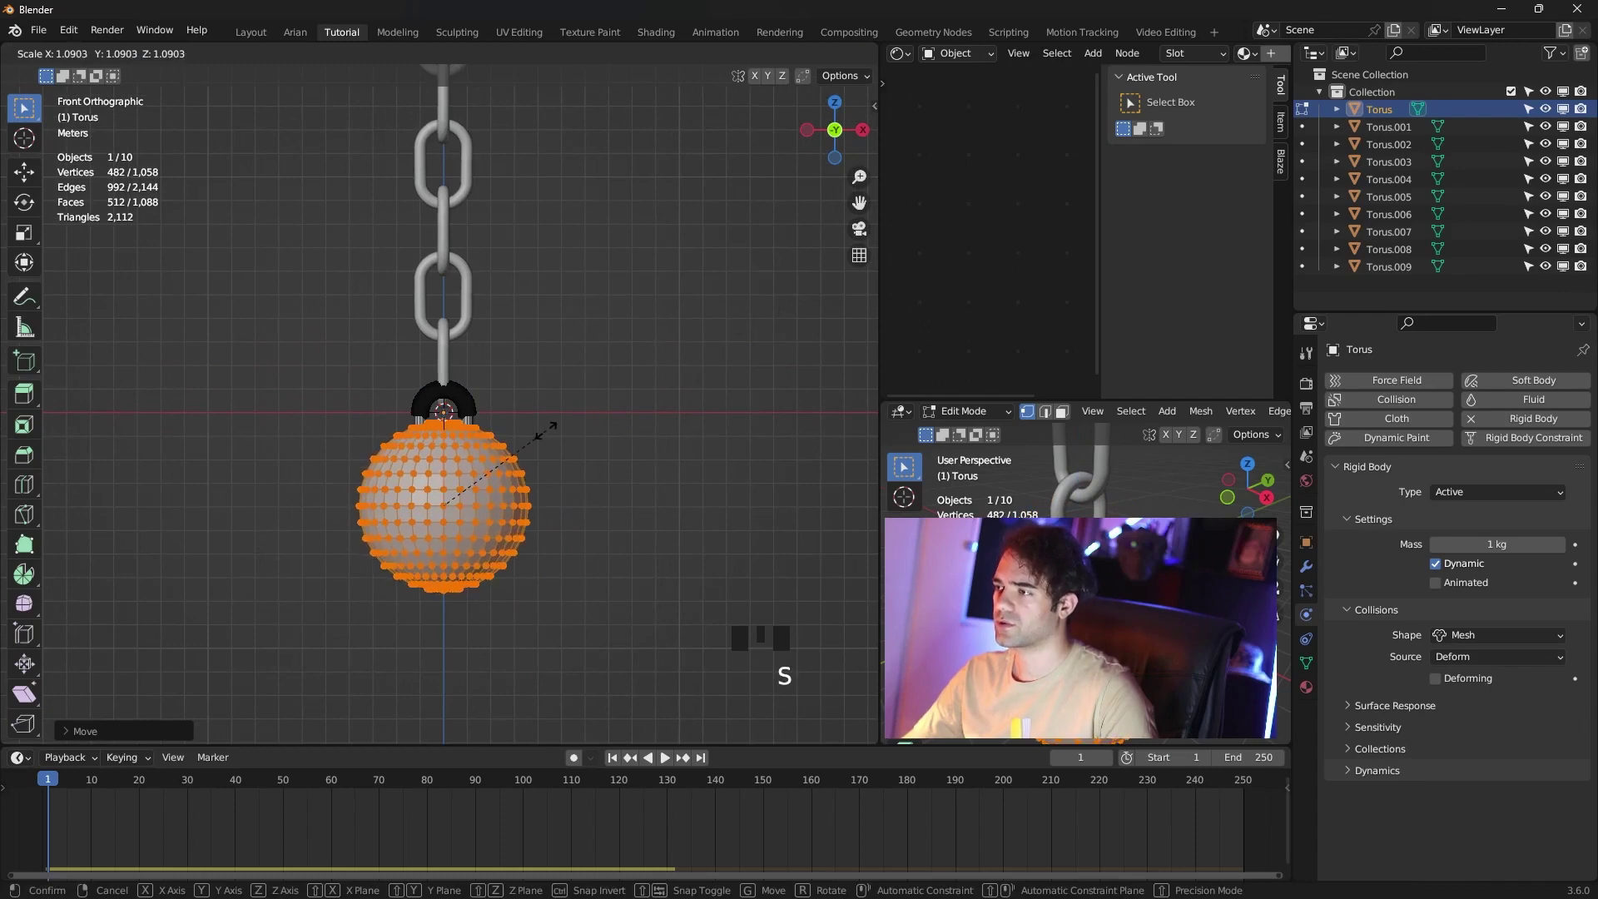
scroll("up", 3)
key("Tab")
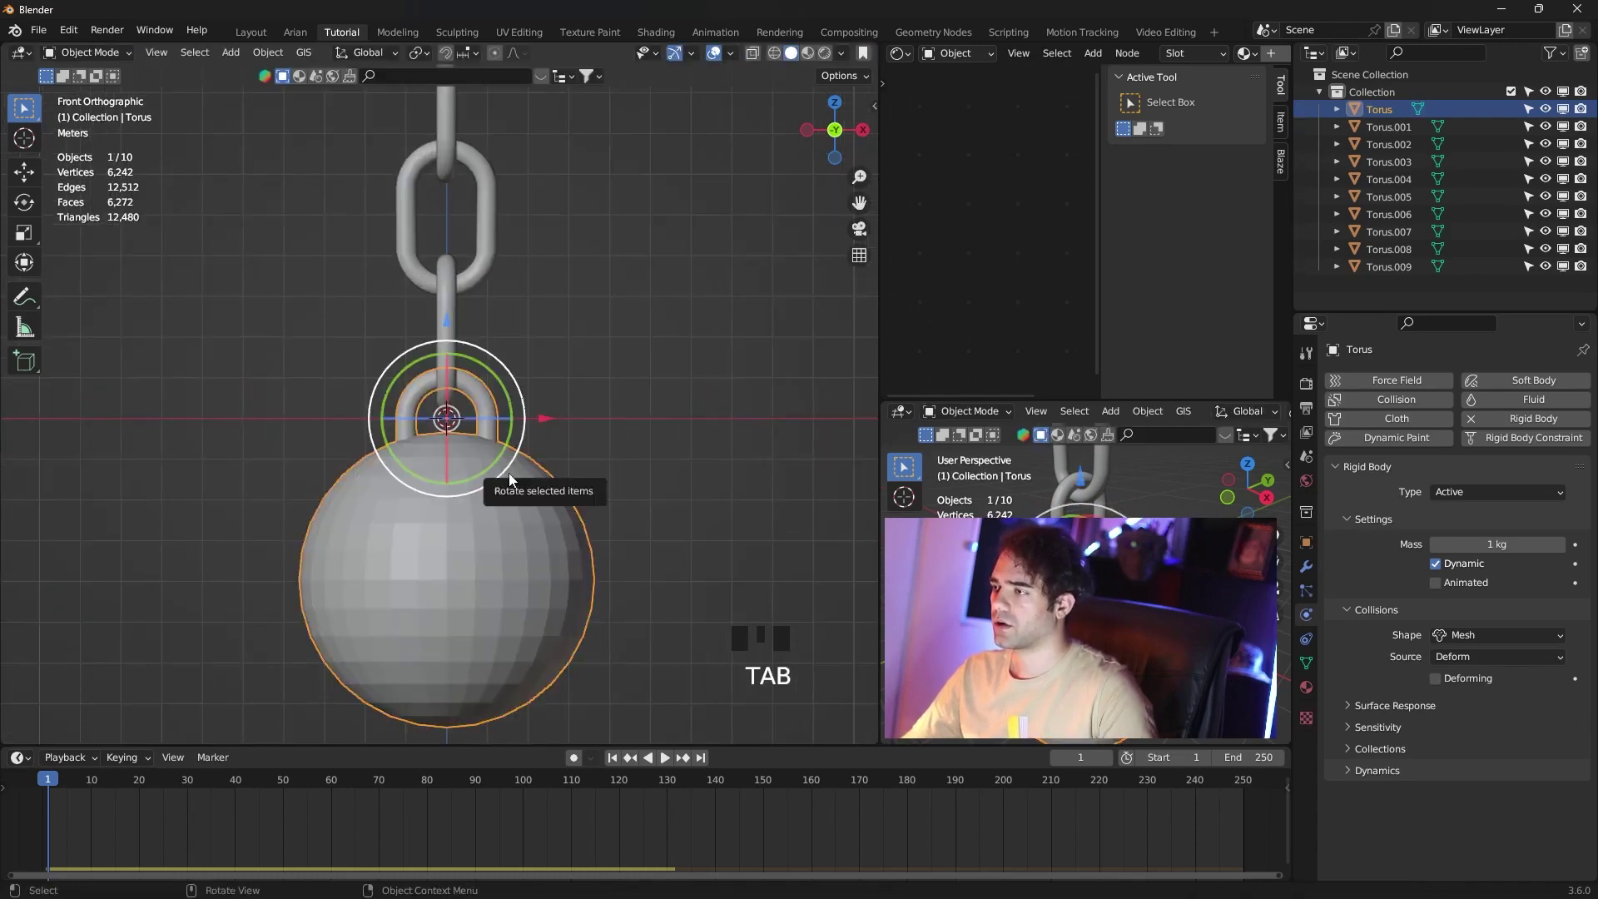
right_click(514, 480)
key("z")
scroll("down", 3)
middle_click(658, 342)
scroll("down", 3)
scroll("up", 3)
scroll("up", 3)
scroll("down", 3)
scroll("up", 3)
left_click_drag(608, 399, 563, 359)
scroll("down", 3)
left_click_drag(613, 377, 649, 437)
Play back to check the ball hangs from the chain, then select the top link in front view.
scroll("down", 3)
left_click(671, 762)
scroll("down", 3)
scroll("up", 3)
left_click_drag(622, 569, 641, 524)
key("KP_1")
scroll("up", 3)
scroll("down", 3)
left_click_drag(535, 289, 496, 201)
left_click(496, 202)
left_click_drag(561, 261, 482, 229)
Snap the 3D cursor to the top link, make it the pivot point and select the whole chain and ball.
key("shift+s")
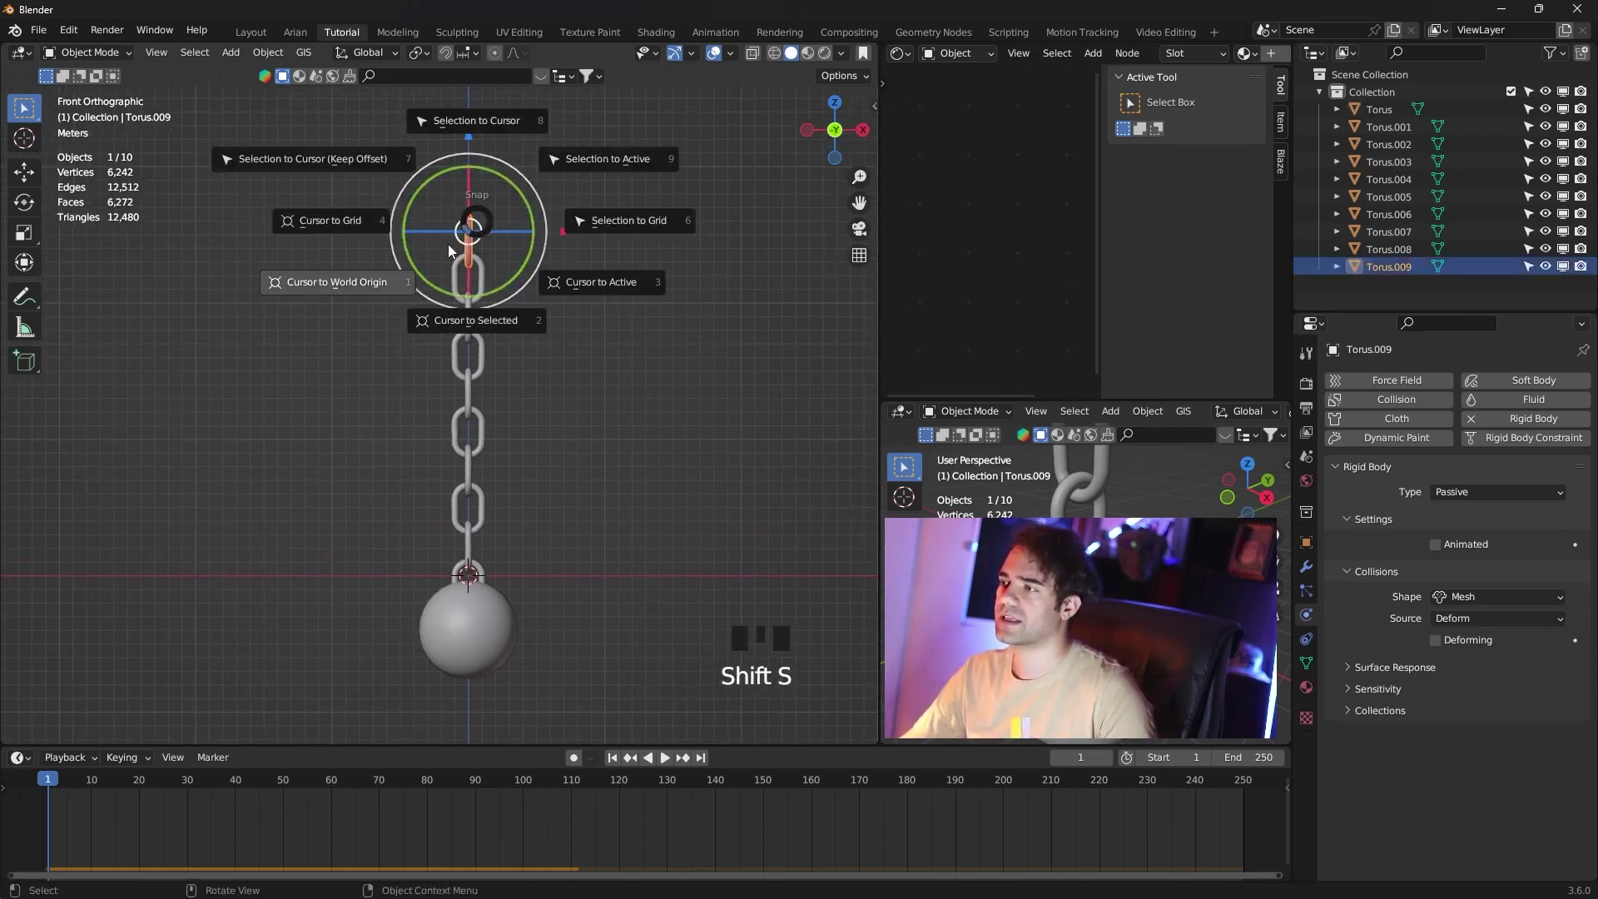
scroll("up", 3)
left_click_drag(554, 277, 490, 355)
scroll("down", 3)
left_click_drag(501, 392, 419, 59)
left_click_drag(419, 59, 607, 317)
scroll("down", 3)
left_click(594, 203)
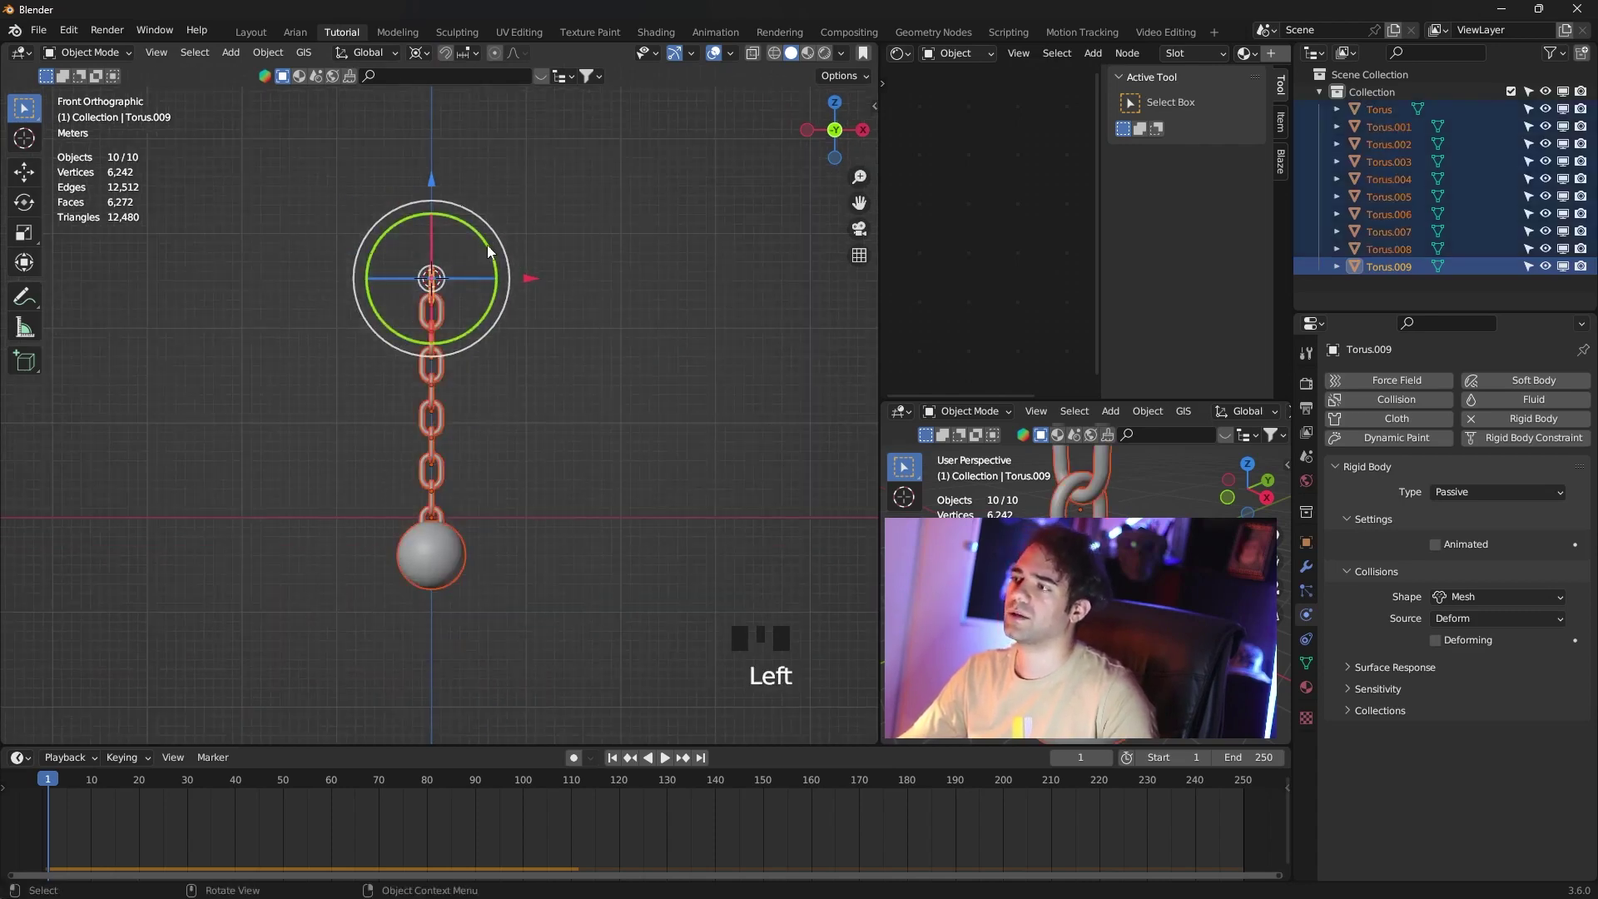
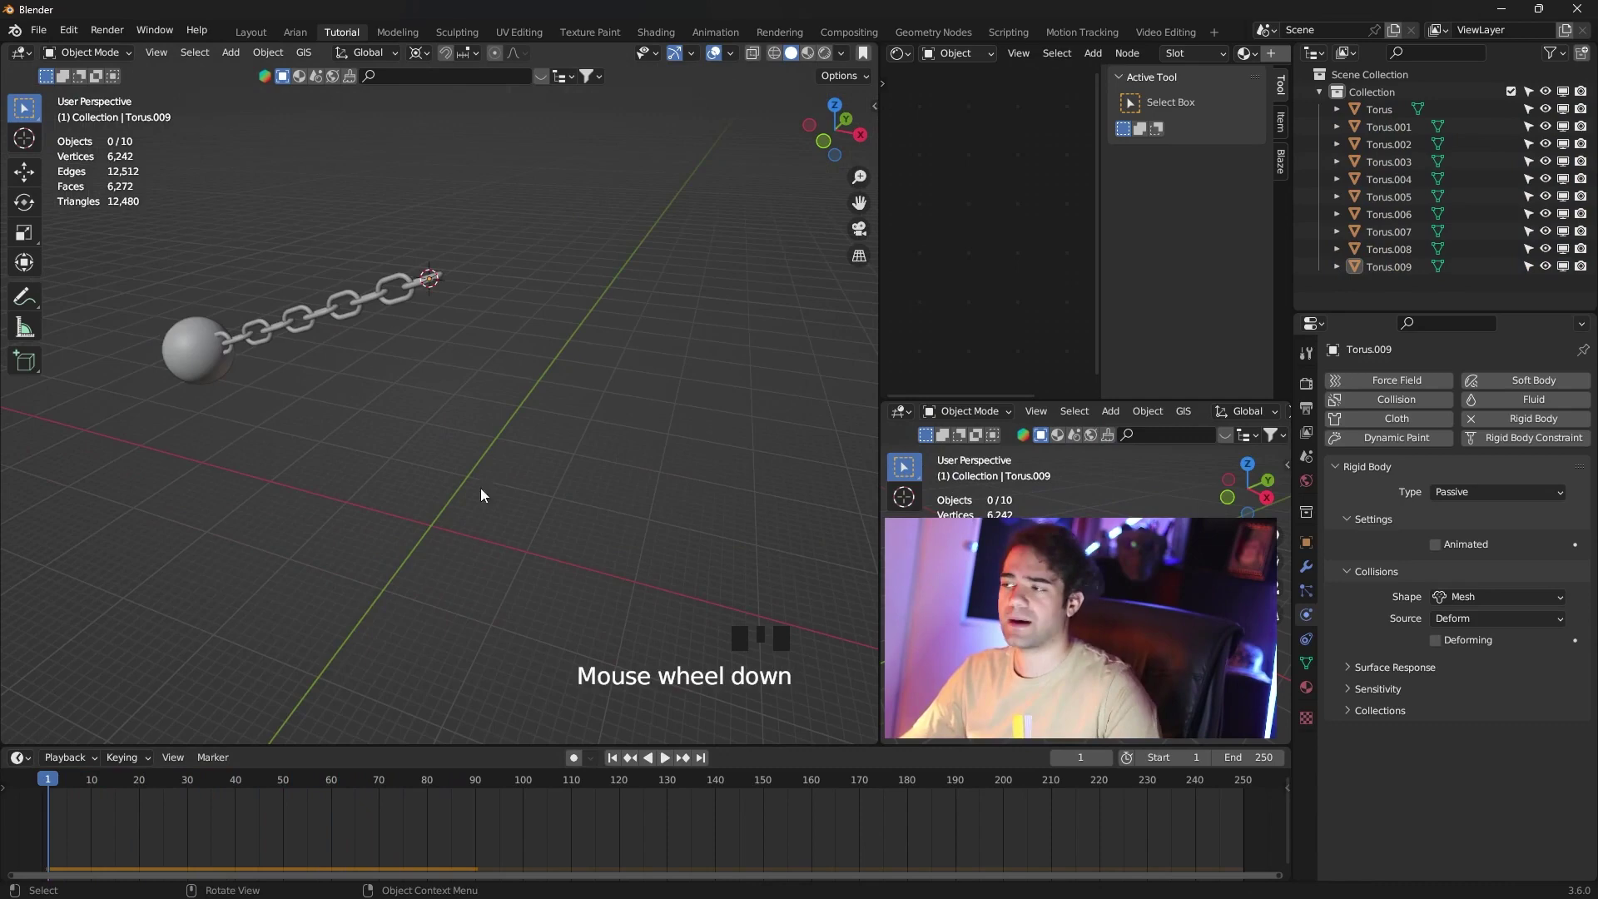
Rotate the chain and ball up to horizontal around the top link so it swings down on playback.
scroll("up", 3)
scroll("down", 3)
key("shift+s")
scroll("up", 3)
left_click_drag(496, 504, 374, 481)
key("shift+a")
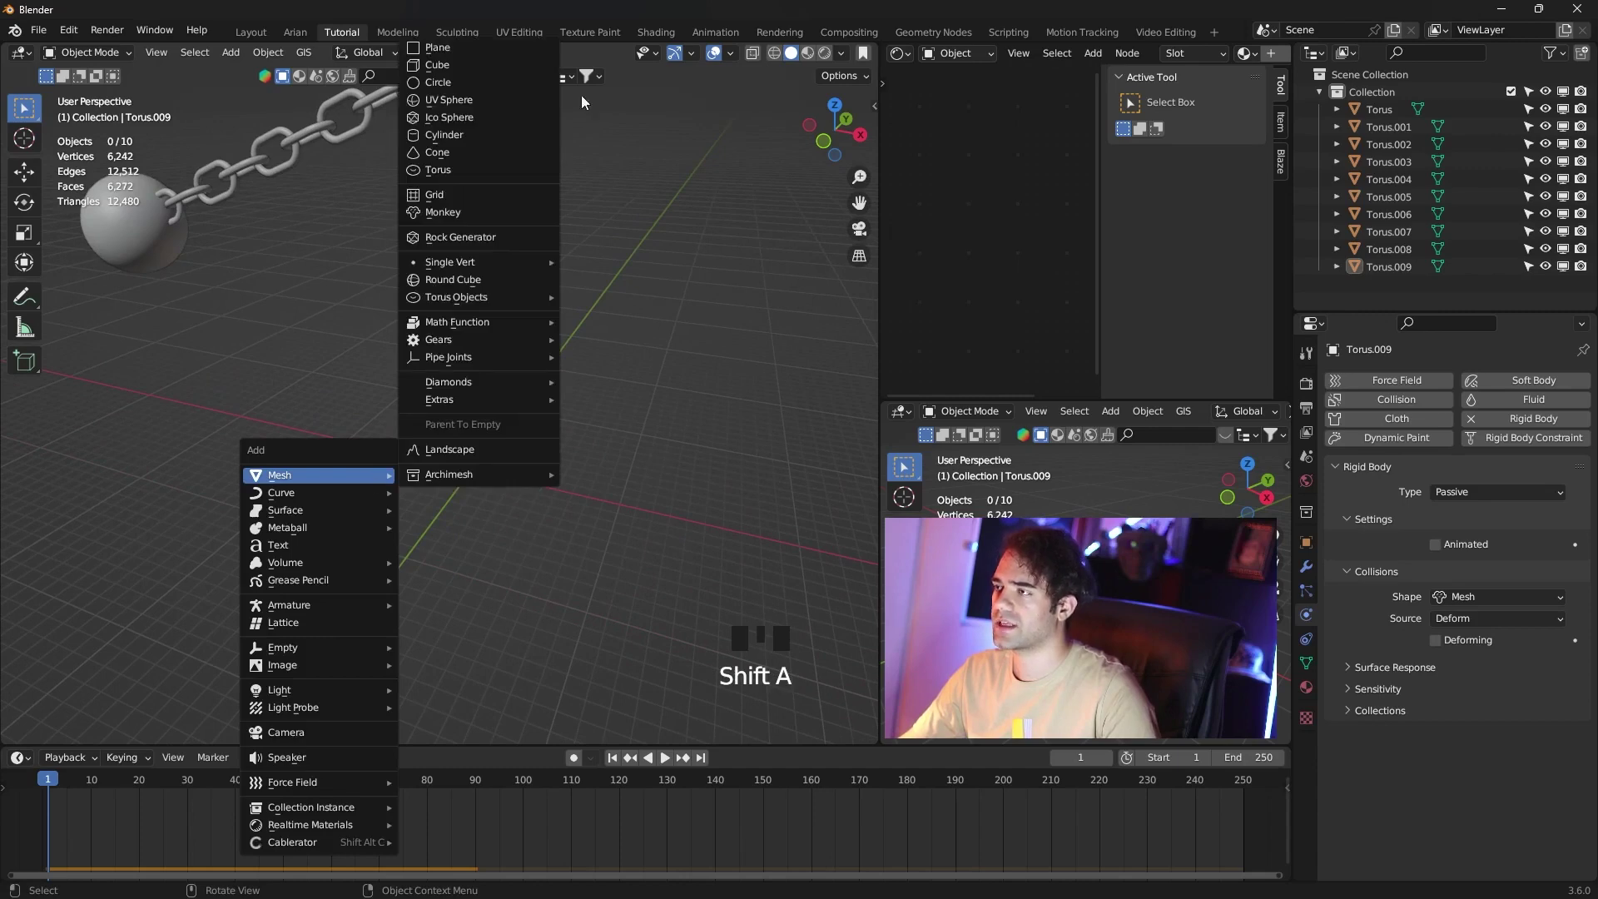
Scale the new plane into a wide floor beneath the chain.
key("s")
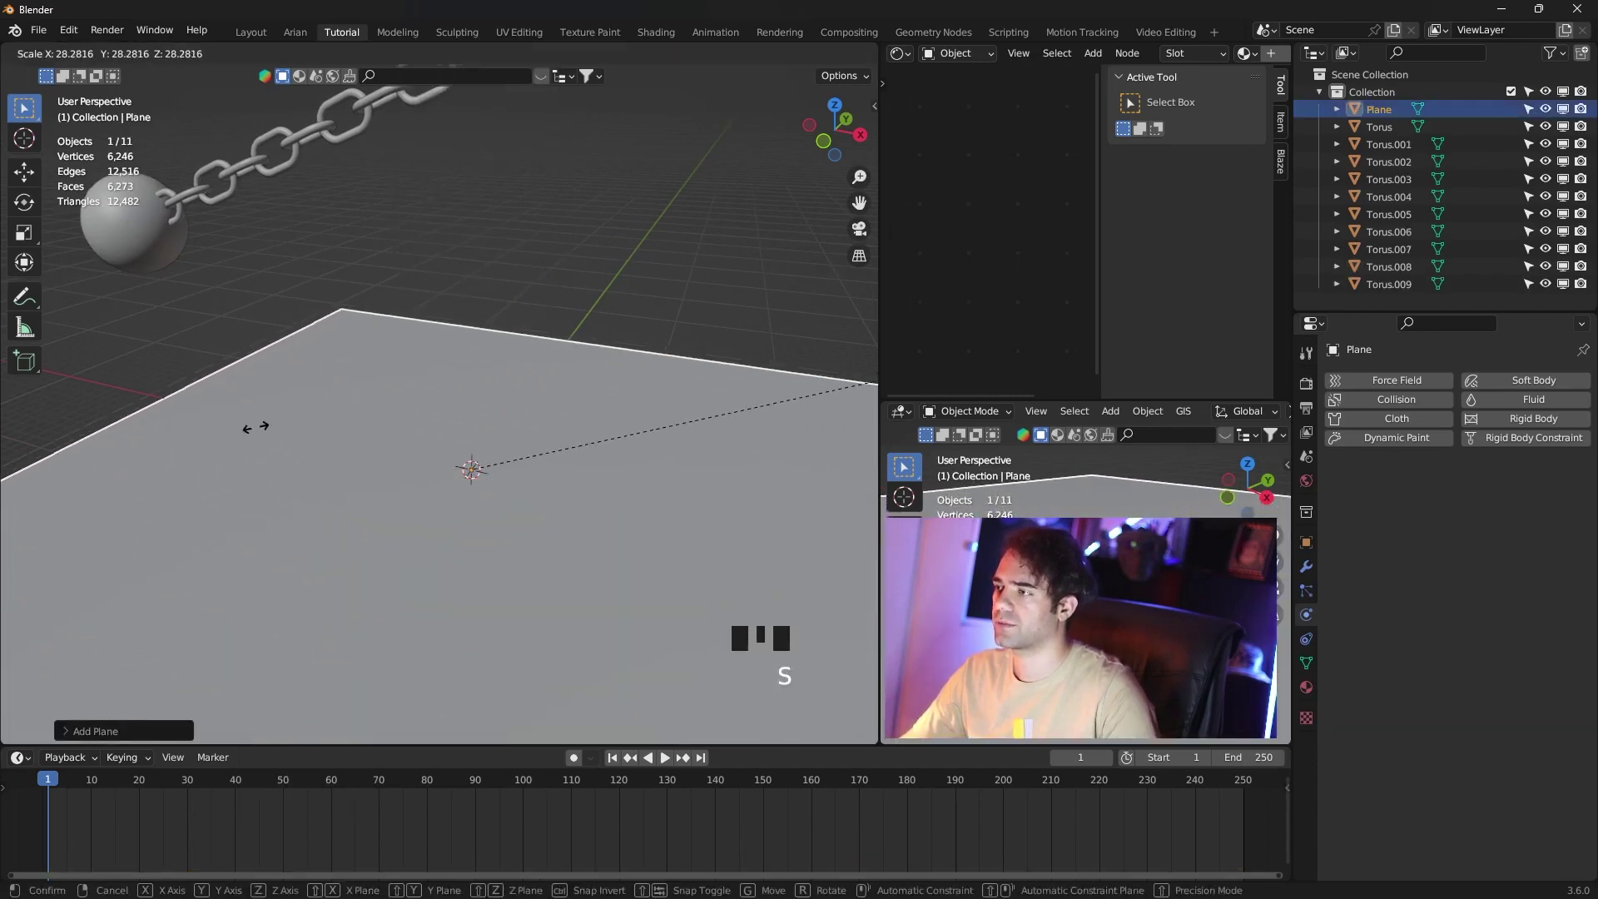
scroll("down", 3)
left_click_drag(526, 310, 470, 348)
left_click(469, 348)
left_click(523, 322)
Add a cube, shrink it to a small brick with snapping on and move it onto the floor.
key("shift+a")
scroll("up", 3)
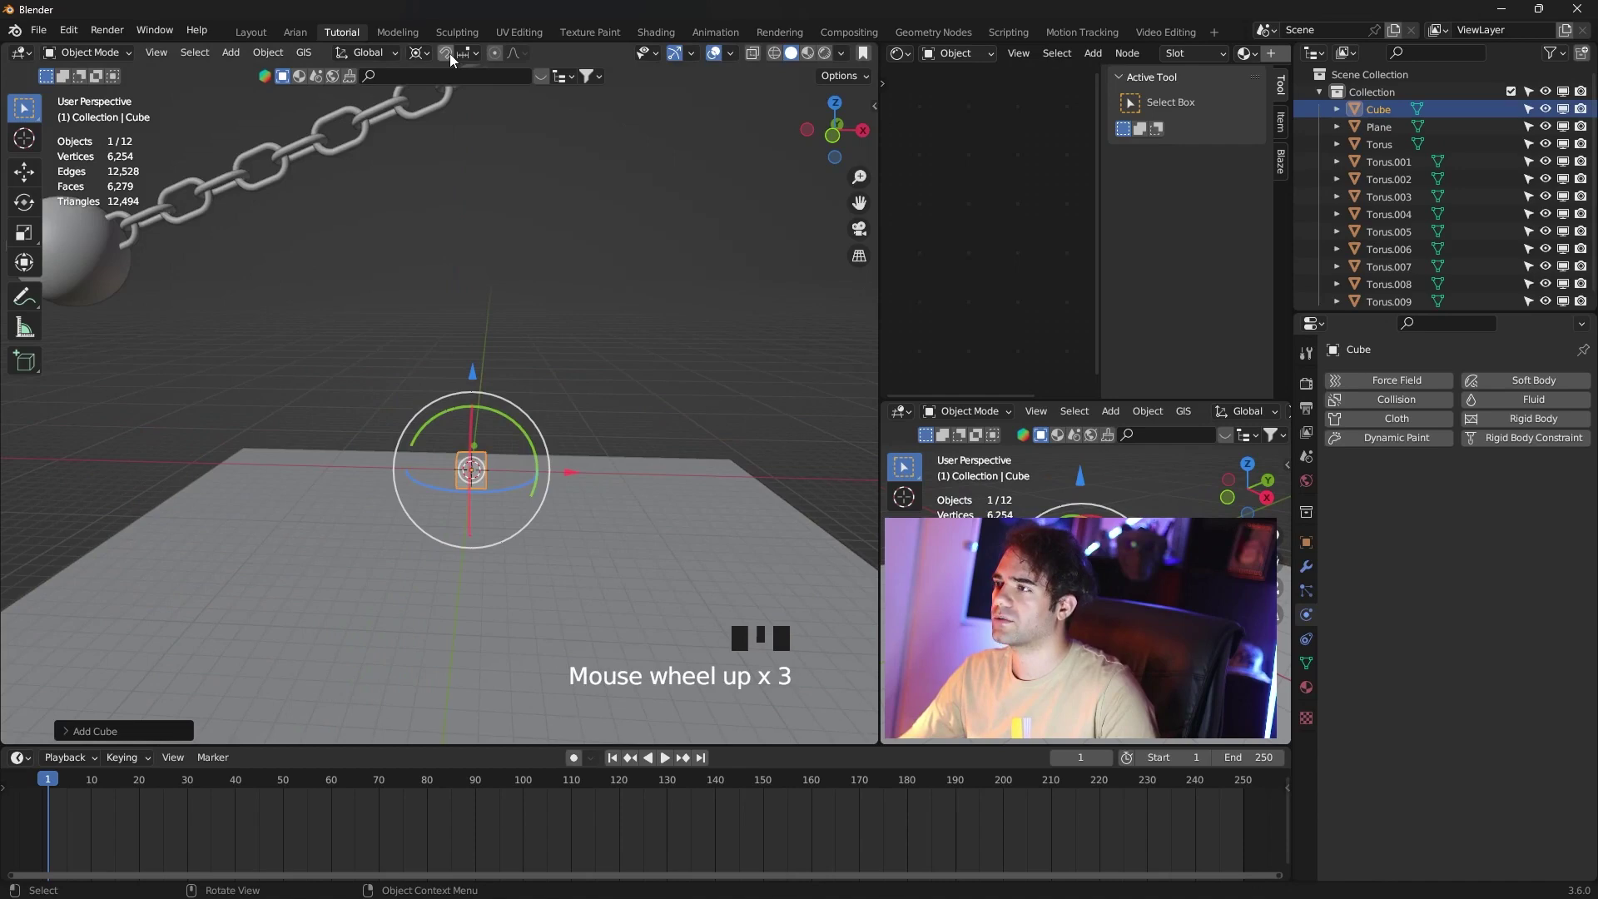
left_click(455, 61)
left_click(475, 371)
scroll("up", 3)
left_click_drag(599, 493, 514, 370)
scroll("down", 3)
left_click_drag(517, 377, 527, 324)
left_click(527, 325)
scroll("down", 3)
left_click_drag(357, 392, 1318, 600)
left_click(1318, 600)
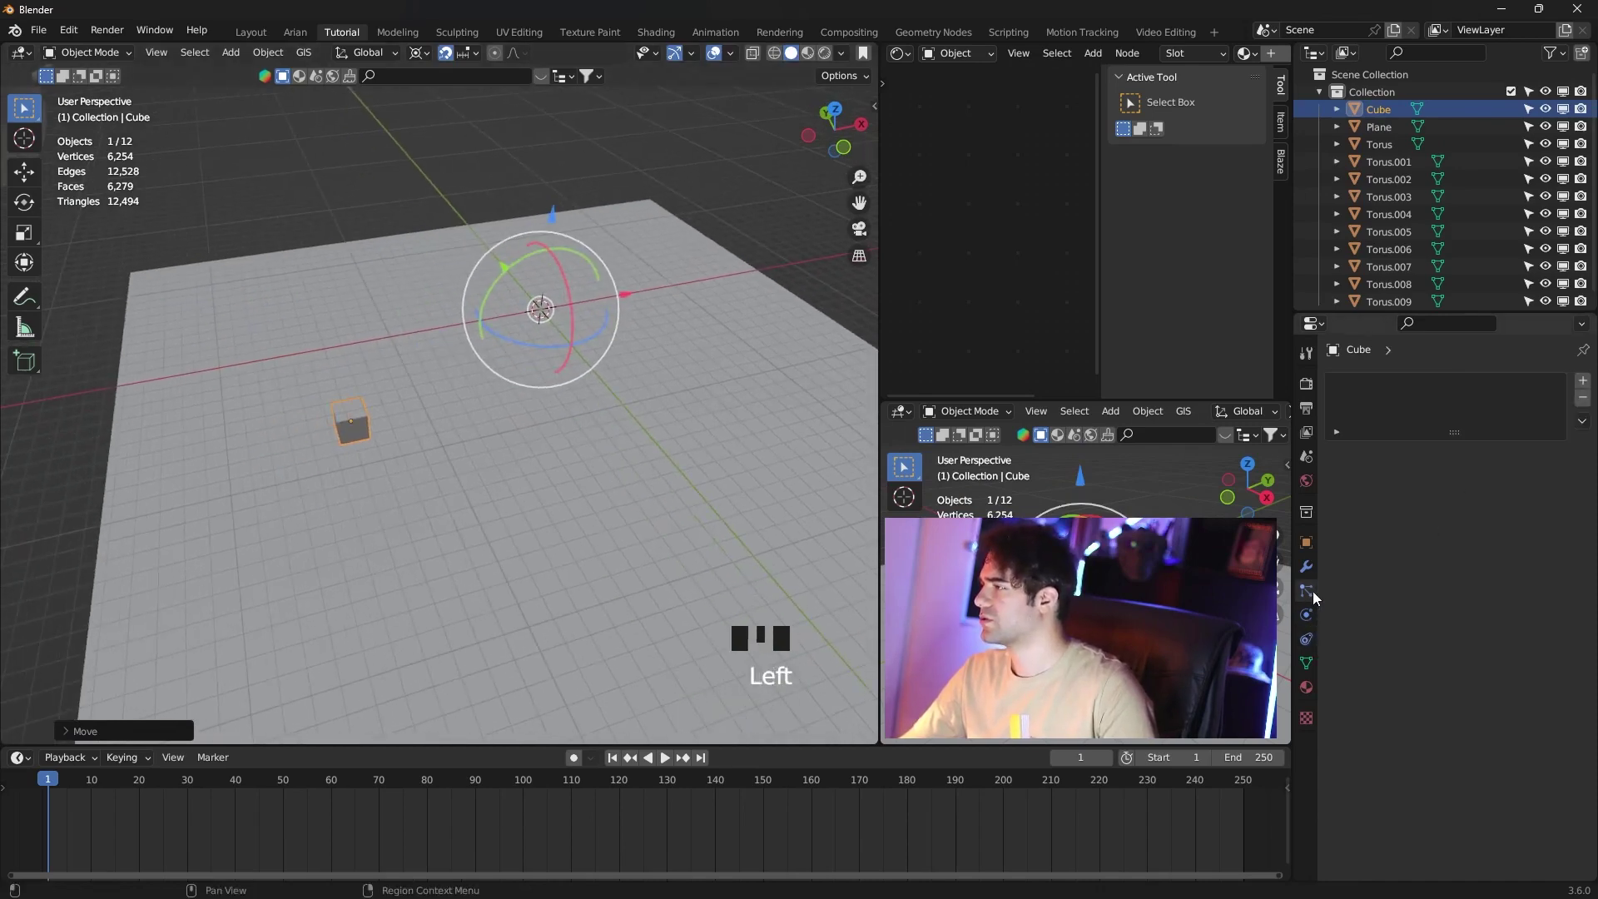
Add an Array modifier to the cube repeating it into a row of six bricks along the floor.
left_click(1312, 580)
left_click_drag(1417, 393, 752, 329)
scroll("up", 3)
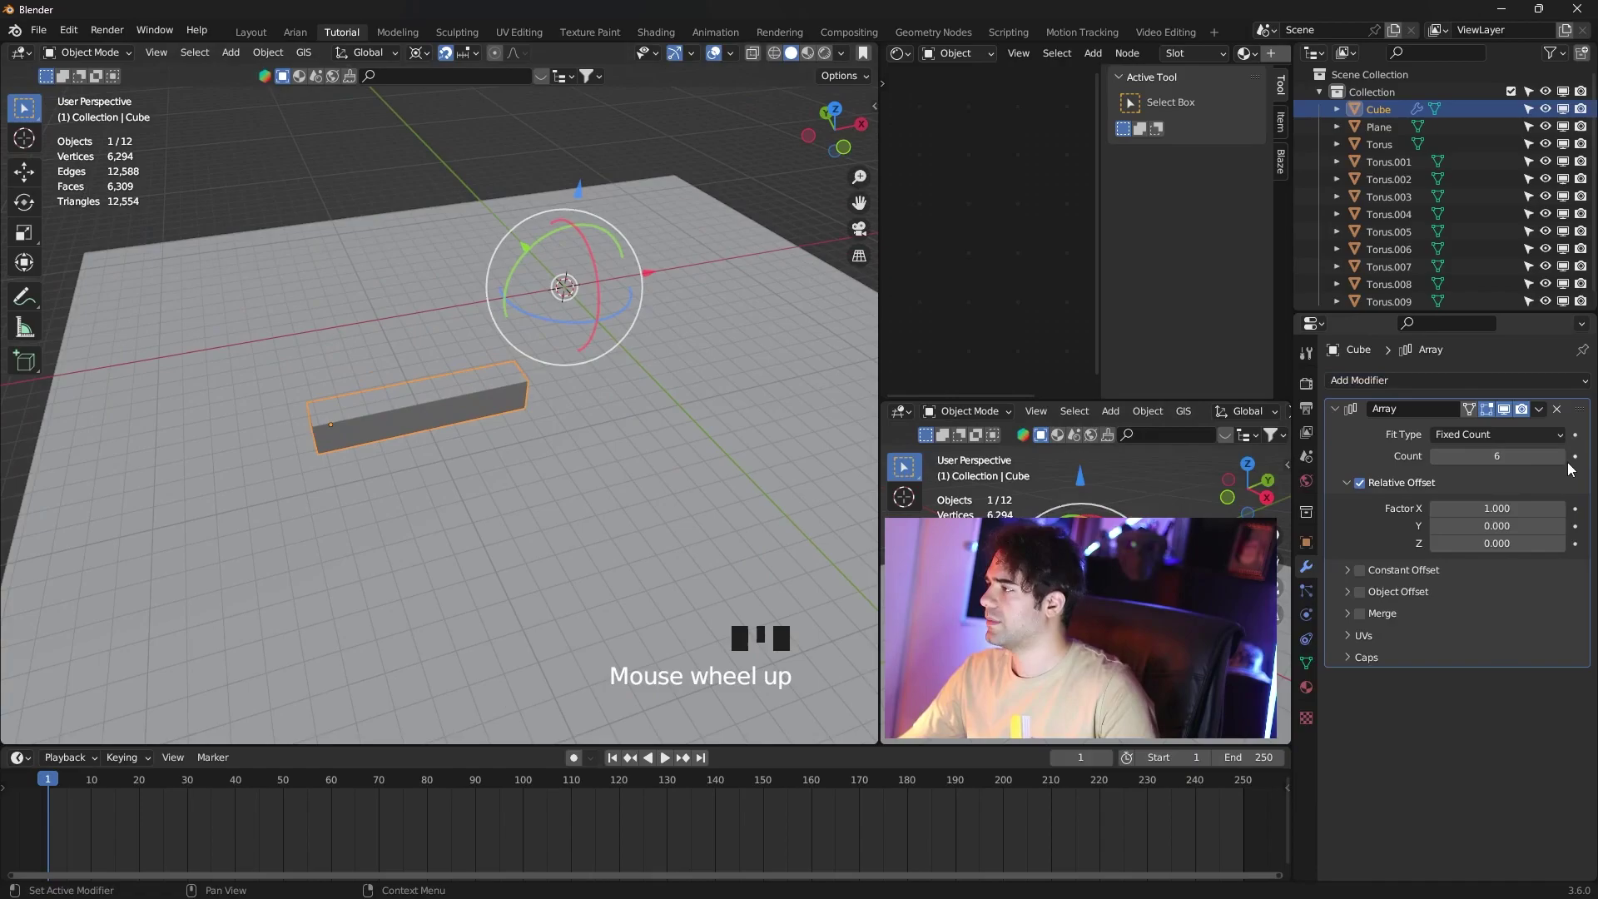
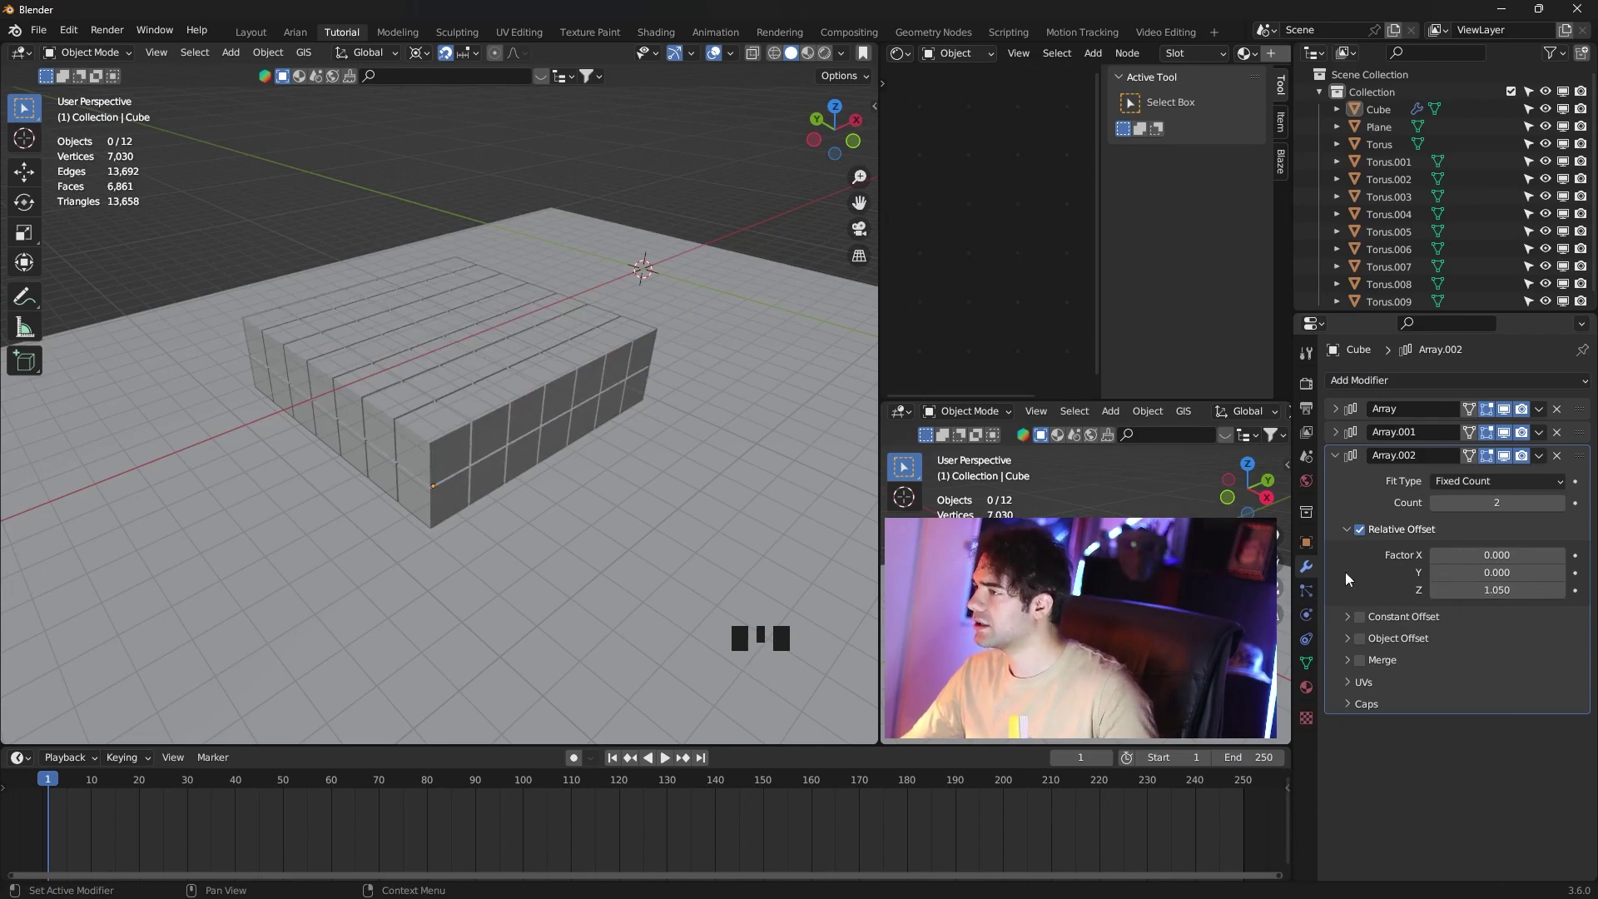
Set the Array.002 Count to 7 so the block stacks seven layers tall.
left_click(1564, 519)
left_click(1565, 518)
left_click_drag(1565, 514, 515, 231)
scroll("down", 3)
Play the timeline to watch the ball swing toward the block.
left_click_drag(534, 247, 669, 762)
left_click(670, 762)
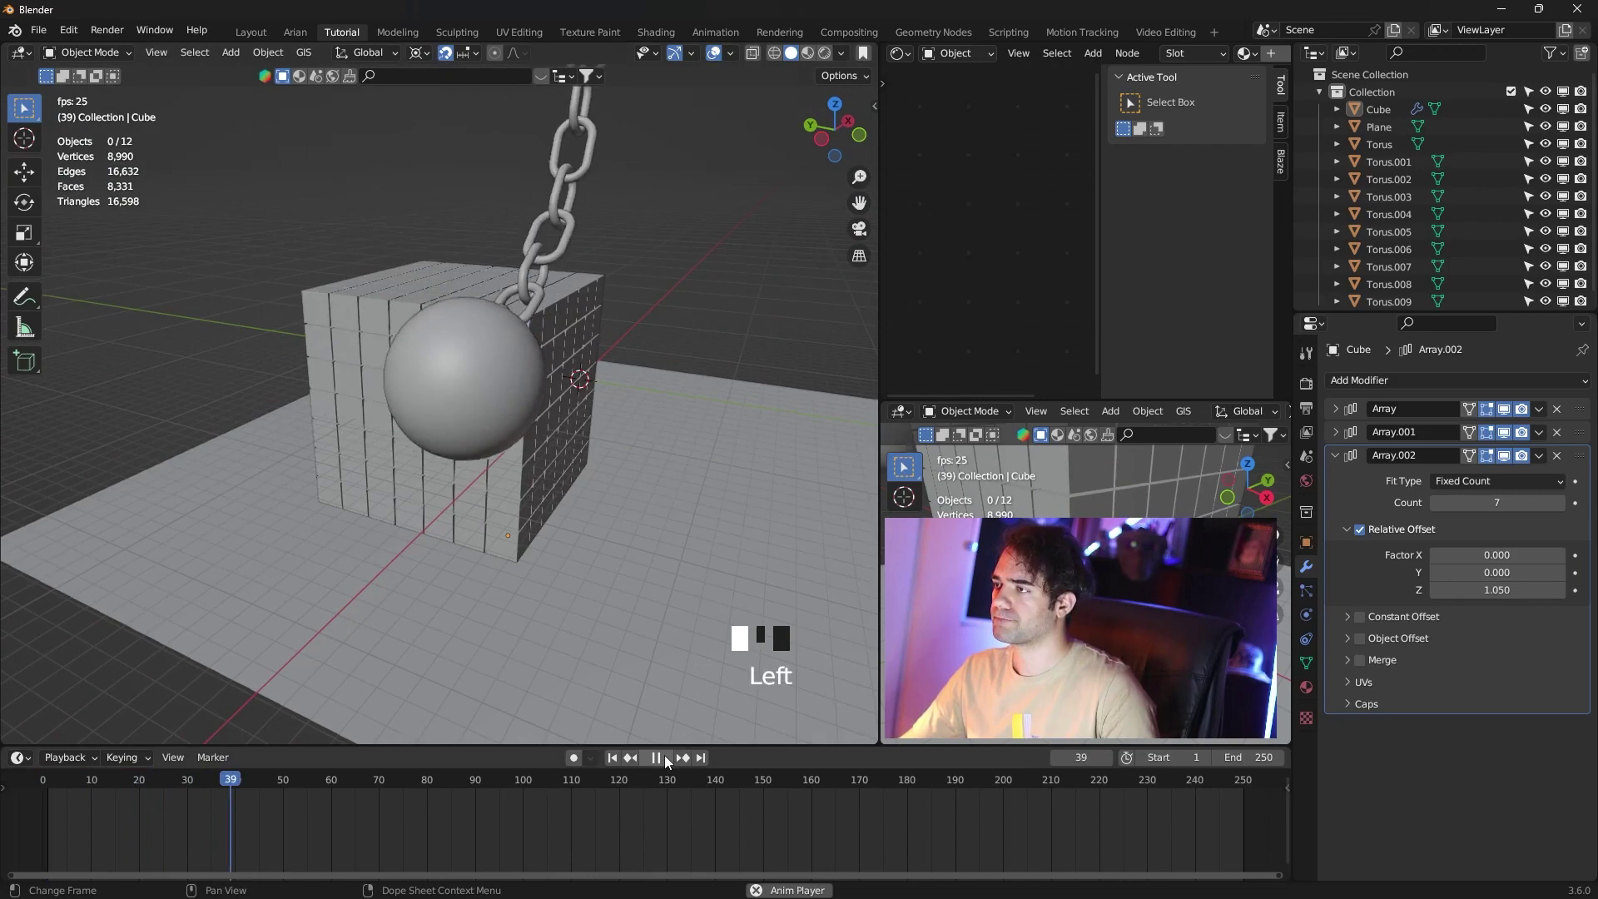
scroll("down", 3)
left_click_drag(687, 439, 647, 373)
left_click_drag(646, 373, 633, 388)
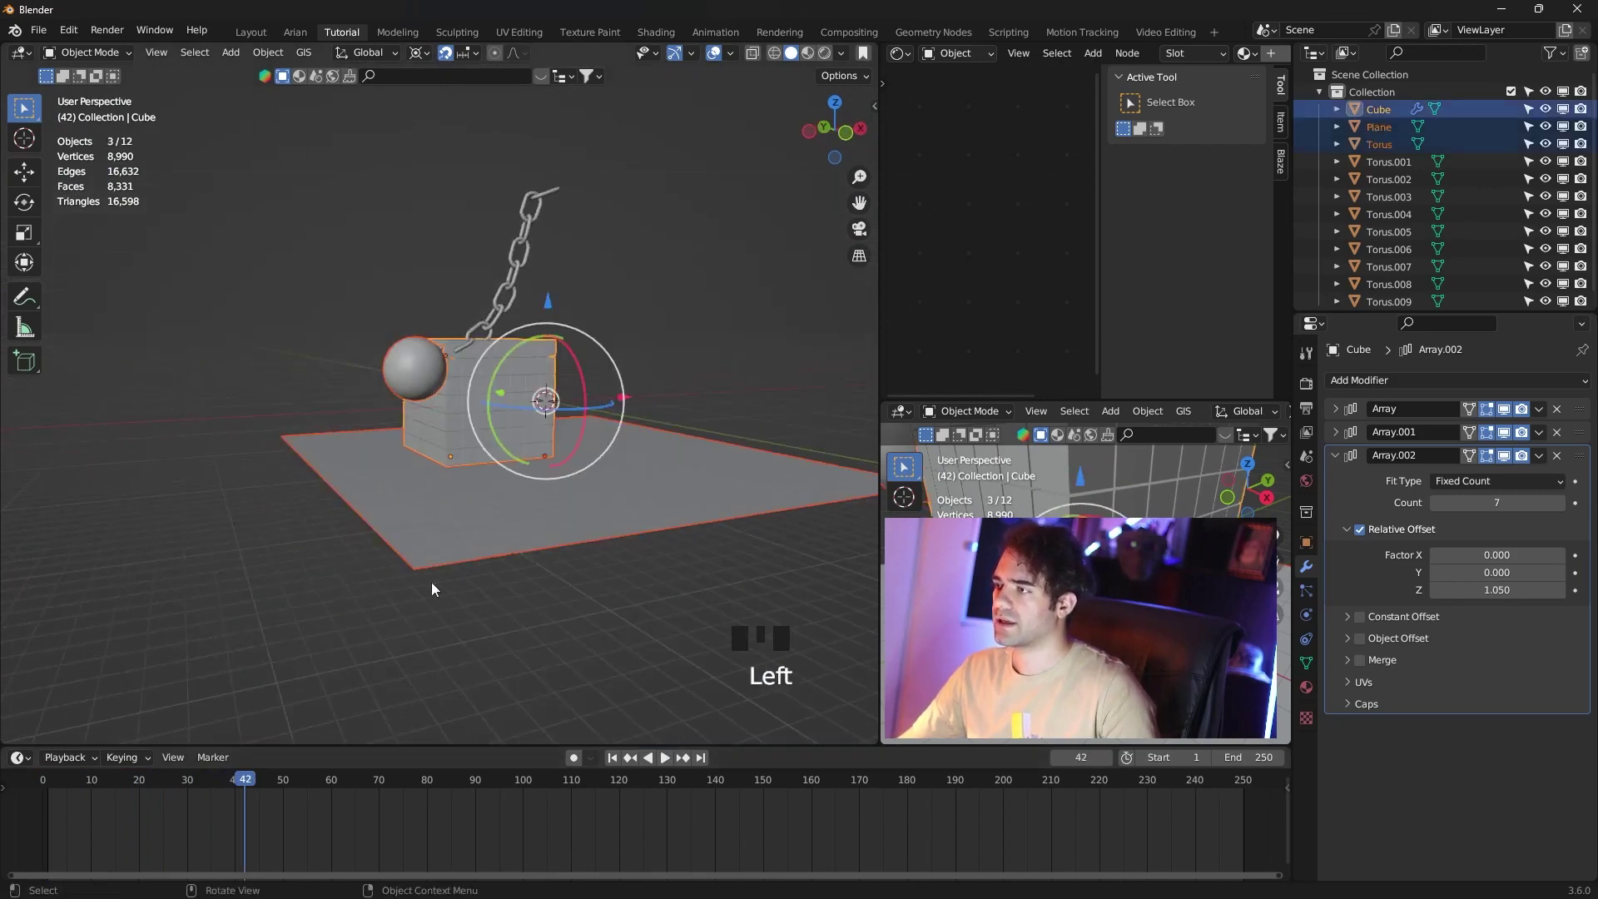
Select the Cube block and the Plane floor and move them together to a new spot.
left_click(635, 324)
left_click_drag(250, 785, 586, 350)
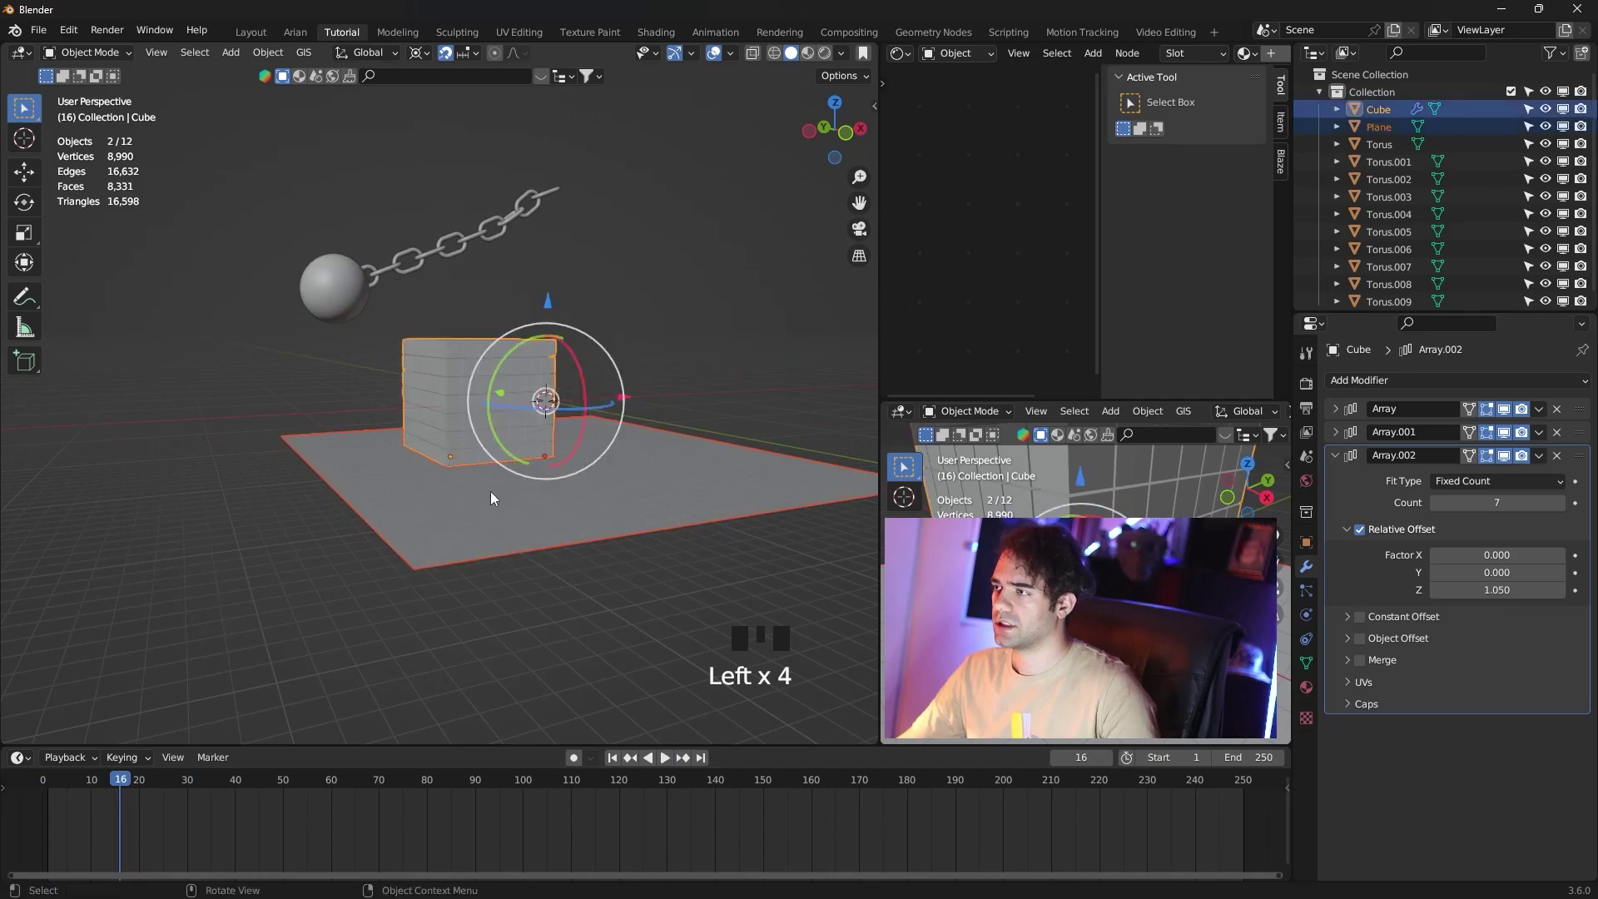
left_click_drag(558, 427, 484, 393)
left_click(484, 393)
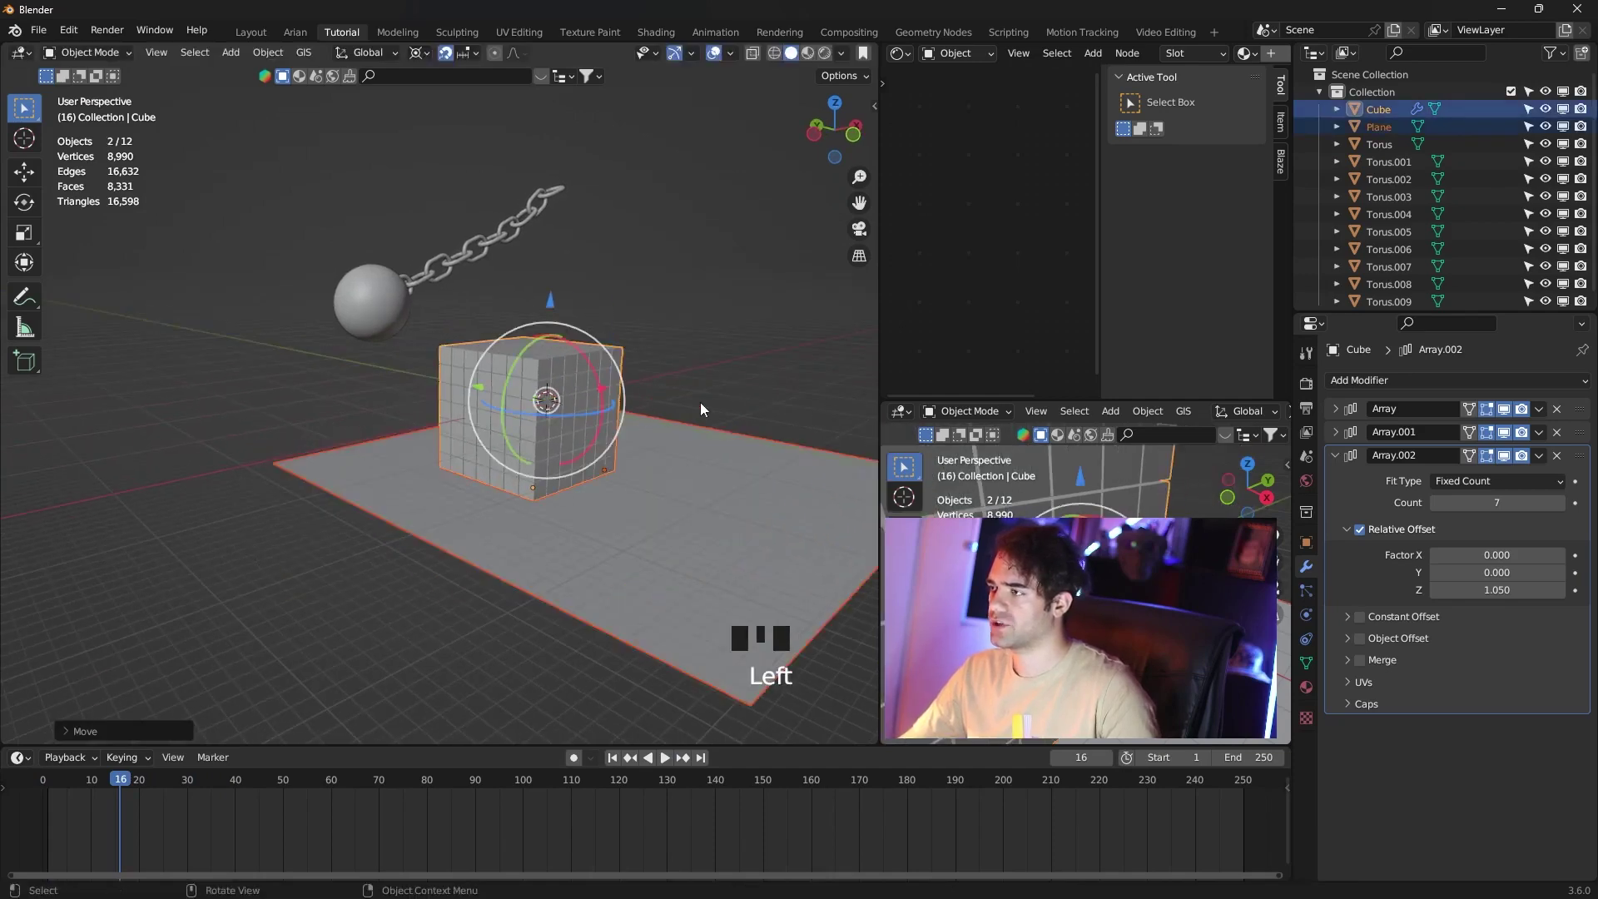
From front view in wireframe, box-select the Cube block and lift it 4 m along Z onto the floor.
key("ctrl+z")
left_click(691, 323)
key("z")
left_click(749, 214)
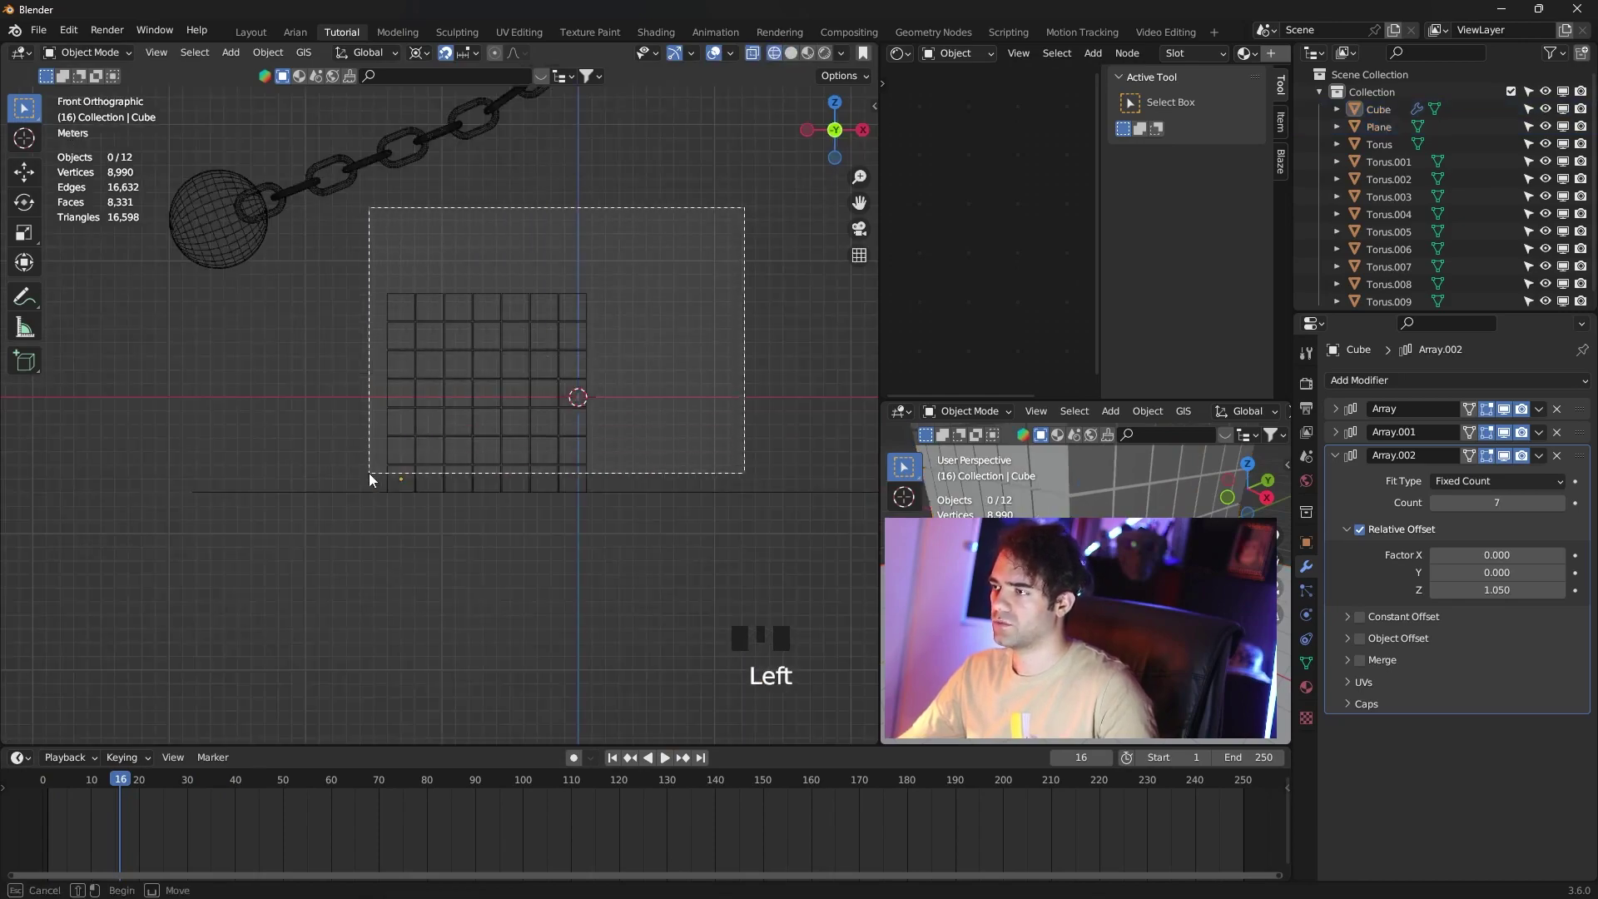
left_click_drag(502, 428, 553, 417)
scroll("down", 3)
left_click(503, 381)
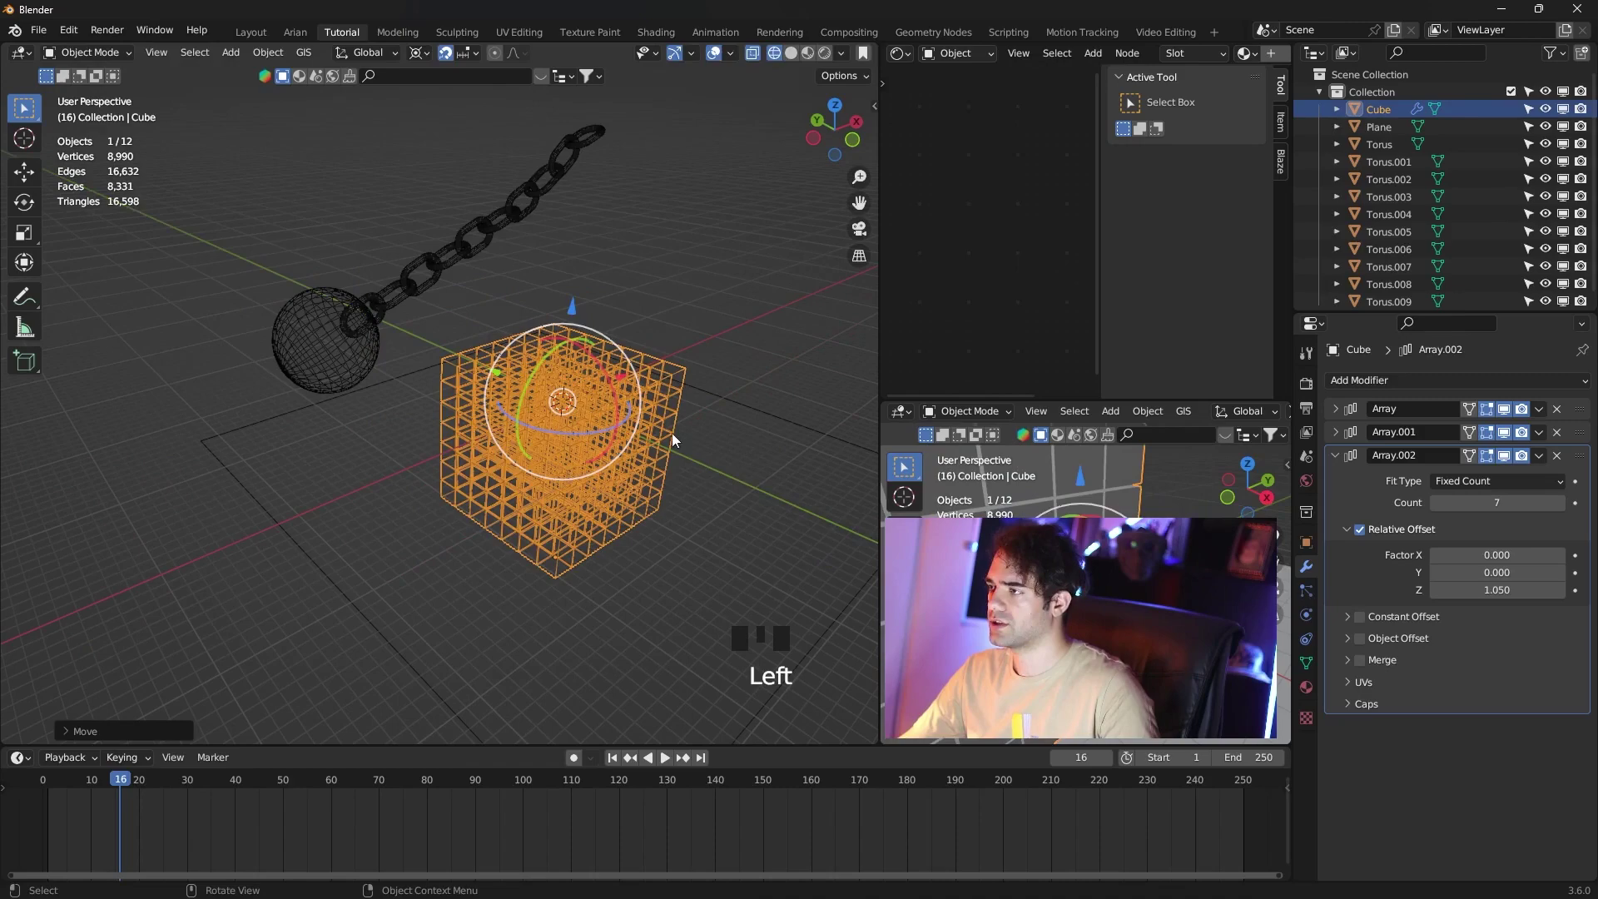
left_click(621, 383)
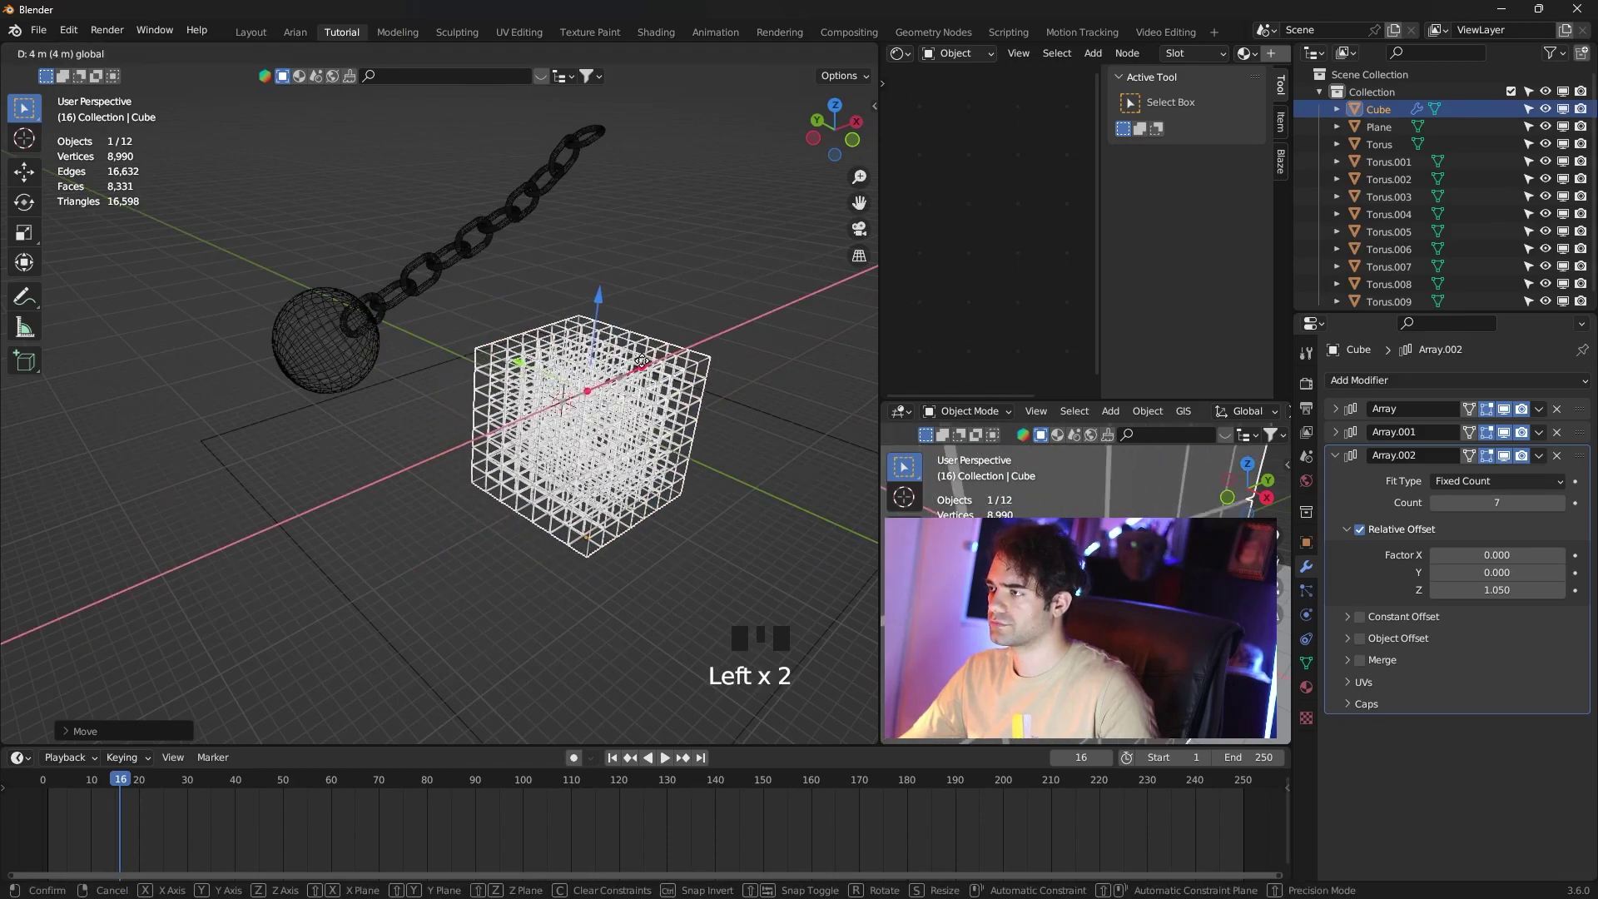
left_click(678, 435)
Add the floor to the selection, orbit around, and replay the swing toward the block.
left_click(555, 412)
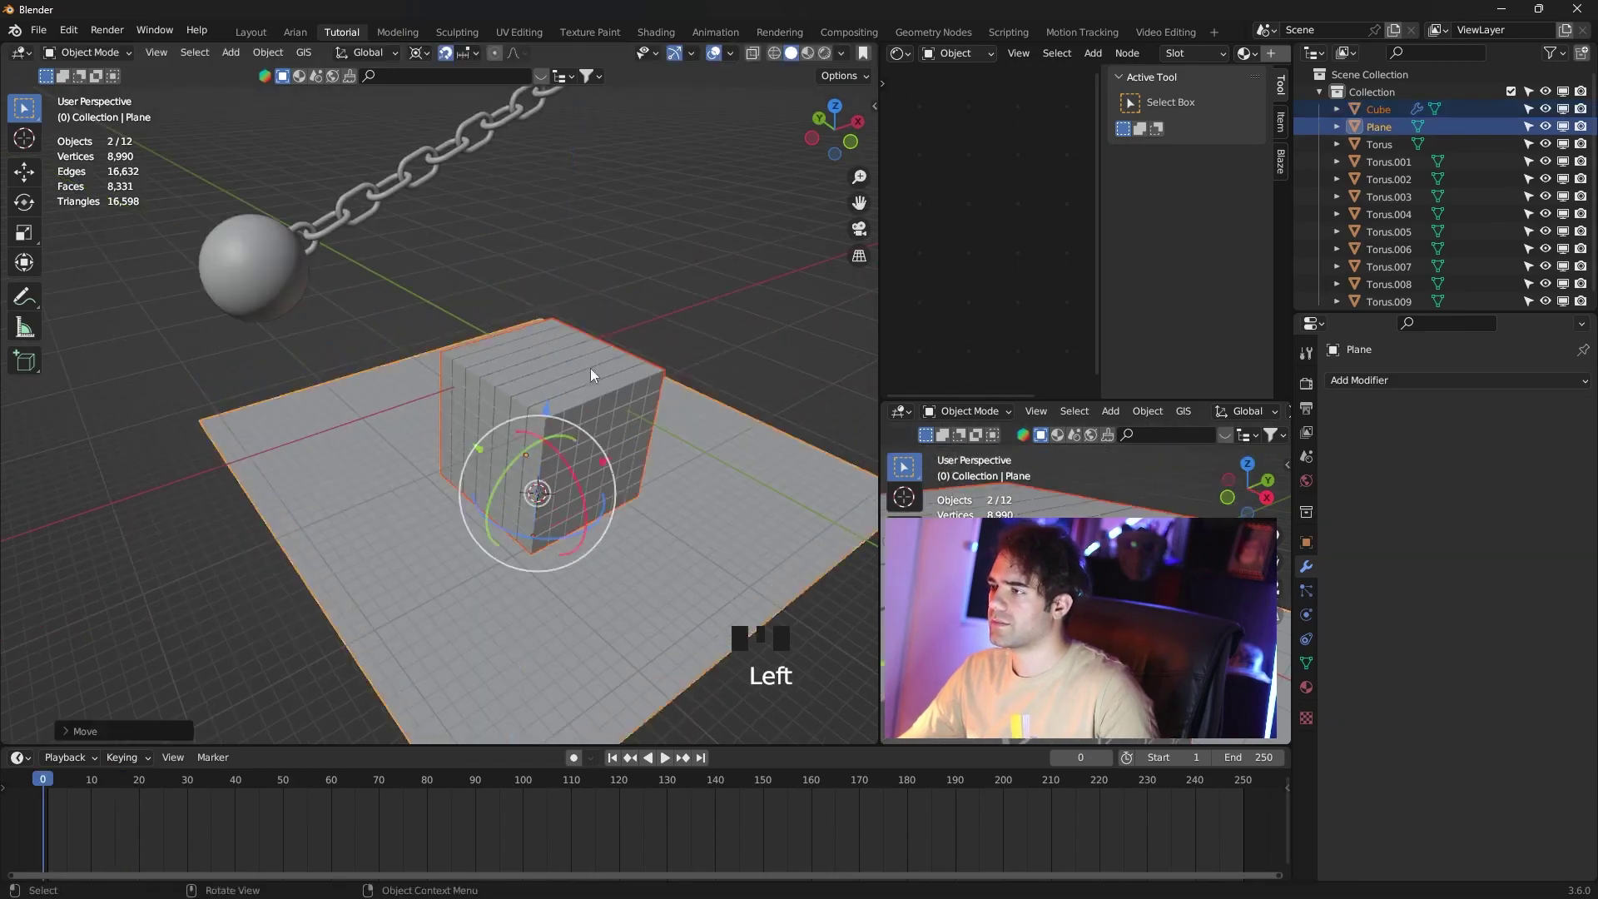
left_click_drag(683, 272, 528, 442)
left_click(528, 442)
left_click_drag(664, 340, 548, 439)
left_click(548, 439)
left_click_drag(735, 516, 669, 761)
left_click_drag(669, 761, 702, 462)
left_click_drag(702, 462, 670, 764)
left_click(670, 764)
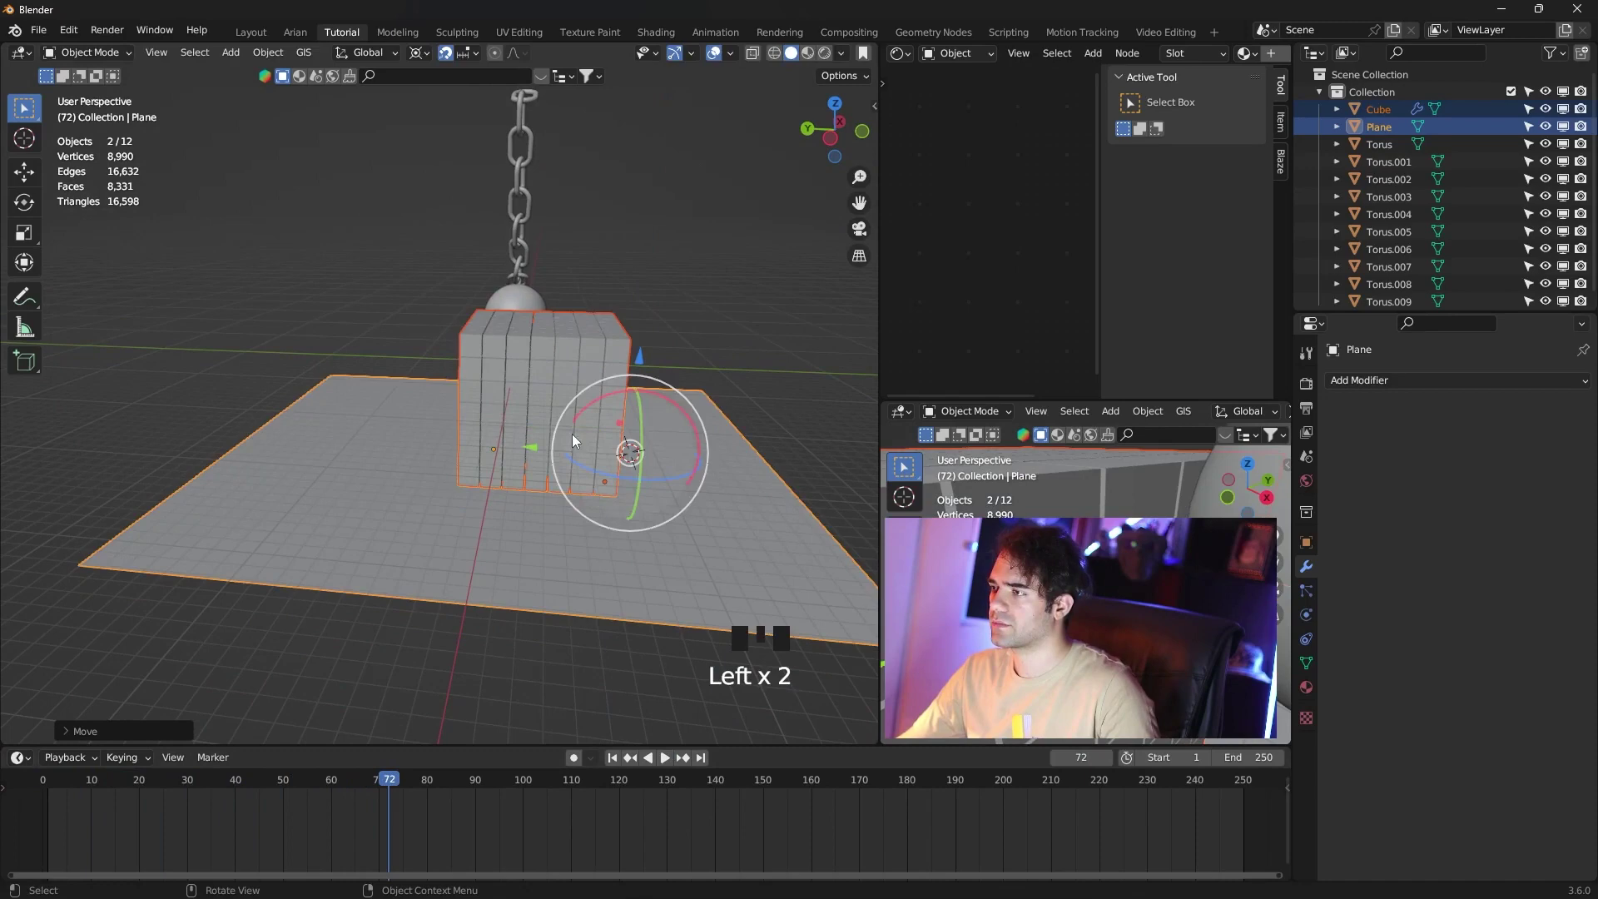
left_click(540, 455)
Select only the Plane and scale it up into a larger floor.
left_click(679, 550)
key("s")
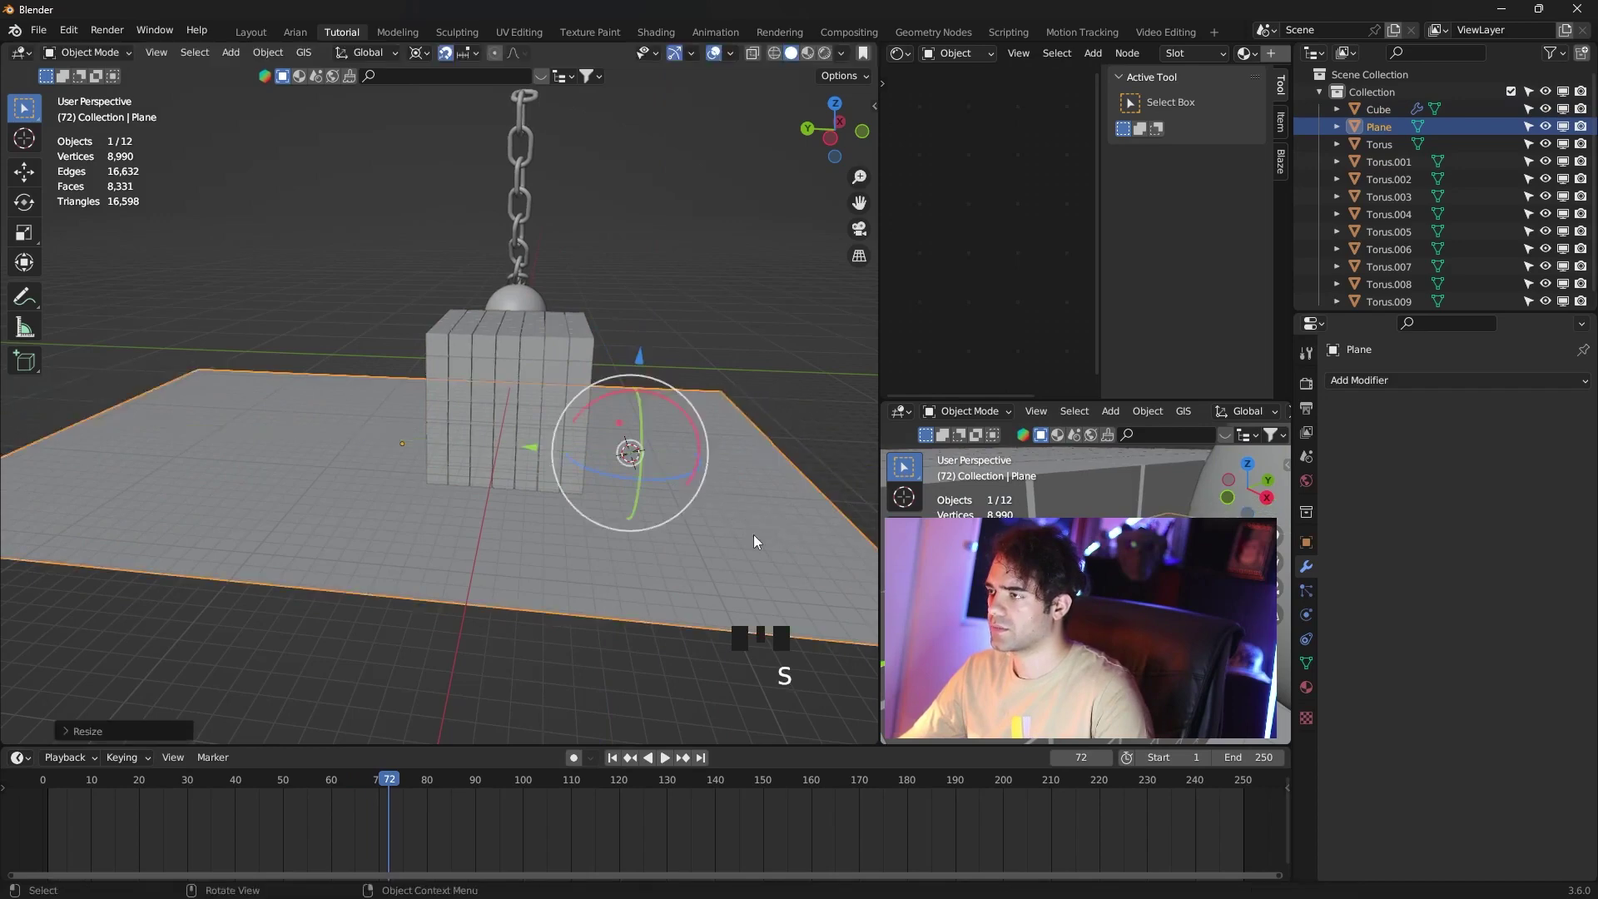
left_click(529, 452)
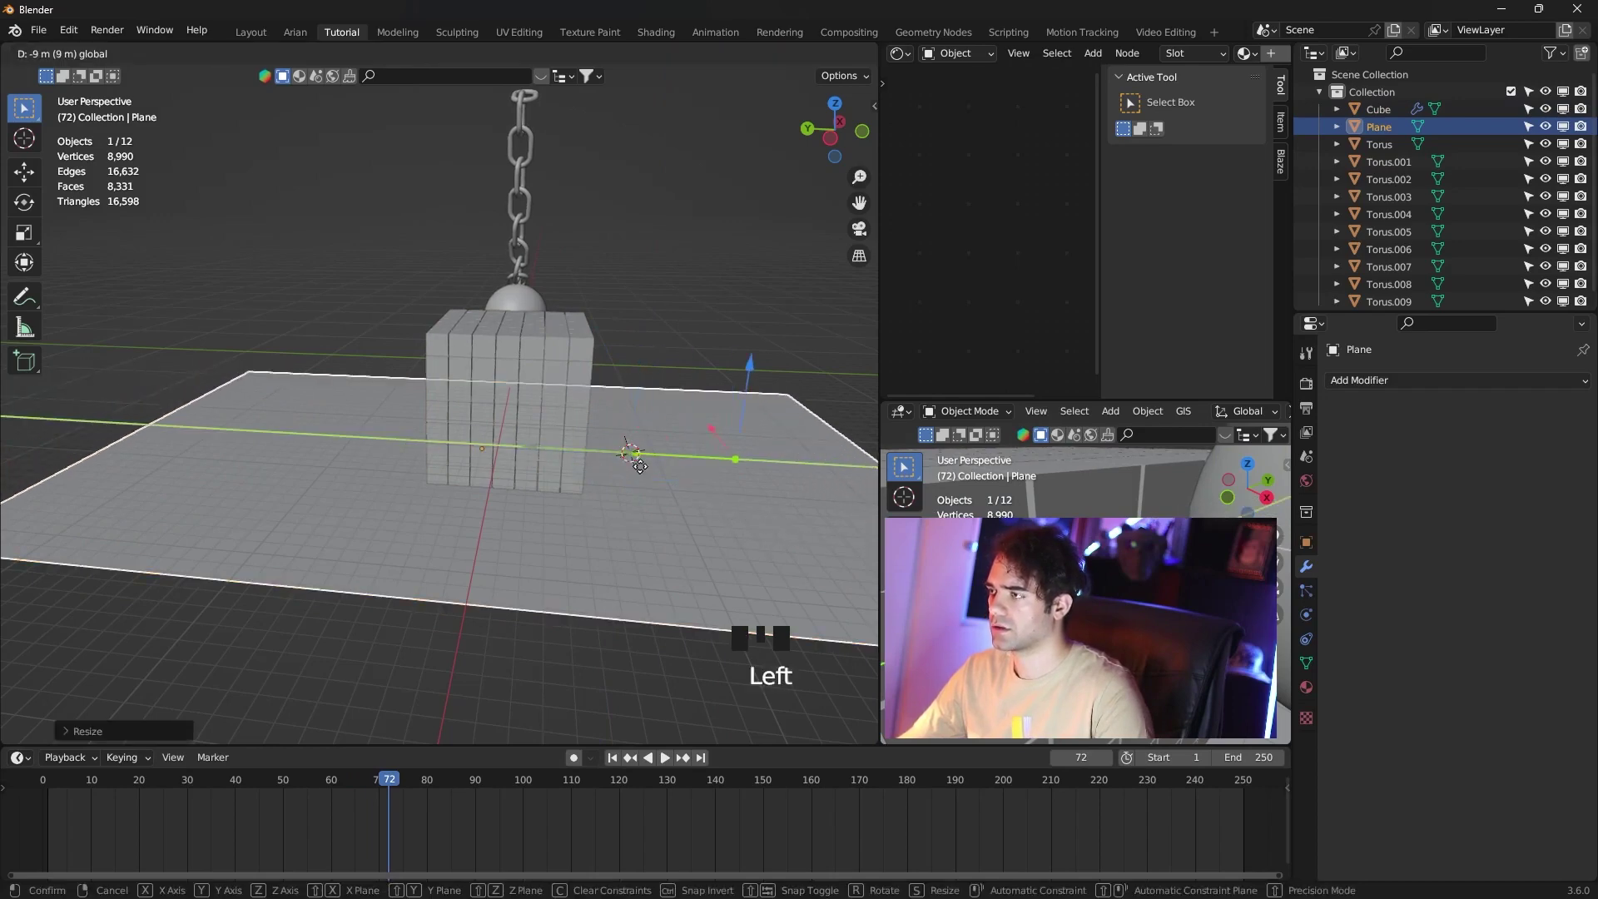
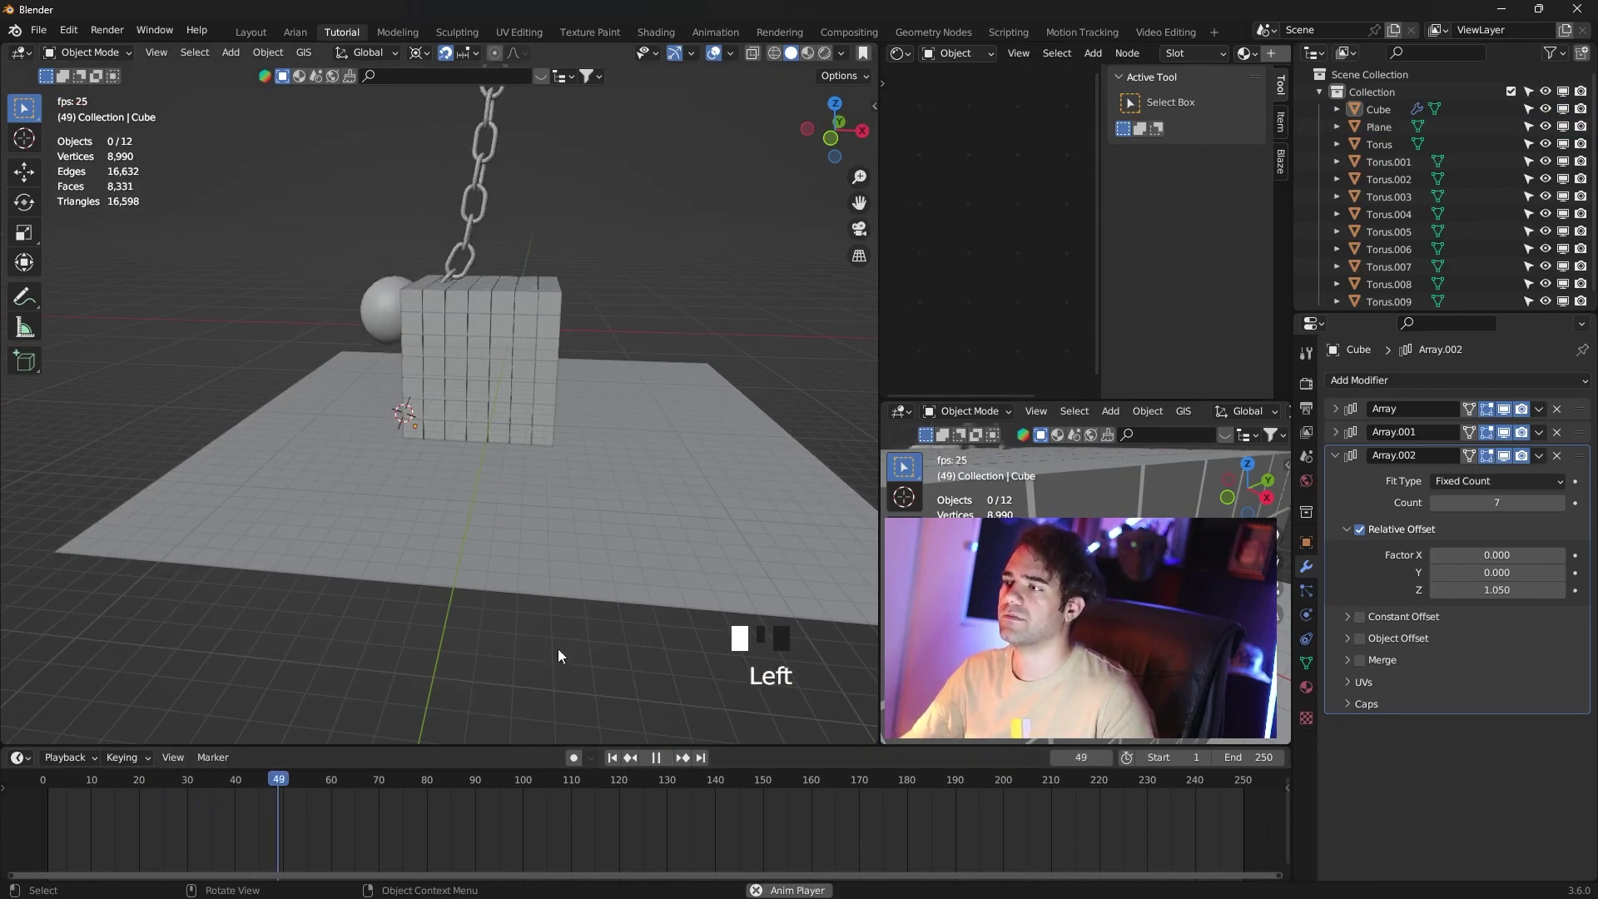
Orbit around the block and apply the Array.002 modifier from its dropdown.
scroll("up", 3)
left_click_drag(484, 285, 390, 785)
left_click_drag(390, 785, 505, 316)
scroll("down", 3)
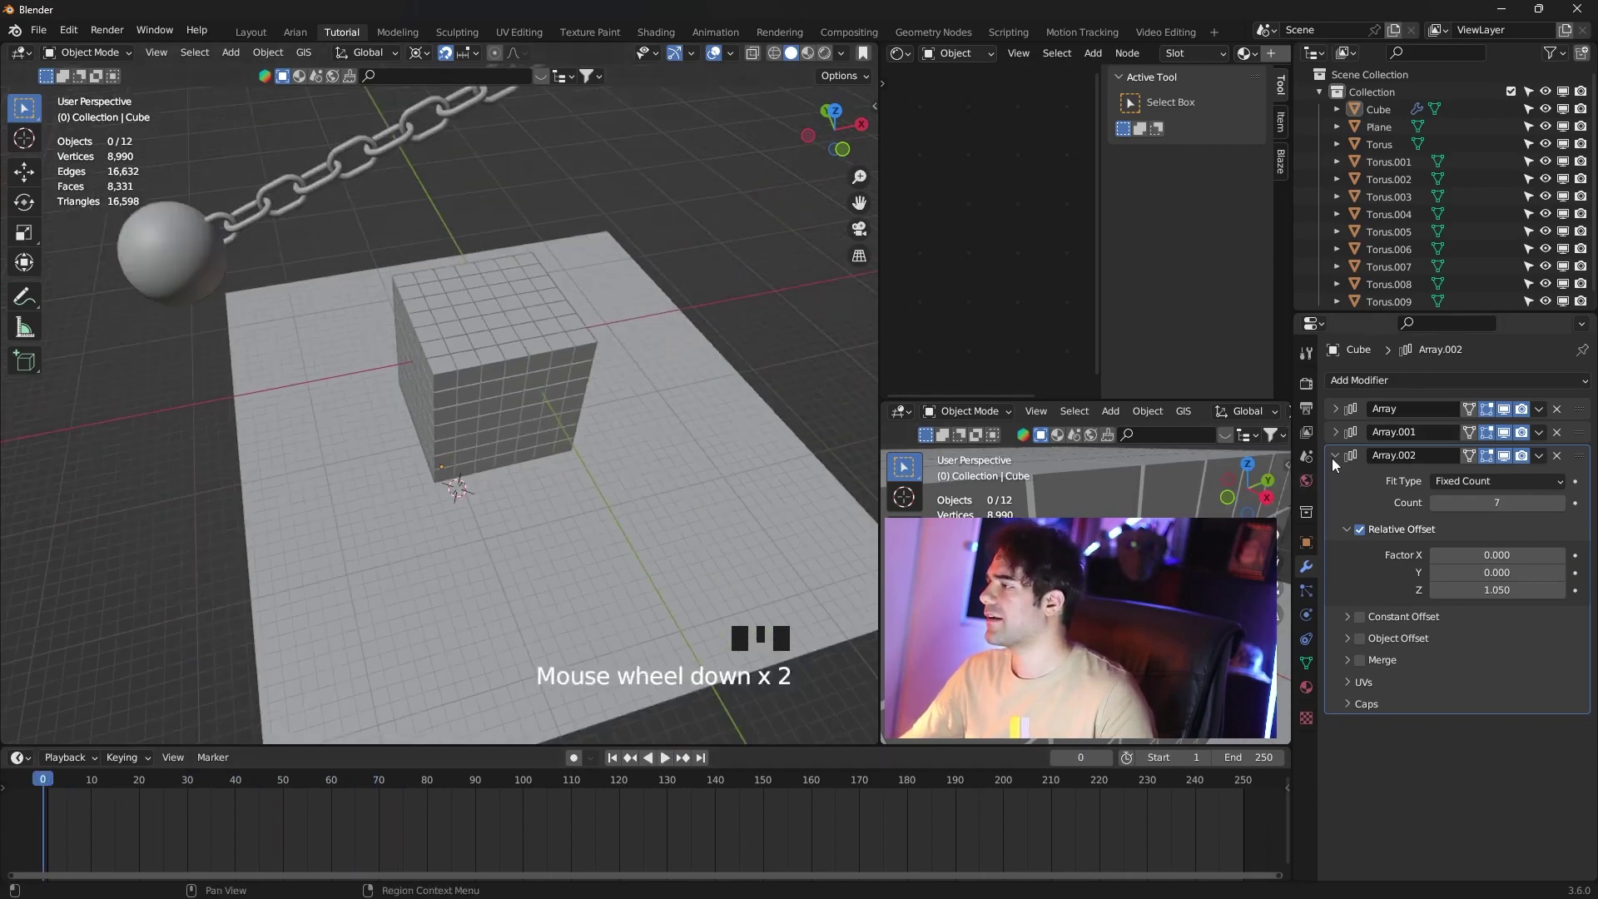
left_click_drag(1339, 465, 617, 420)
left_click_drag(617, 420, 545, 342)
Apply the remaining arrays, then in Edit Mode separate the block by loose parts into individual cubes.
left_click(546, 342)
scroll("up", 3)
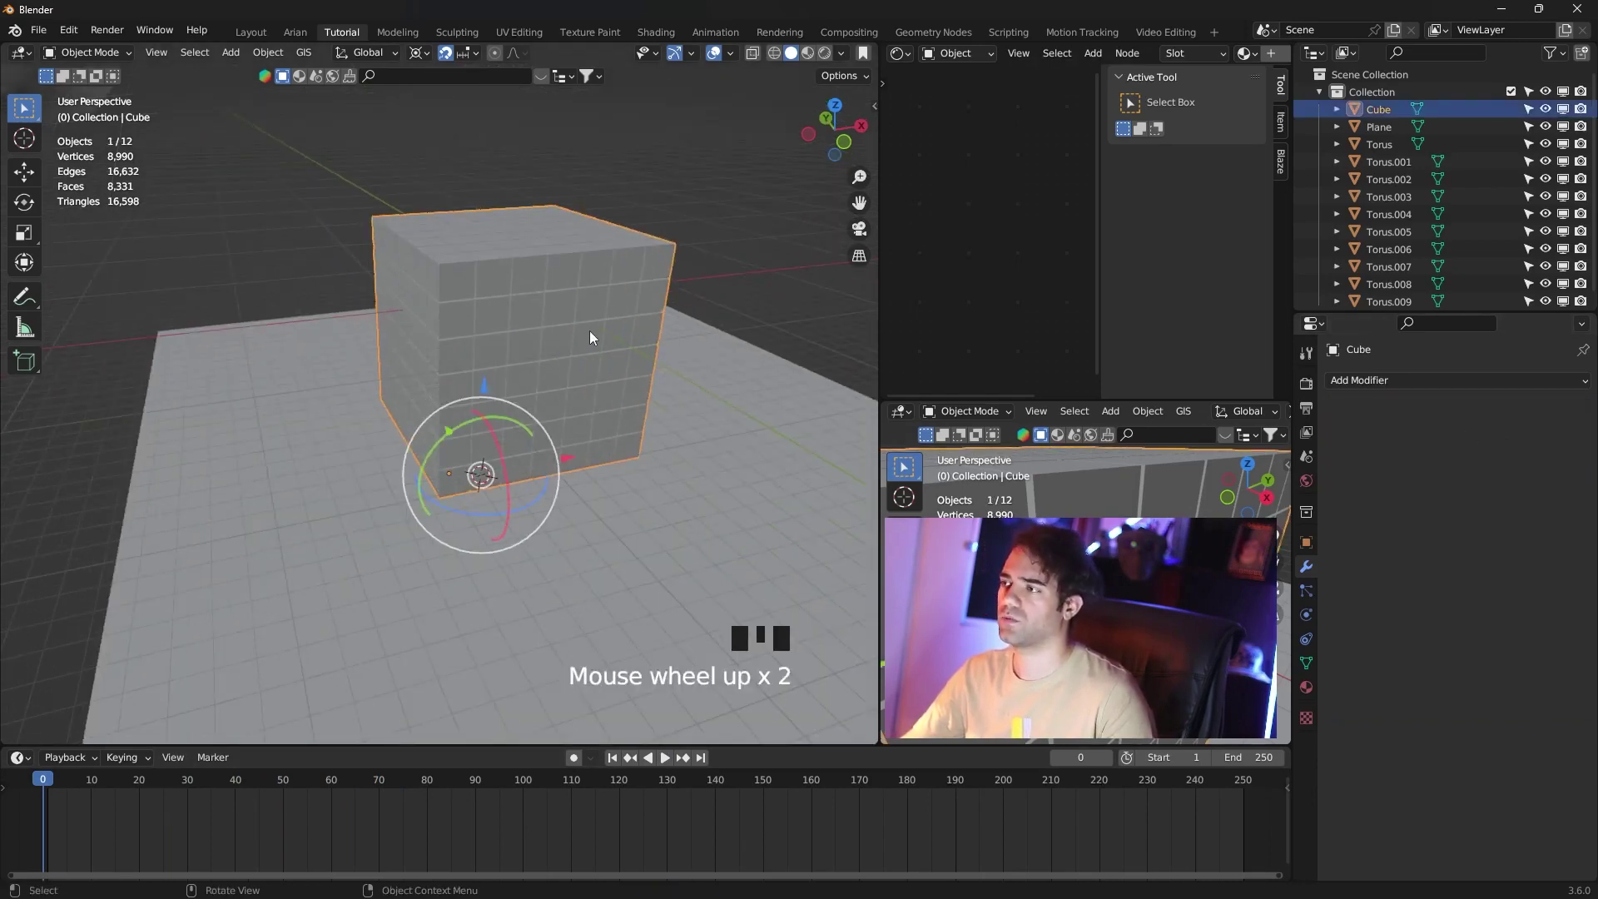
key("Tab")
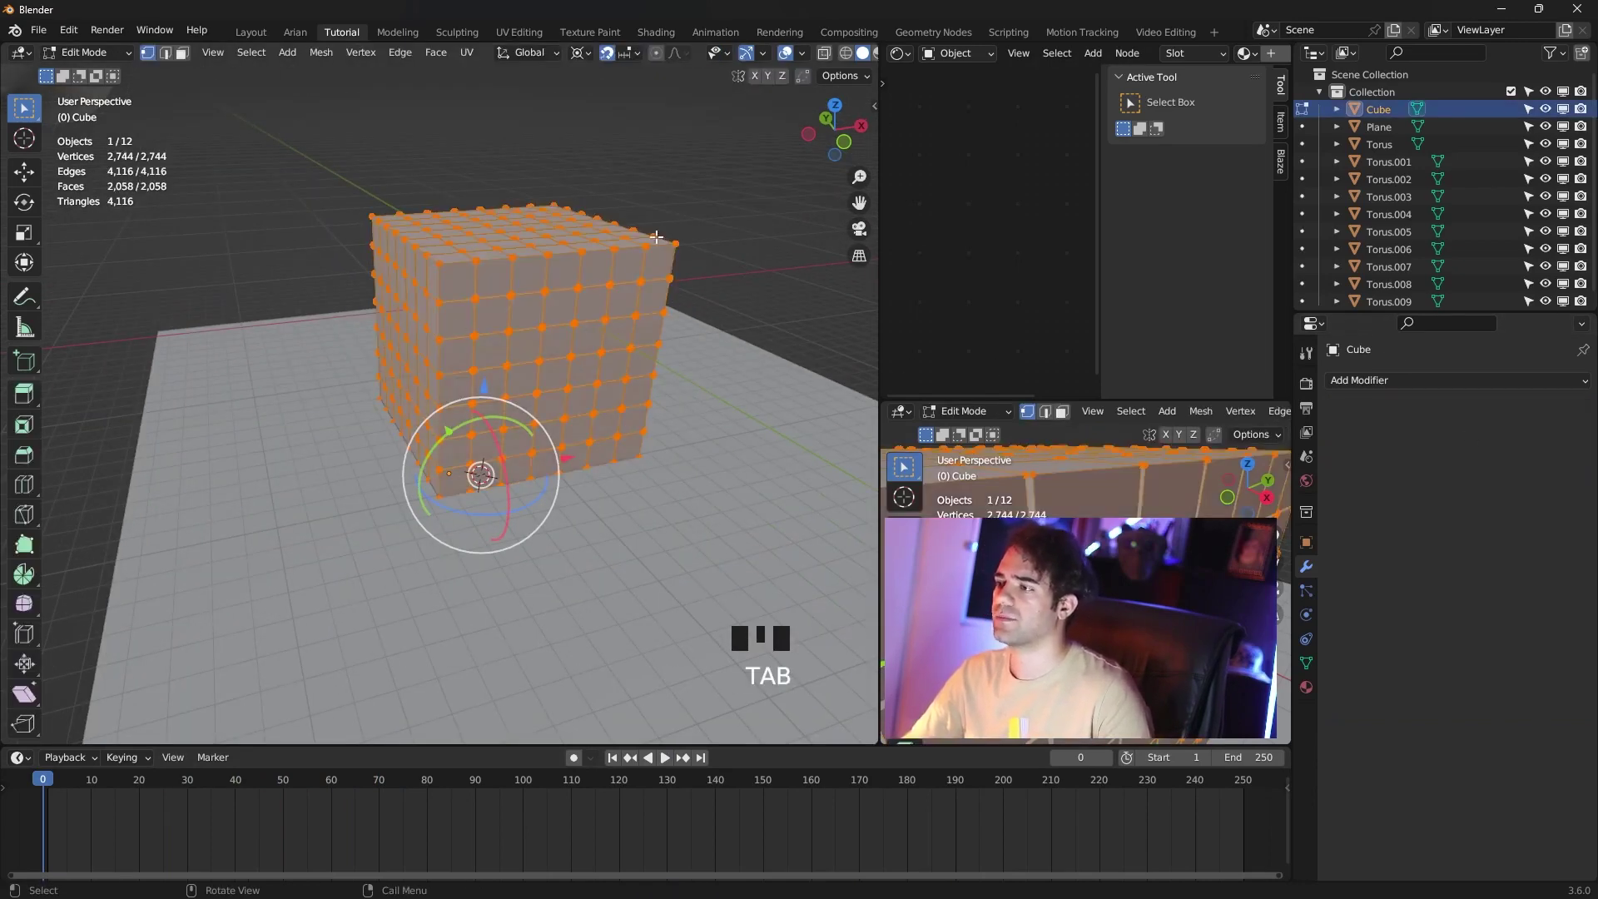
key("p")
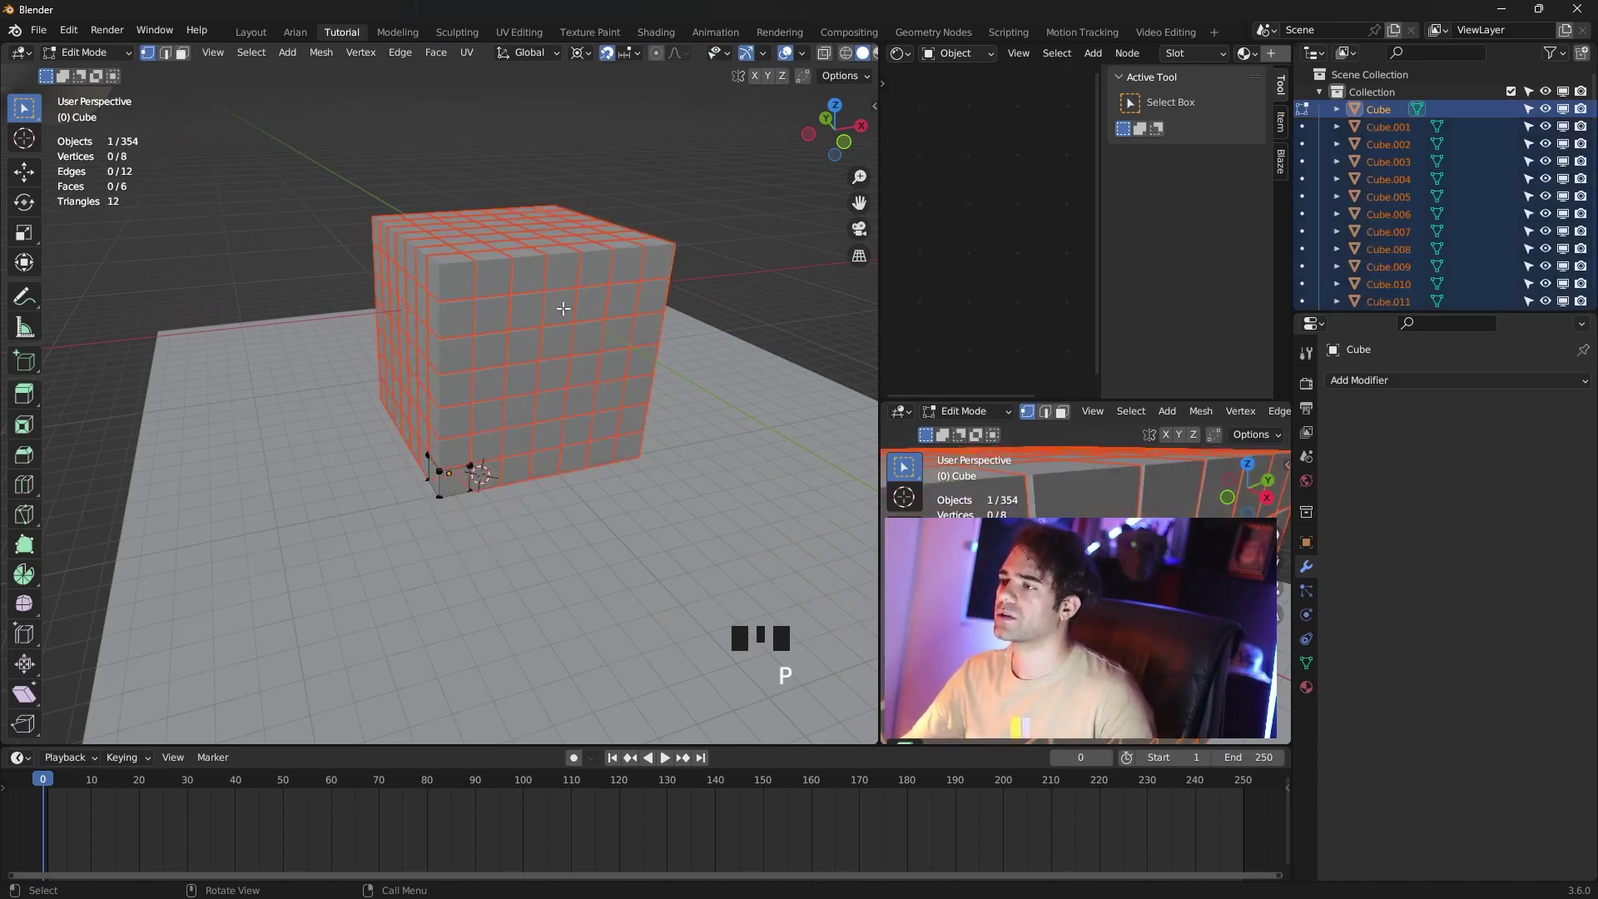
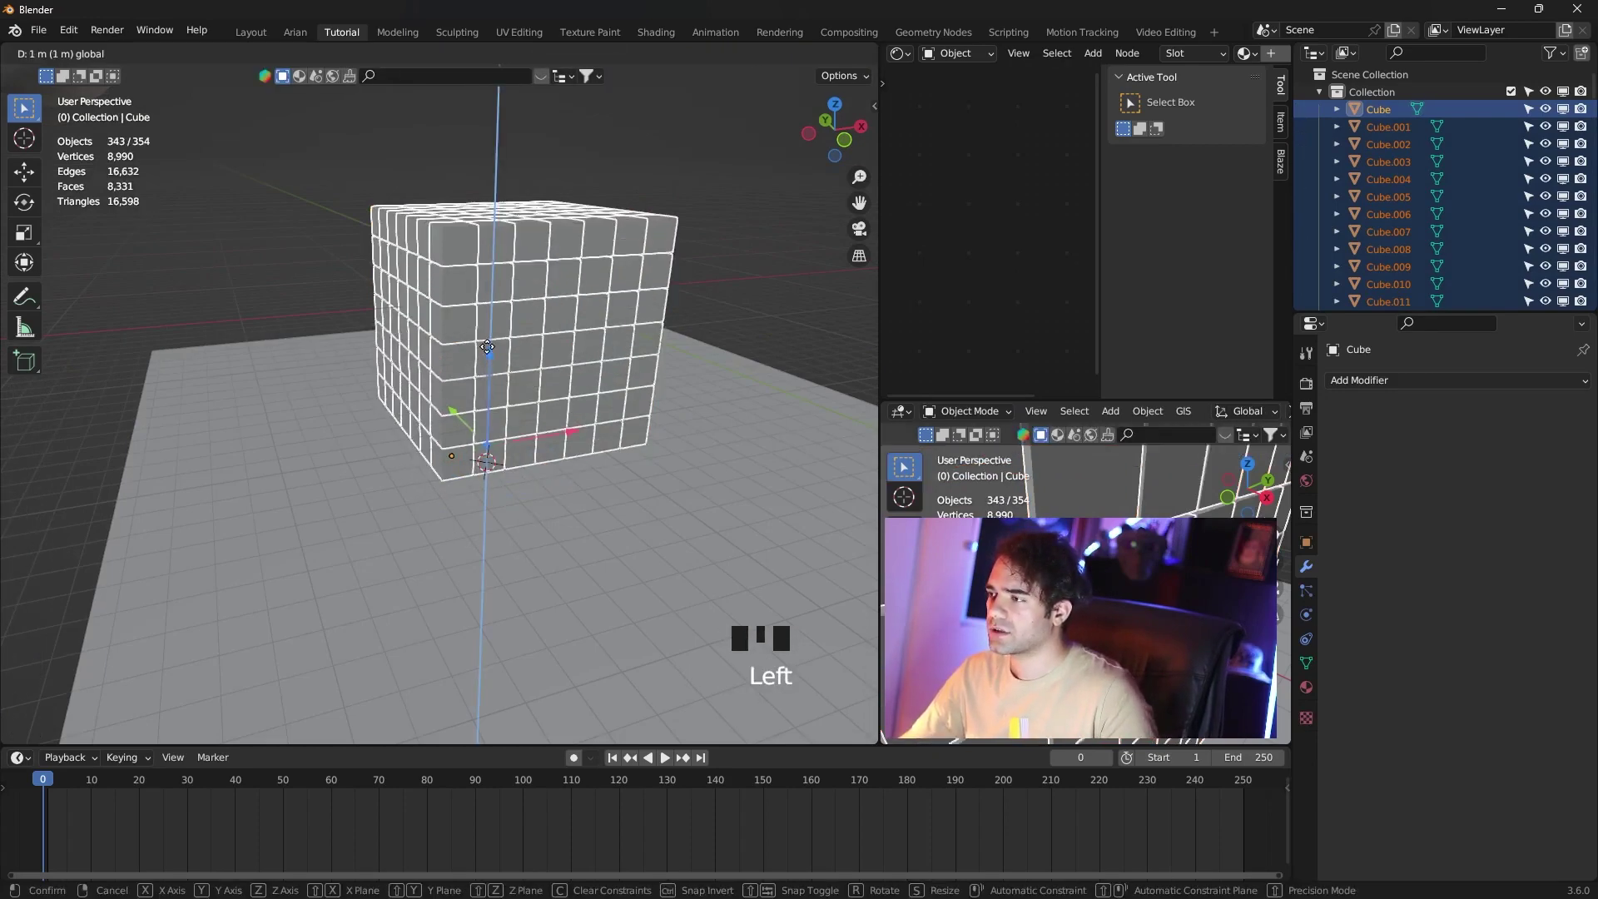
Select one small cube and give it an active Rigid Body with Mass 0.1 kg.
left_click_drag(645, 319, 721, 308)
scroll("down", 3)
left_click(697, 296)
scroll("up", 3)
left_click_drag(598, 408, 436, 438)
left_click(436, 437)
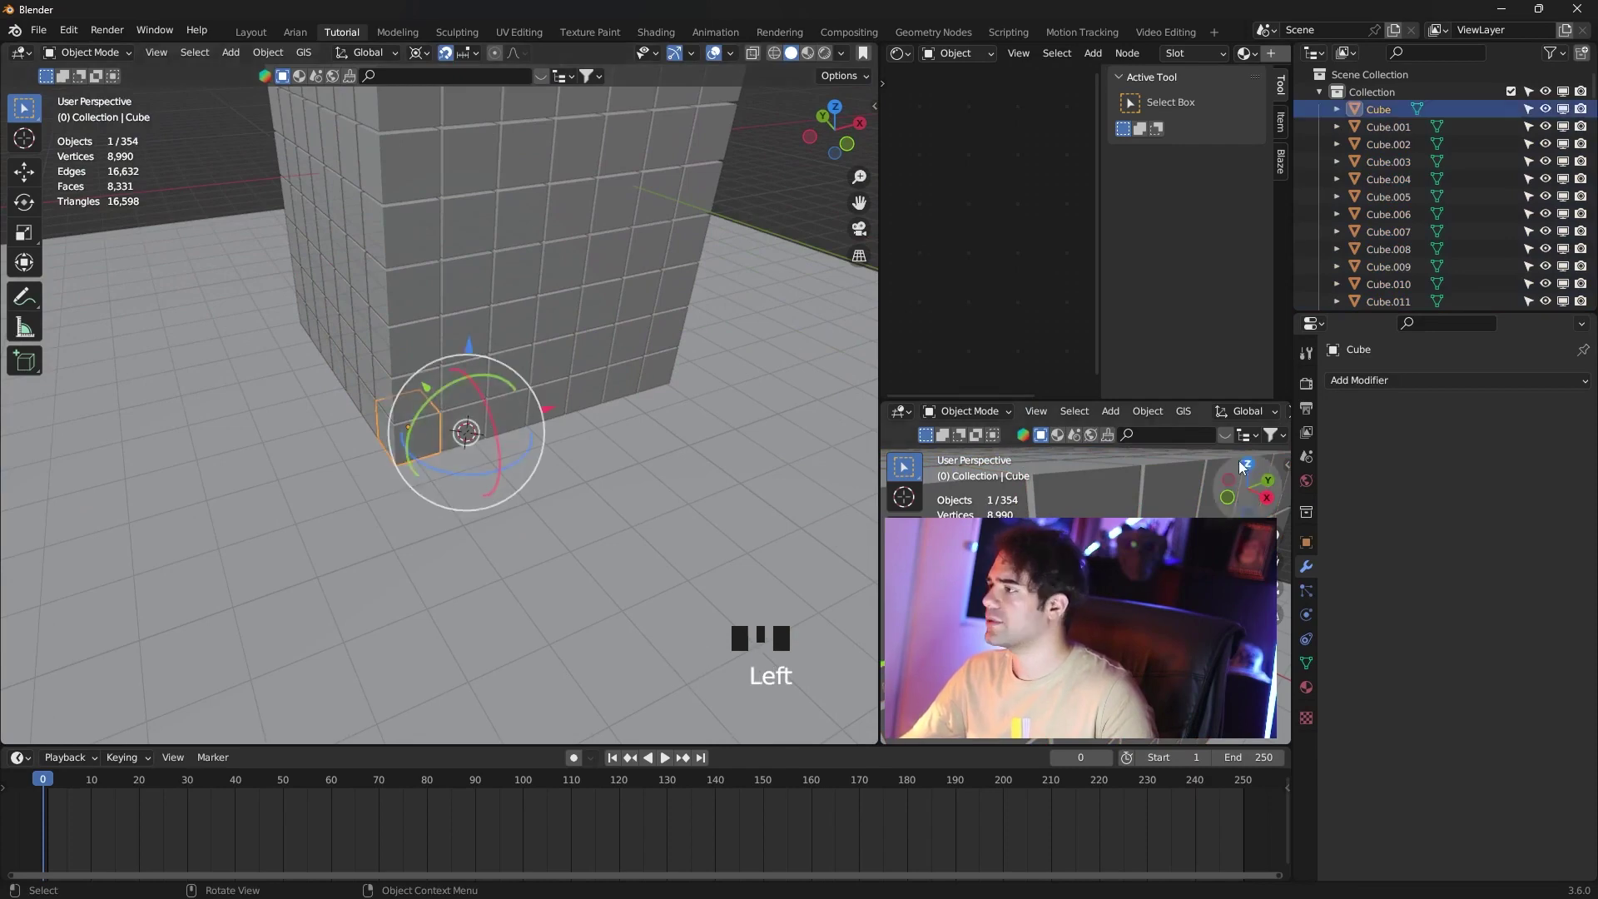
left_click(1310, 629)
left_click_drag(1536, 431, 1374, 589)
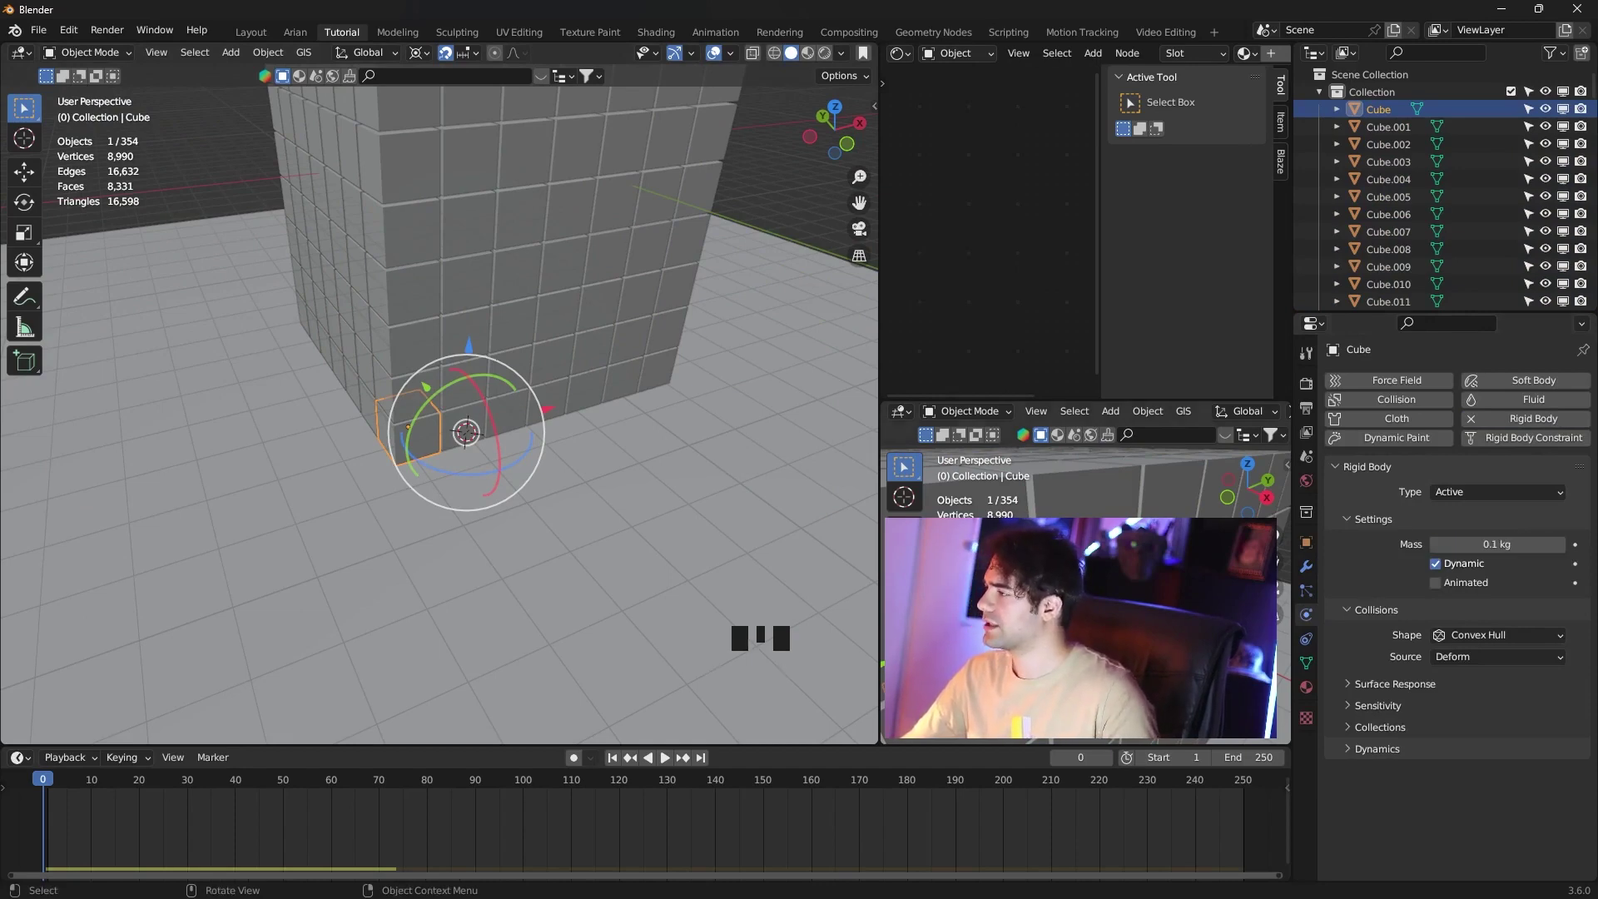
From front view, select all the small cubes with the first cube still active.
scroll("down", 3)
left_click_drag(645, 327, 615, 226)
key("KP_1")
scroll("up", 3)
left_click_drag(663, 220, 615, 294)
key("z")
Copy the active cube's rigid body settings to all selected cubes via Object > Rigid Body > Copy from Active.
left_click(717, 224)
left_click(693, 199)
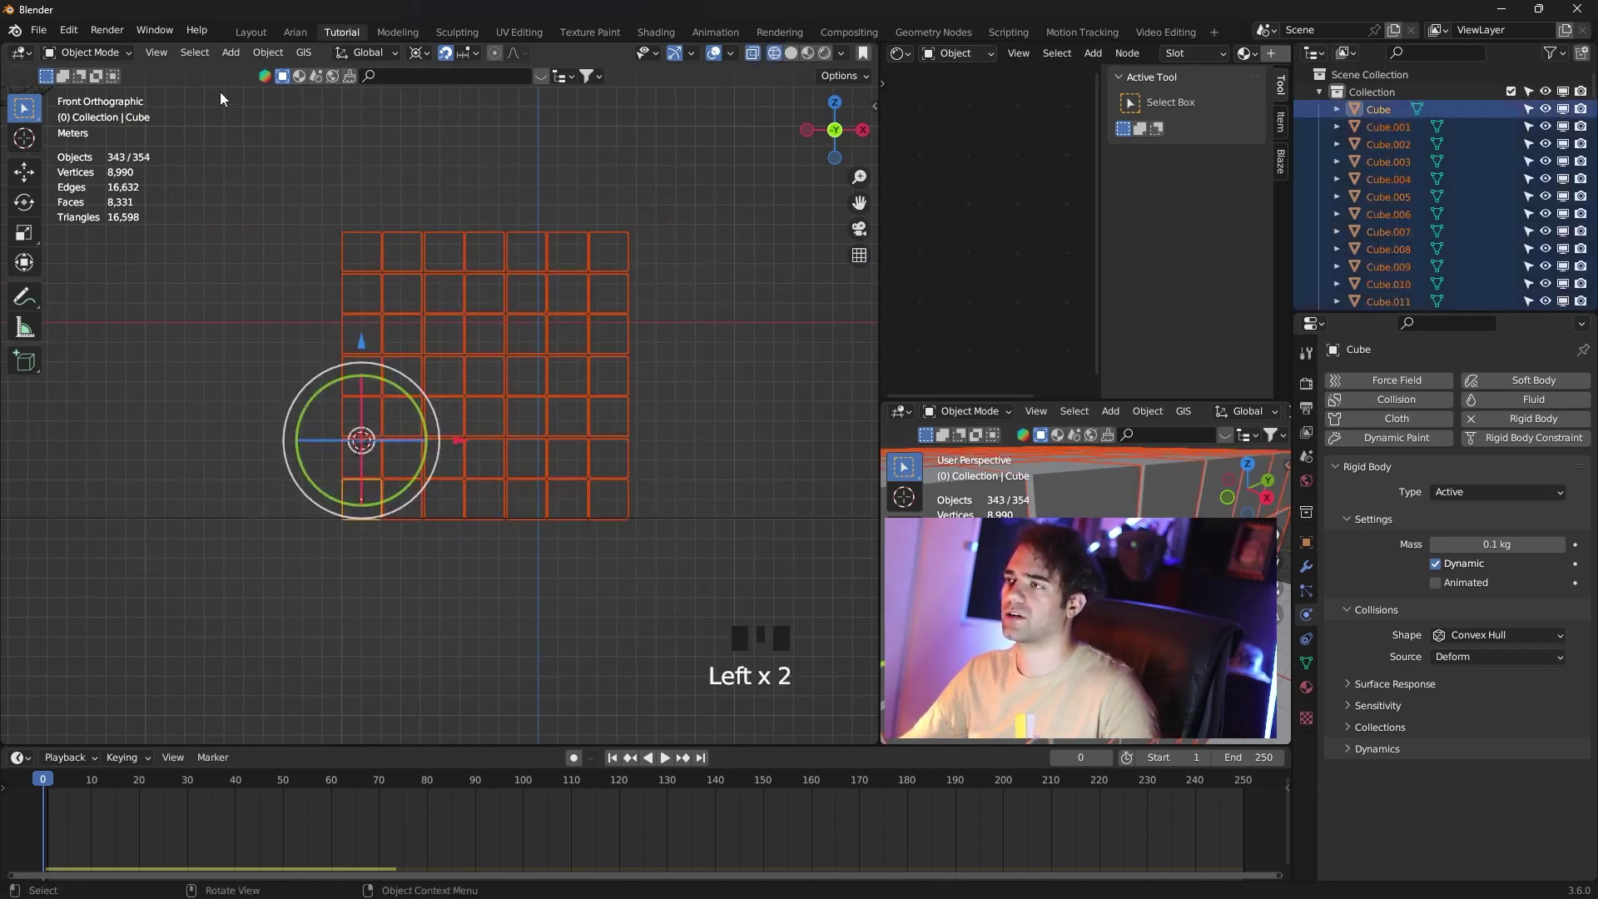
left_click_drag(280, 60, 621, 519)
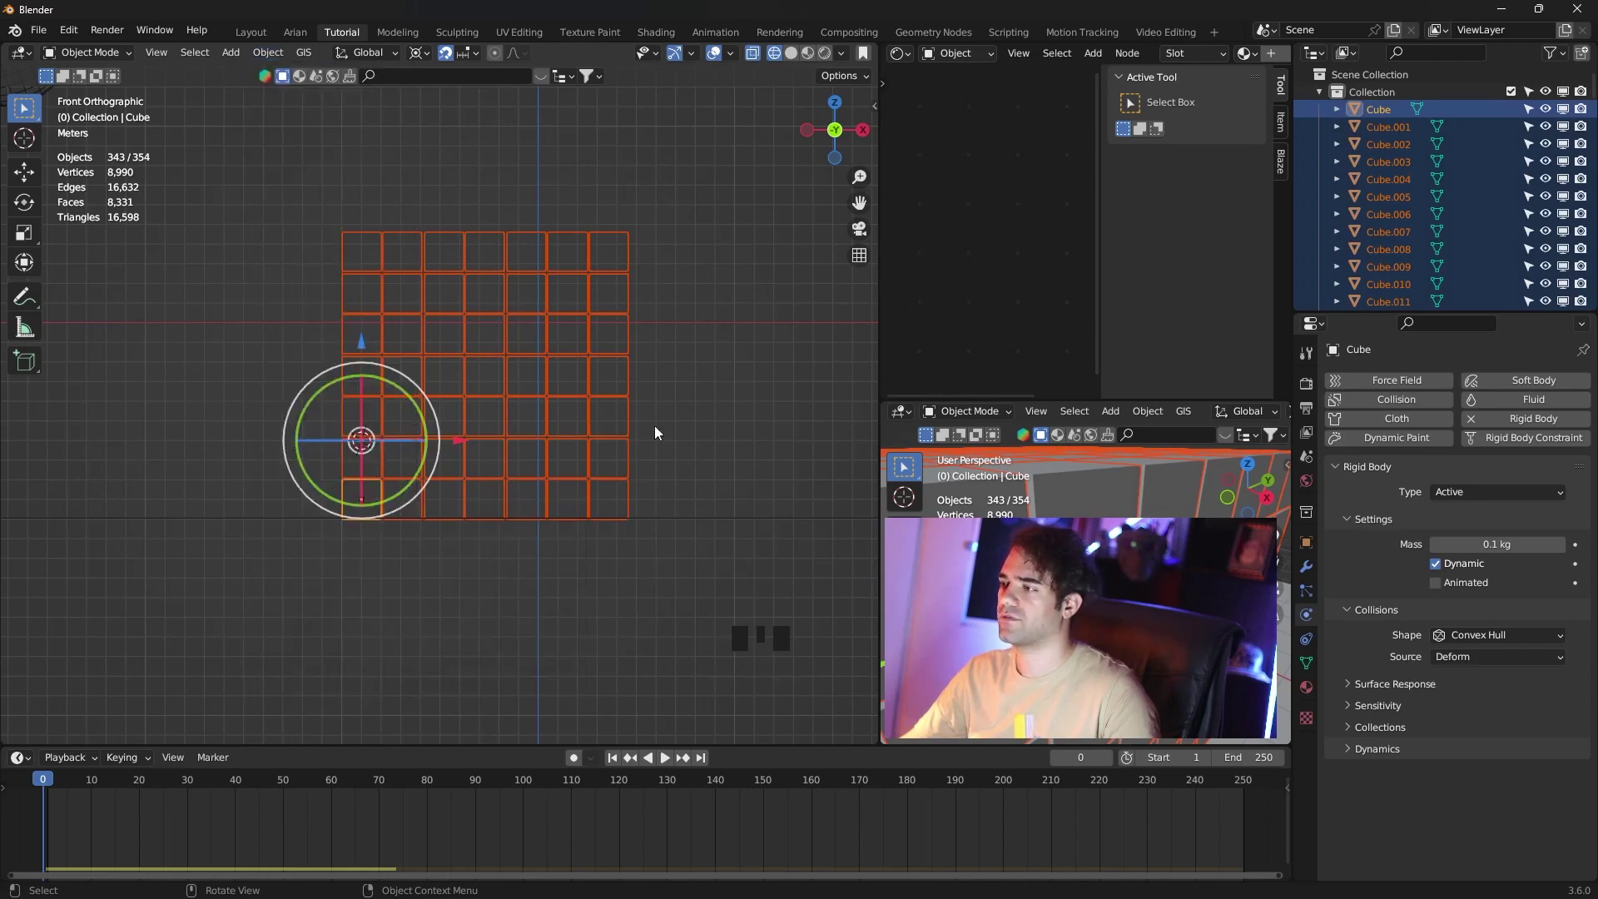
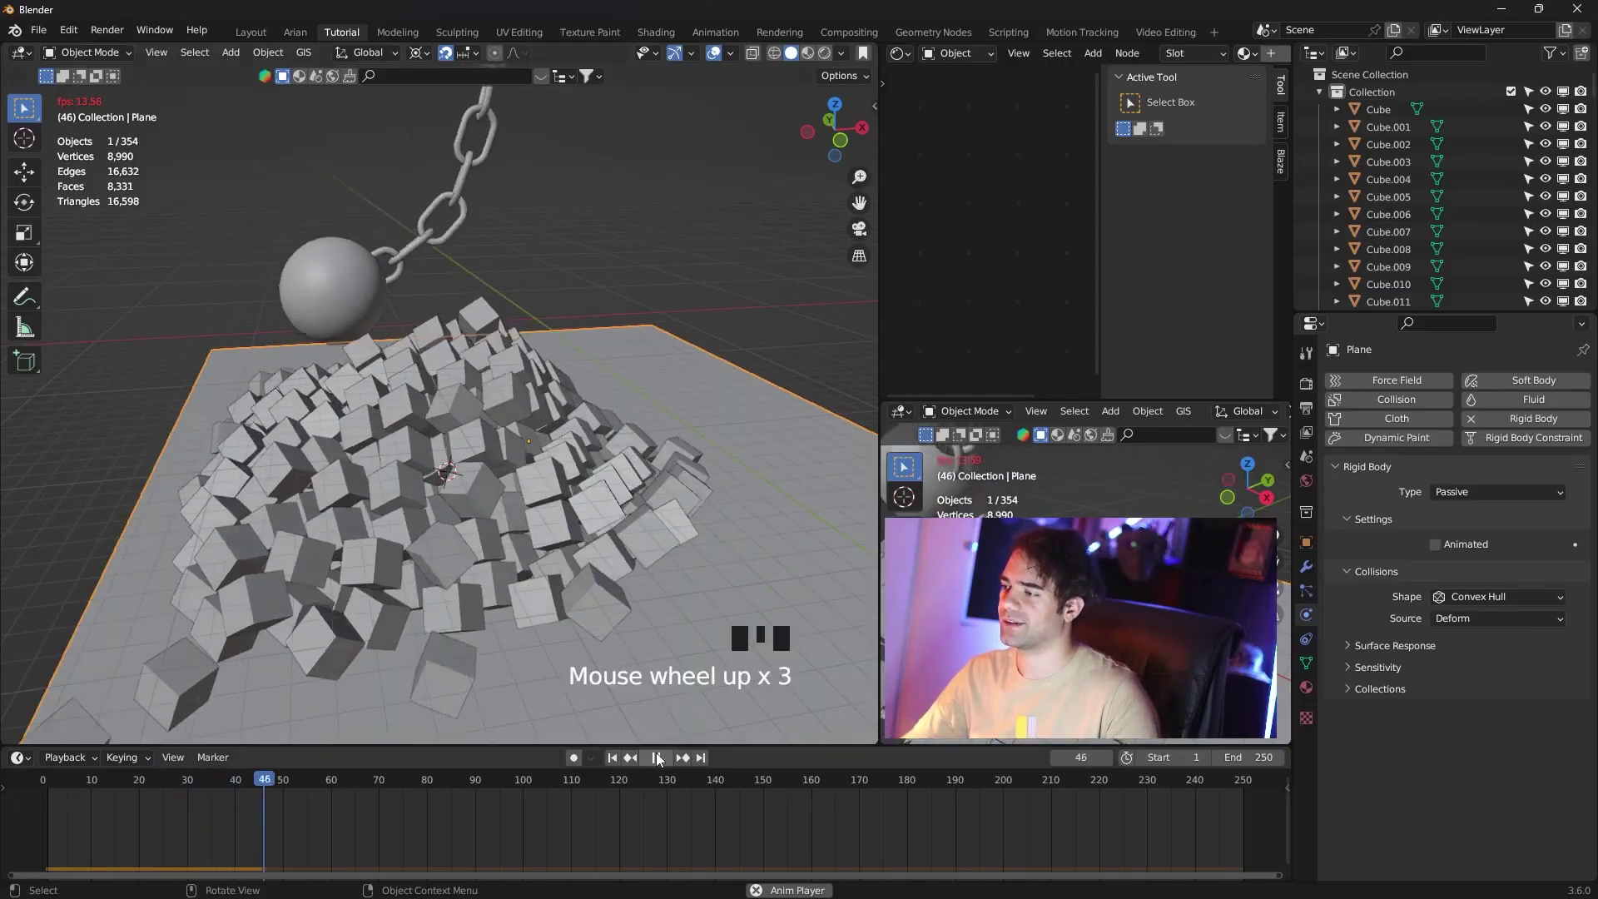
Rewind to frame 1 so the cube wall is intact again.
left_click_drag(641, 768, 581, 483)
scroll("up", 3)
left_click_drag(588, 481, 549, 445)
scroll("up", 3)
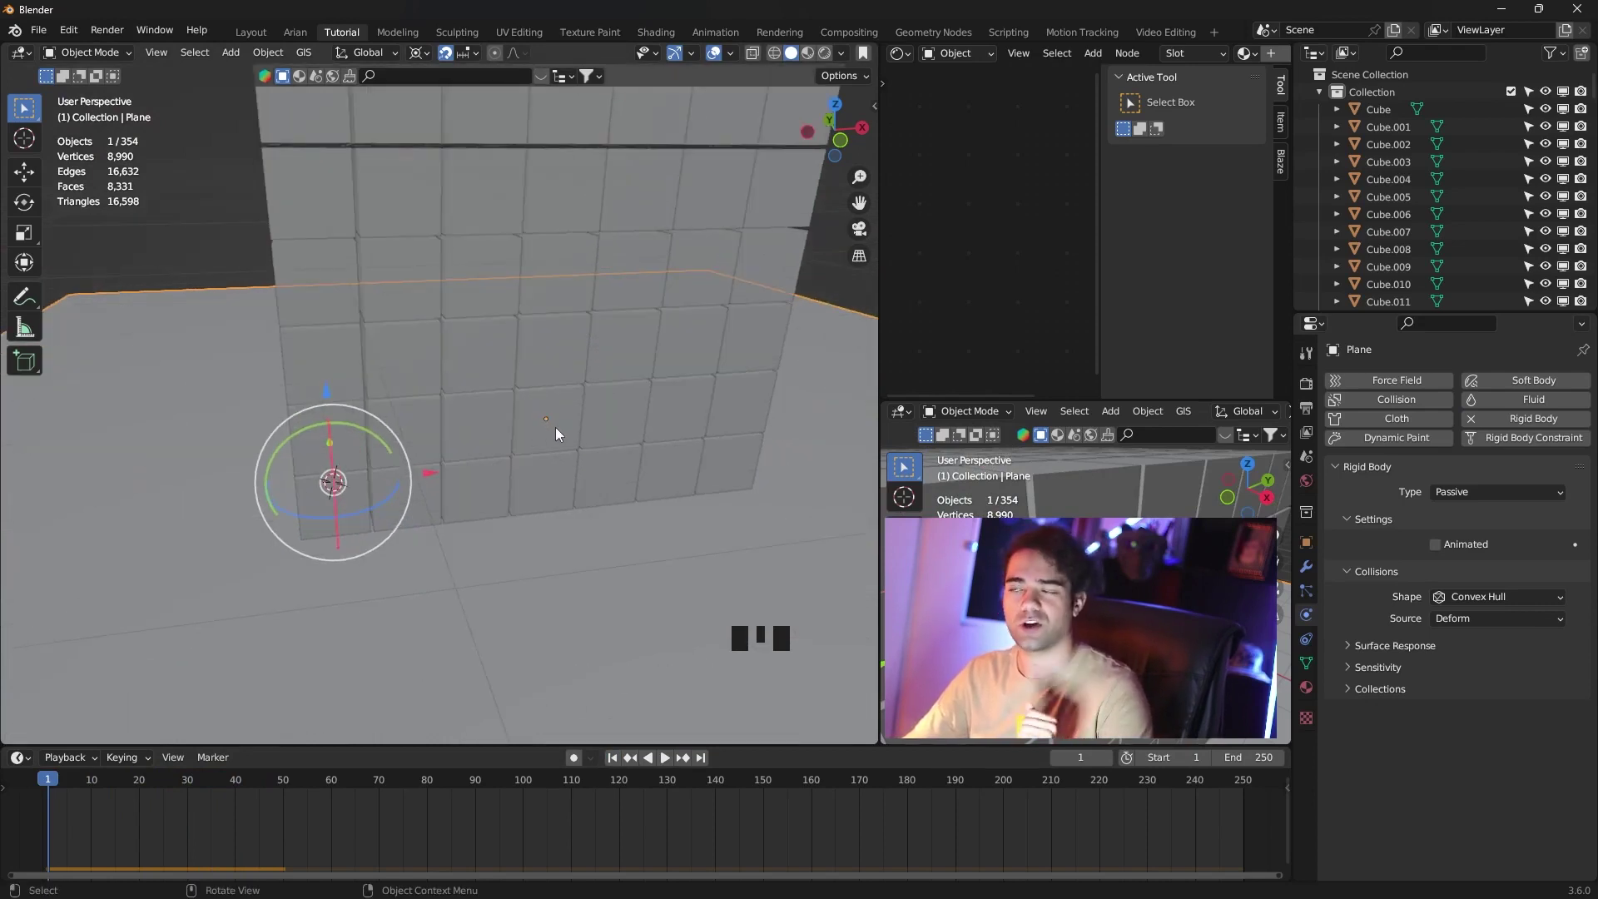
scroll("down", 3)
key("KP_1")
scroll("up", 3)
scroll("down", 3)
From front view, box-select all the small cubes of the wall.
left_click_drag(601, 321, 613, 344)
key("z")
left_click(698, 309)
left_click_drag(681, 218, 646, 240)
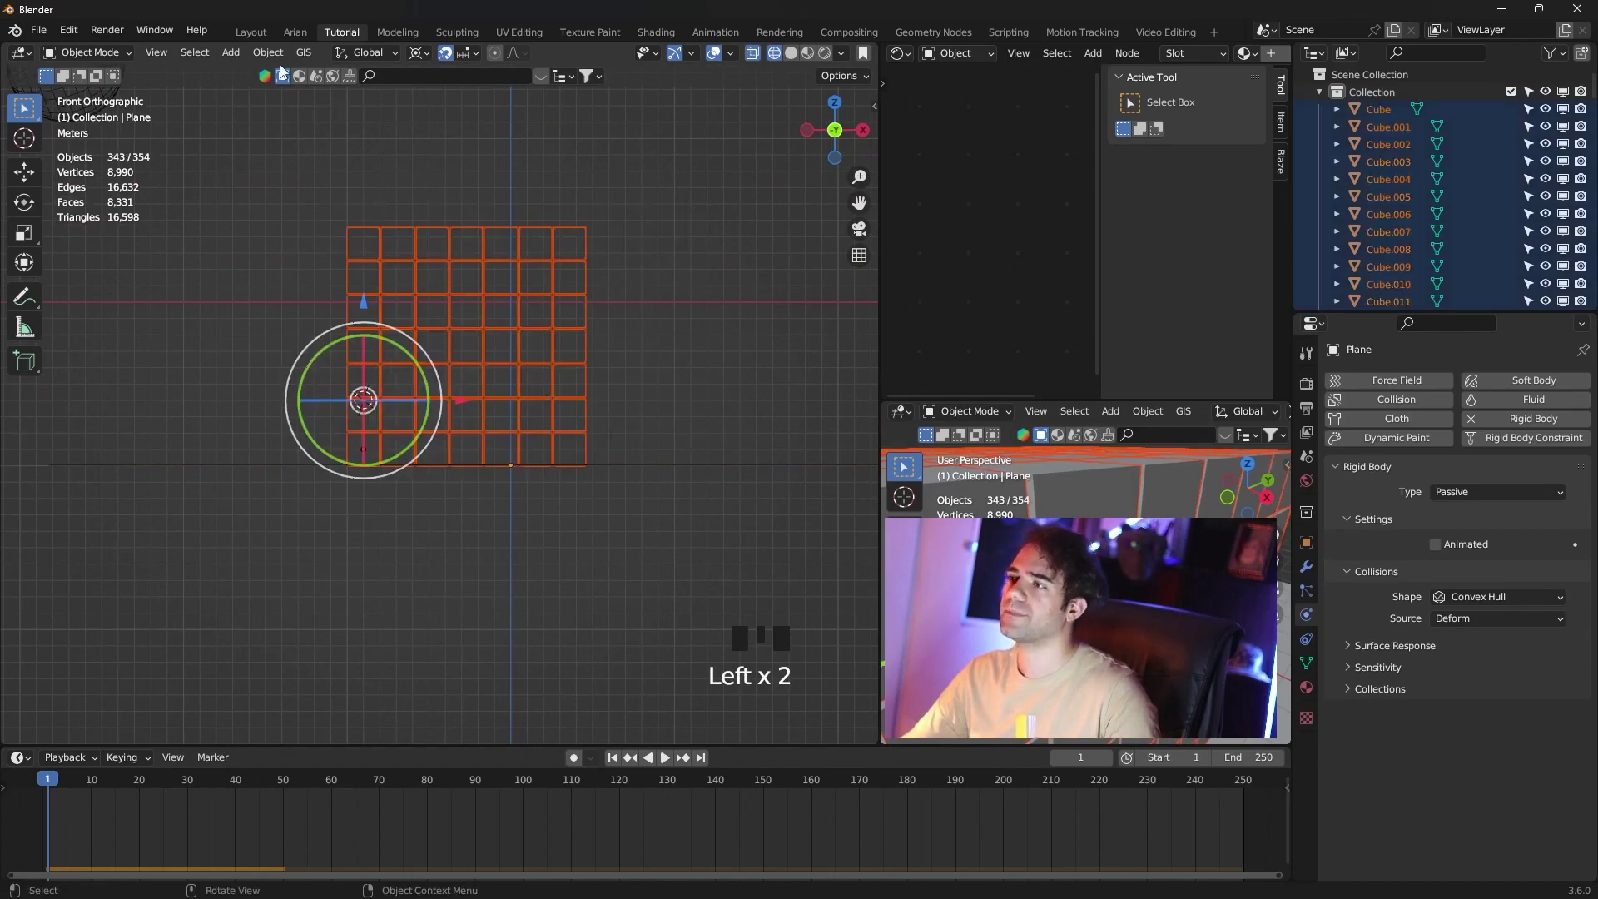
Set every selected cube's origin to its own geometry via Object > Set Origin.
left_click_drag(268, 60, 550, 361)
scroll("up", 3)
left_click_drag(560, 346, 556, 264)
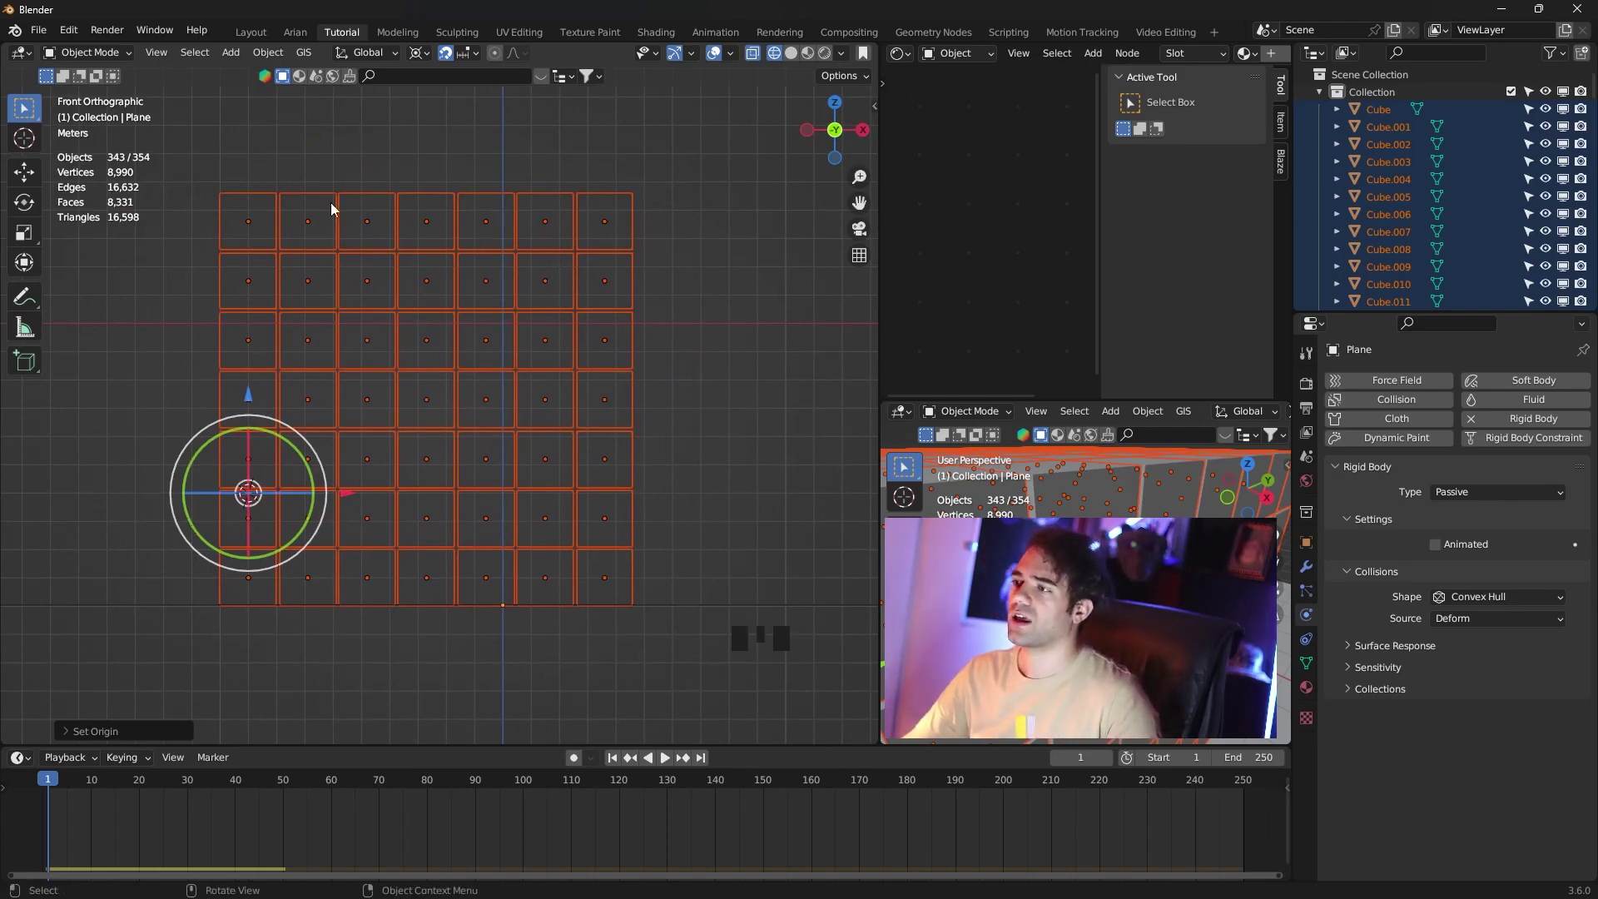
scroll("down", 3)
left_click_drag(523, 331, 546, 340)
key("z")
scroll("down", 3)
left_click_drag(608, 332, 651, 300)
left_click(651, 301)
Play the simulation so the swinging ball smashes through the wall around frame 80.
left_click_drag(673, 768, 794, 416)
scroll("up", 3)
left_click_drag(606, 444, 666, 766)
left_click_drag(666, 766, 577, 446)
scroll("down", 3)
left_click_drag(597, 455, 617, 762)
left_click(618, 762)
left_click_drag(399, 377, 667, 764)
left_click_drag(667, 764, 621, 396)
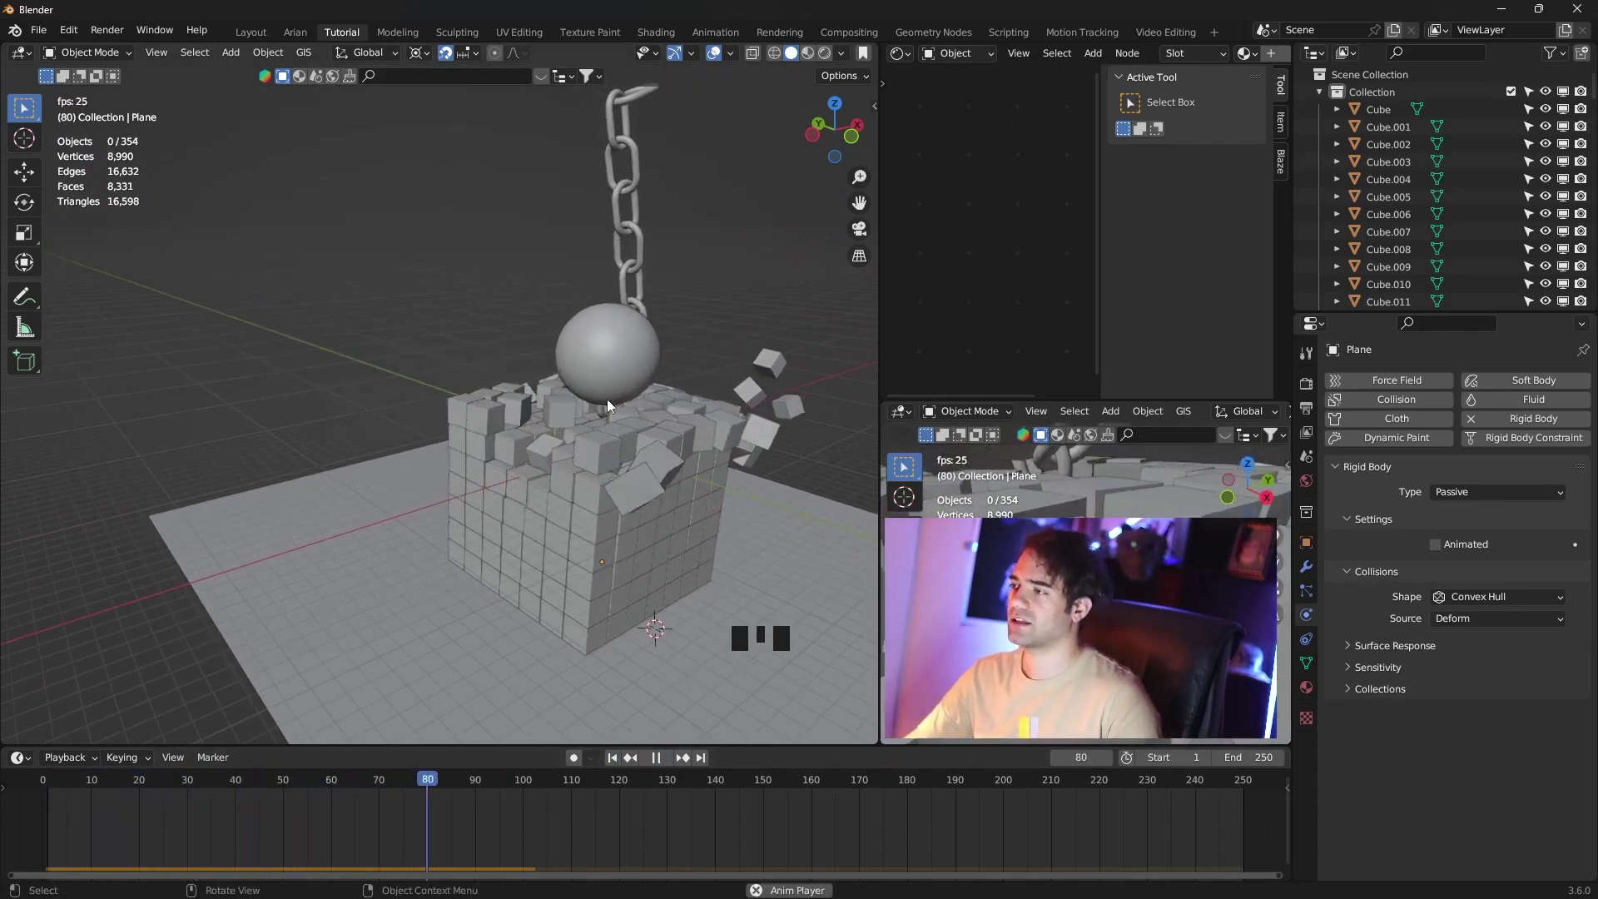
Set the wrecking ball's Rigid Body Mass to 50 kg and orbit to view chain and wall.
left_click(658, 762)
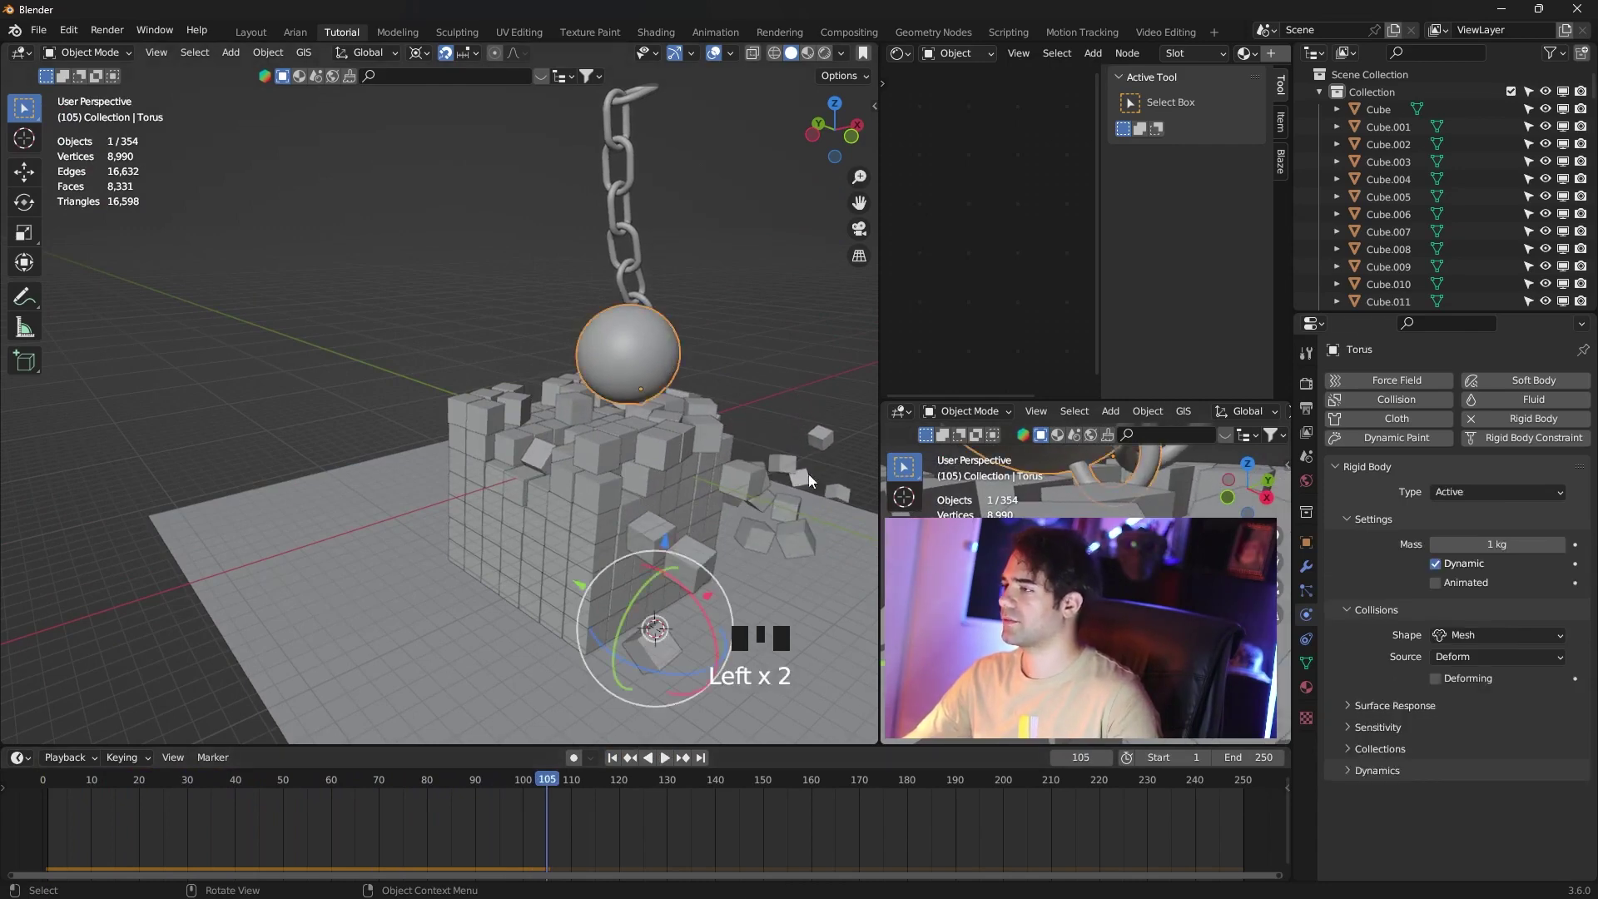
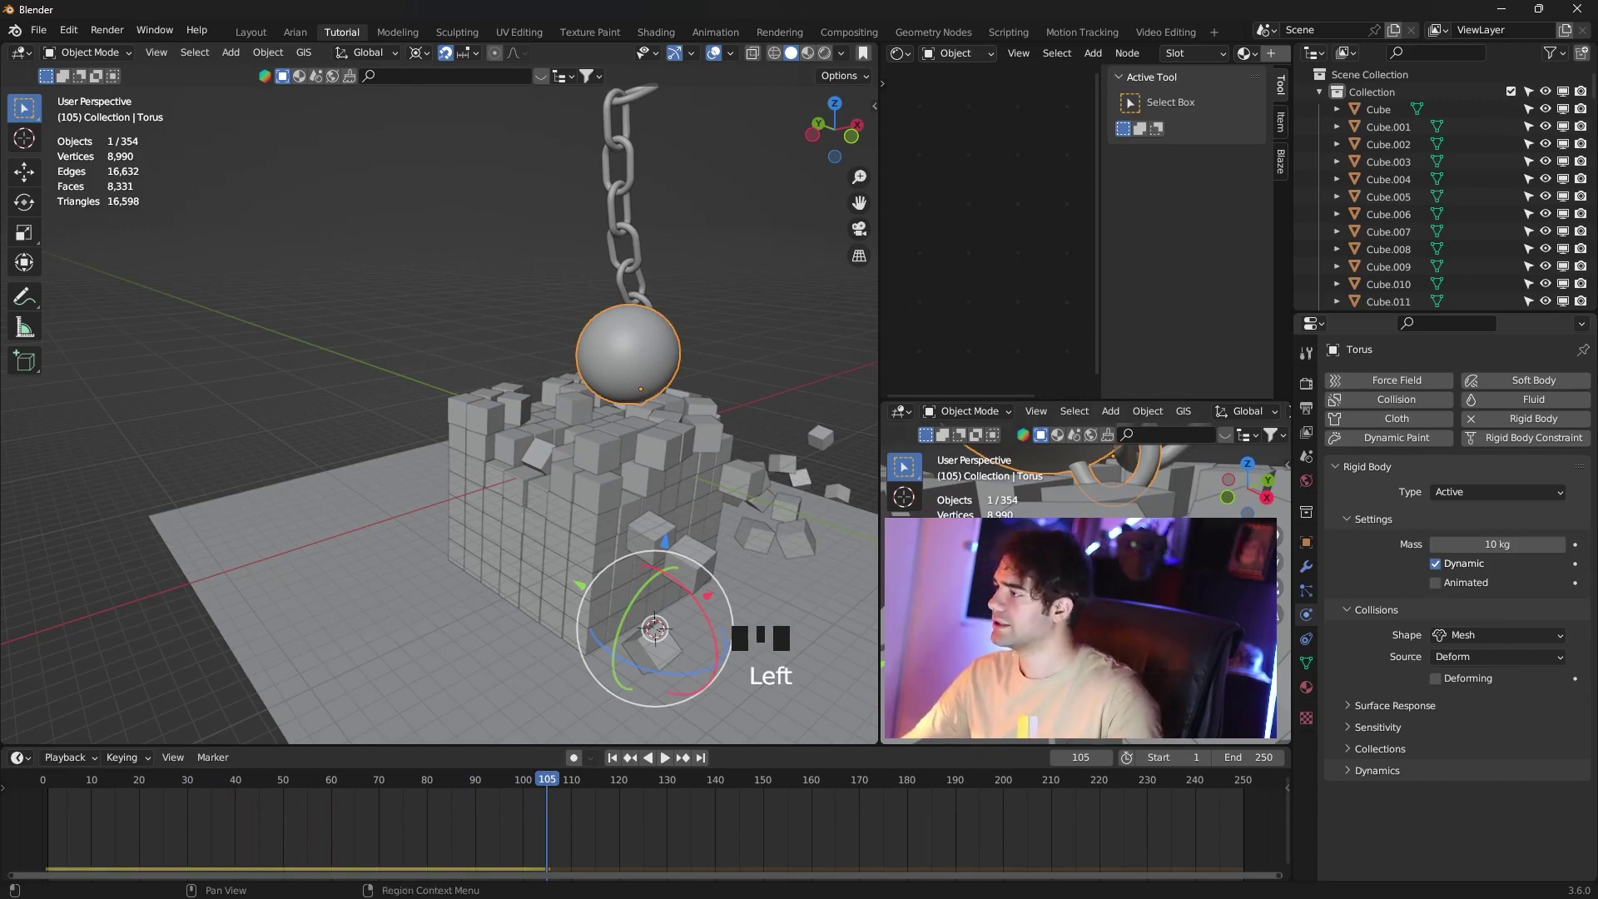
left_click(609, 756)
left_click_drag(617, 763, 634, 483)
scroll("down", 3)
left_click_drag(625, 483, 667, 763)
left_click_drag(667, 764, 548, 178)
Jump back to frame 1 and select the top chain link and the wrecking ball.
left_click(570, 214)
left_click(283, 348)
left_click(546, 173)
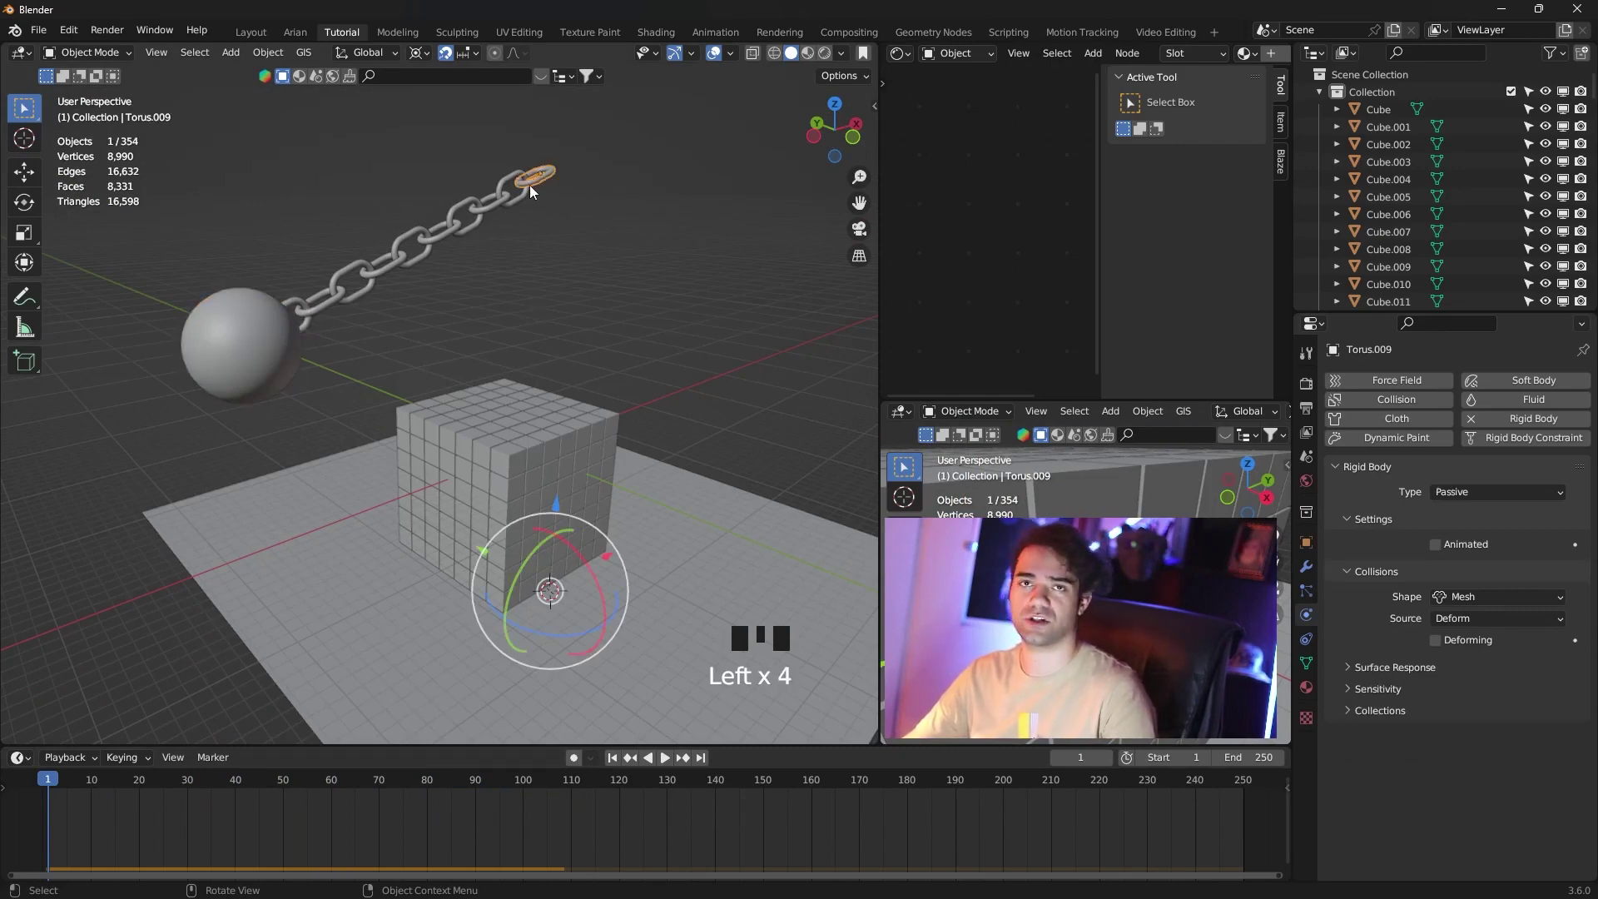
left_click(254, 312)
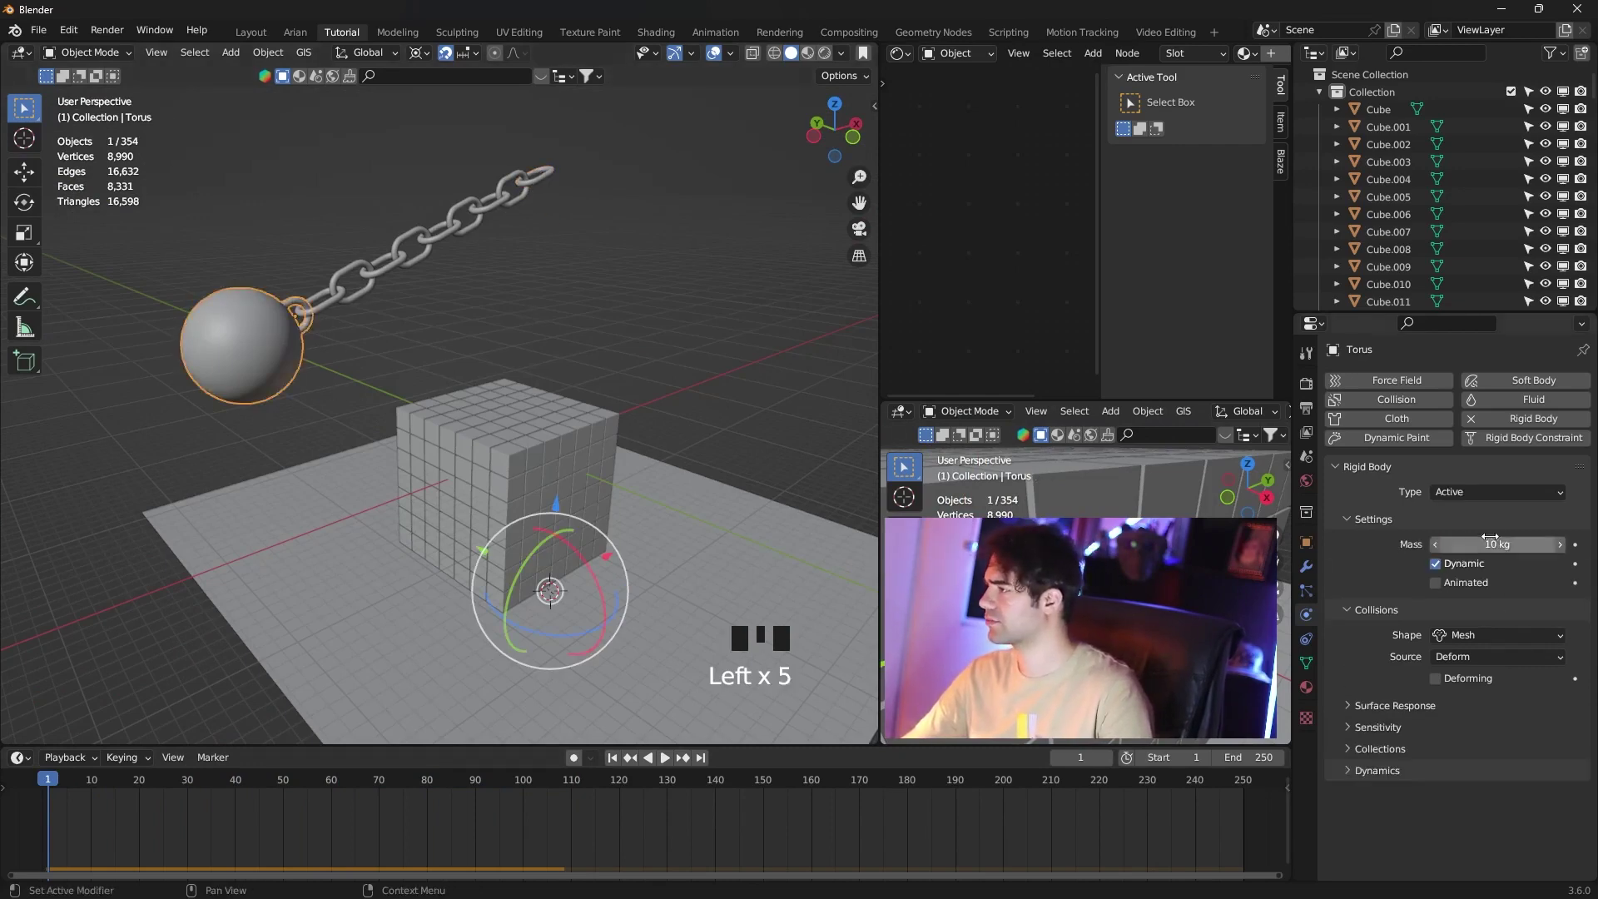
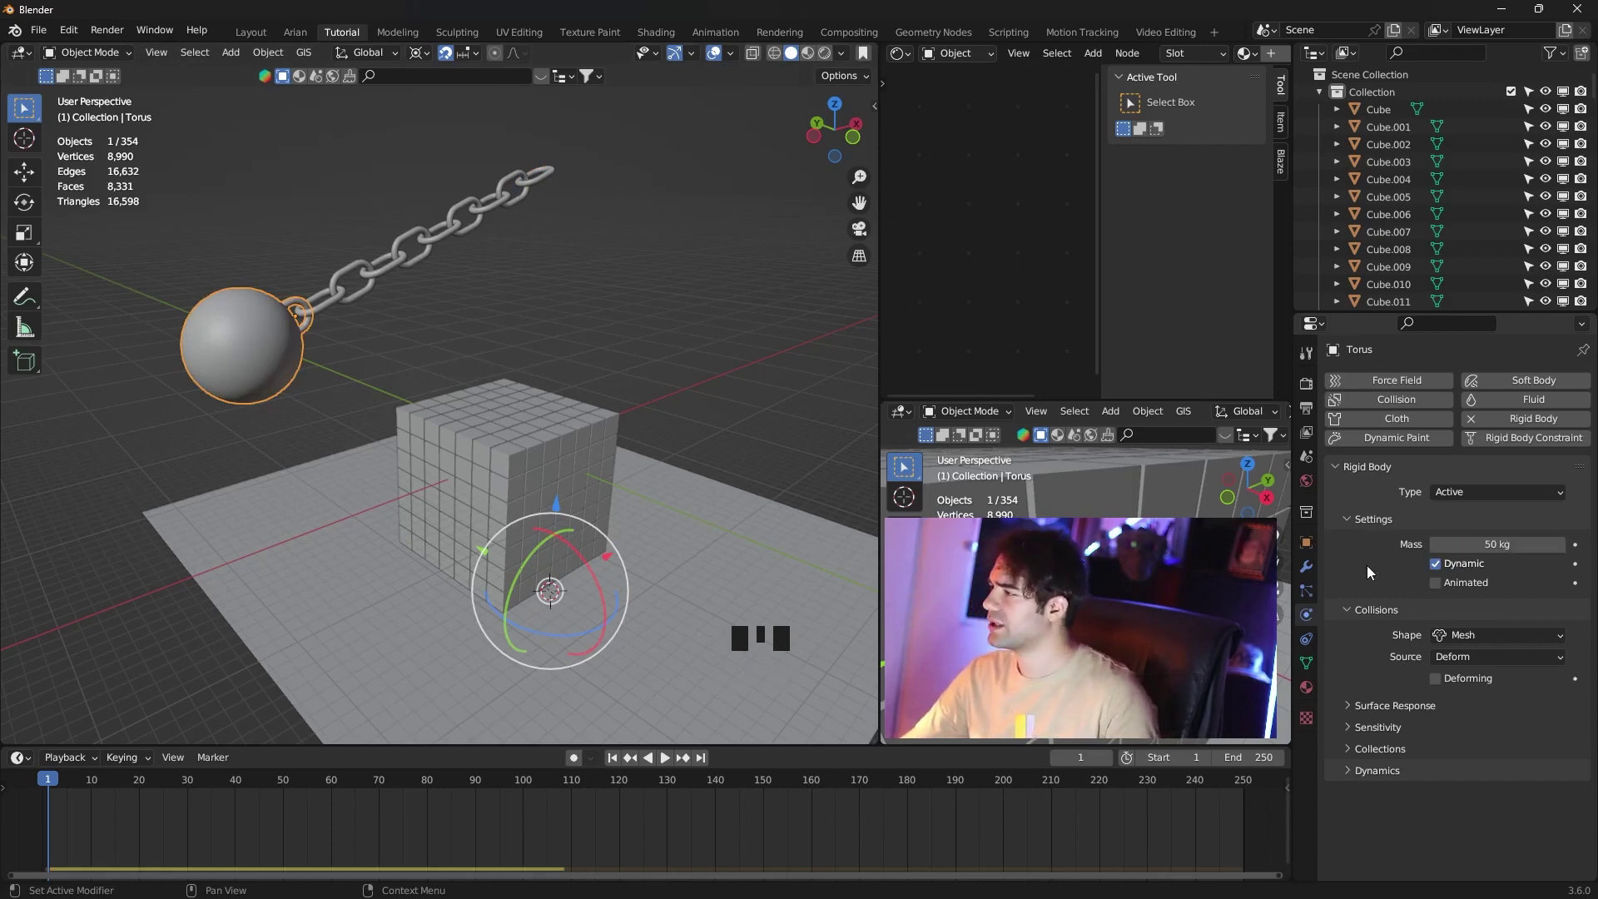
Play the simulation so the heavier ball bursts through the wall, then stop at the start.
left_click(664, 765)
left_click_drag(701, 480, 630, 729)
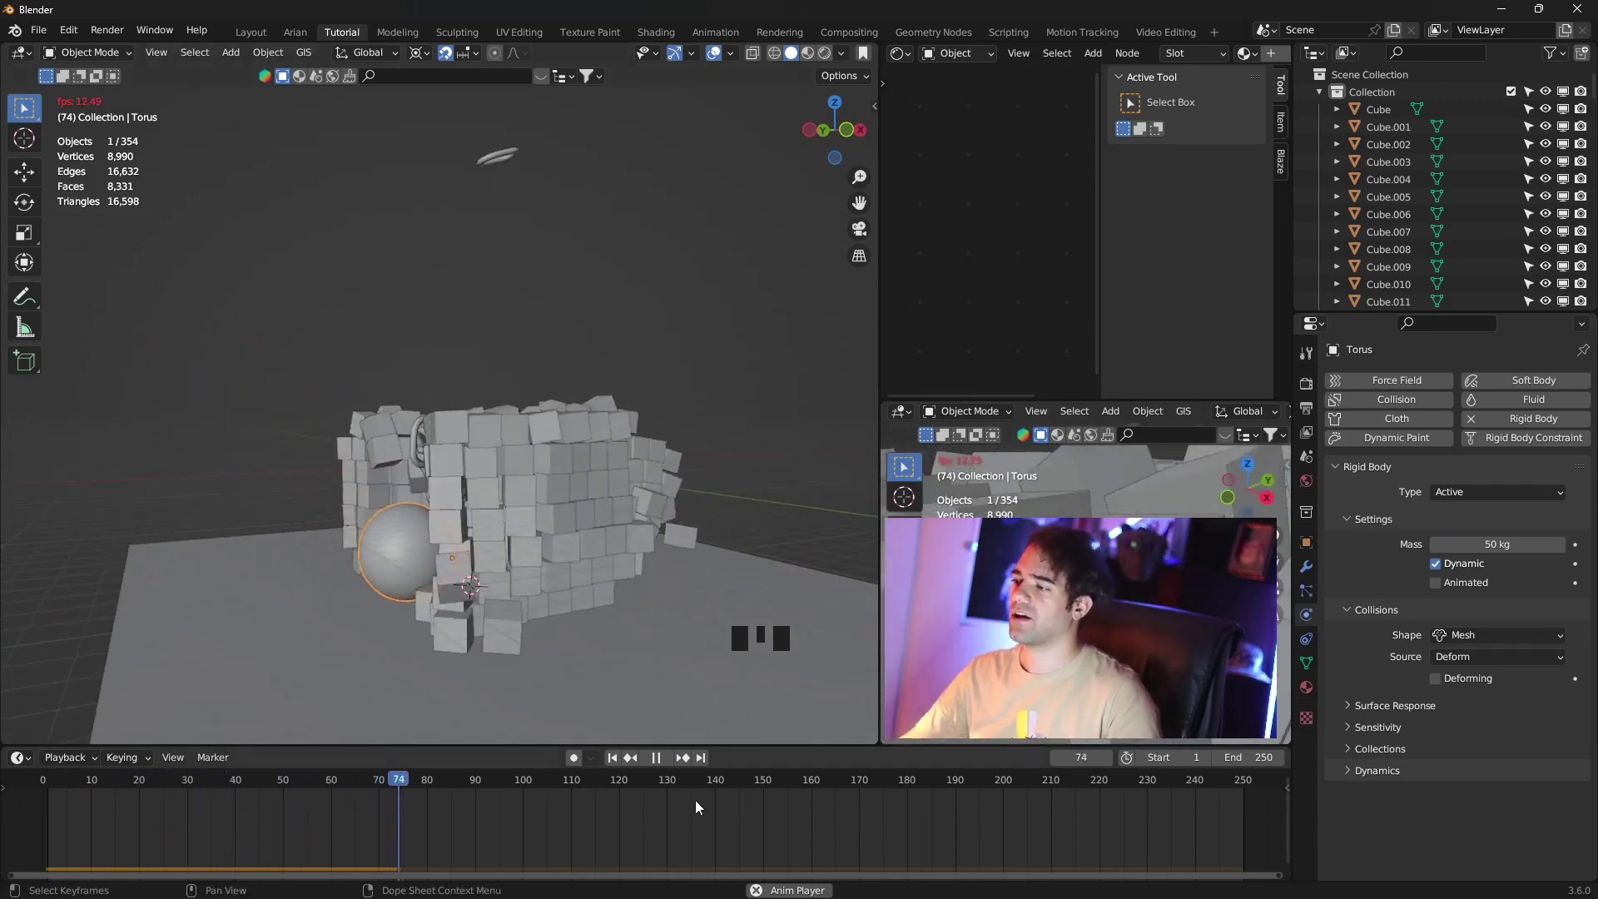
left_click(643, 767)
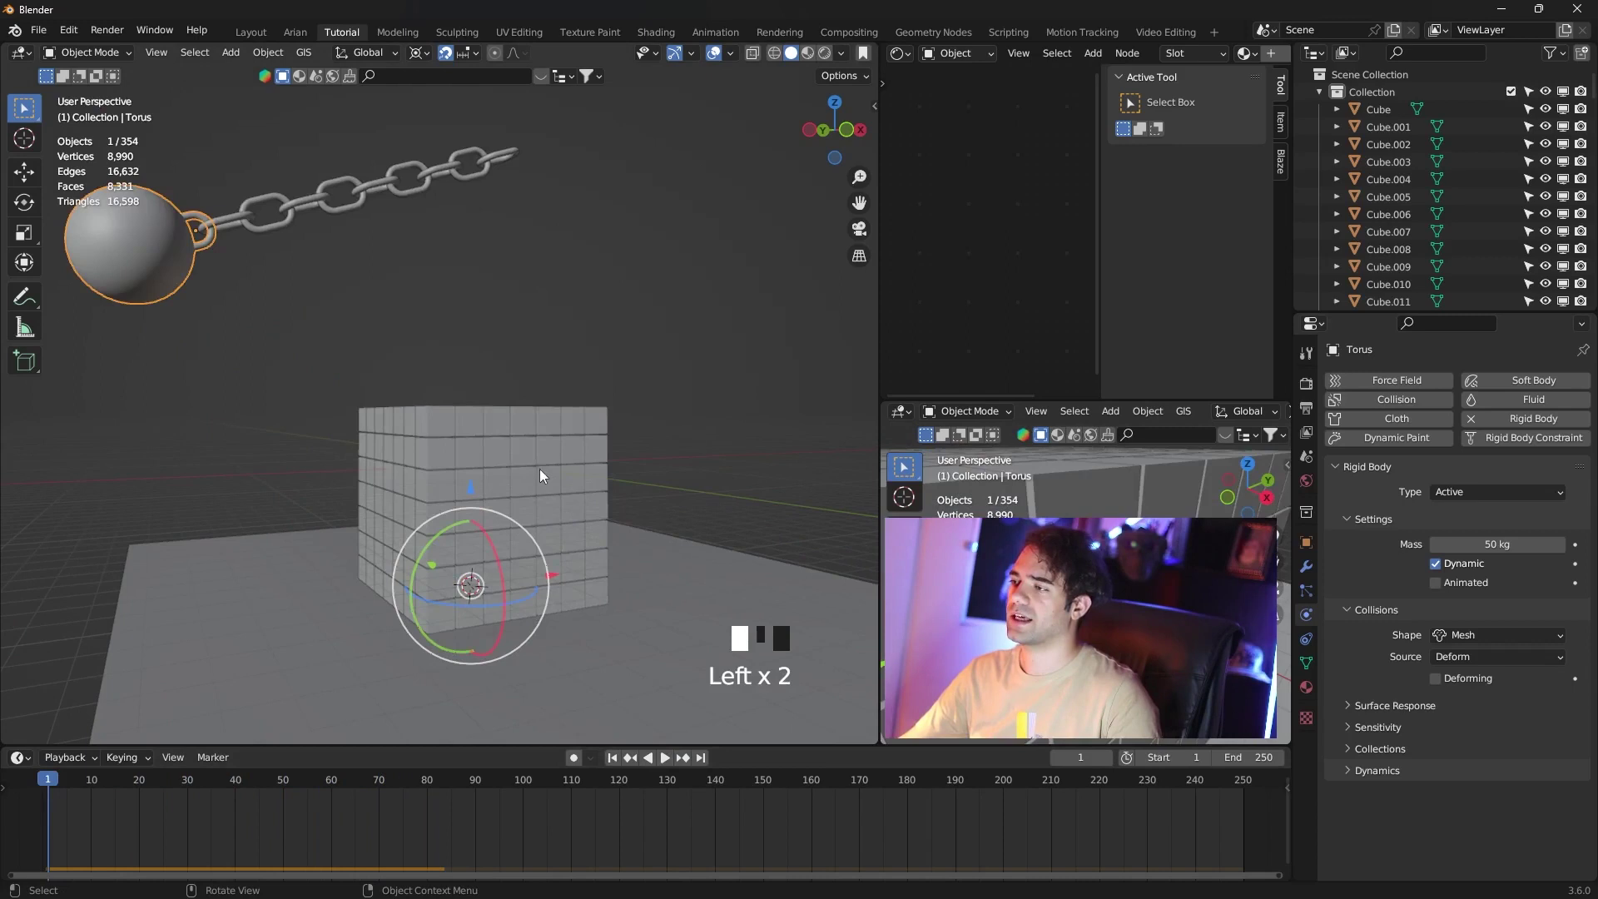
Select a chain link and set its Rigid Body Mass to 10 kg.
left_click_drag(464, 357, 366, 299)
left_click(367, 299)
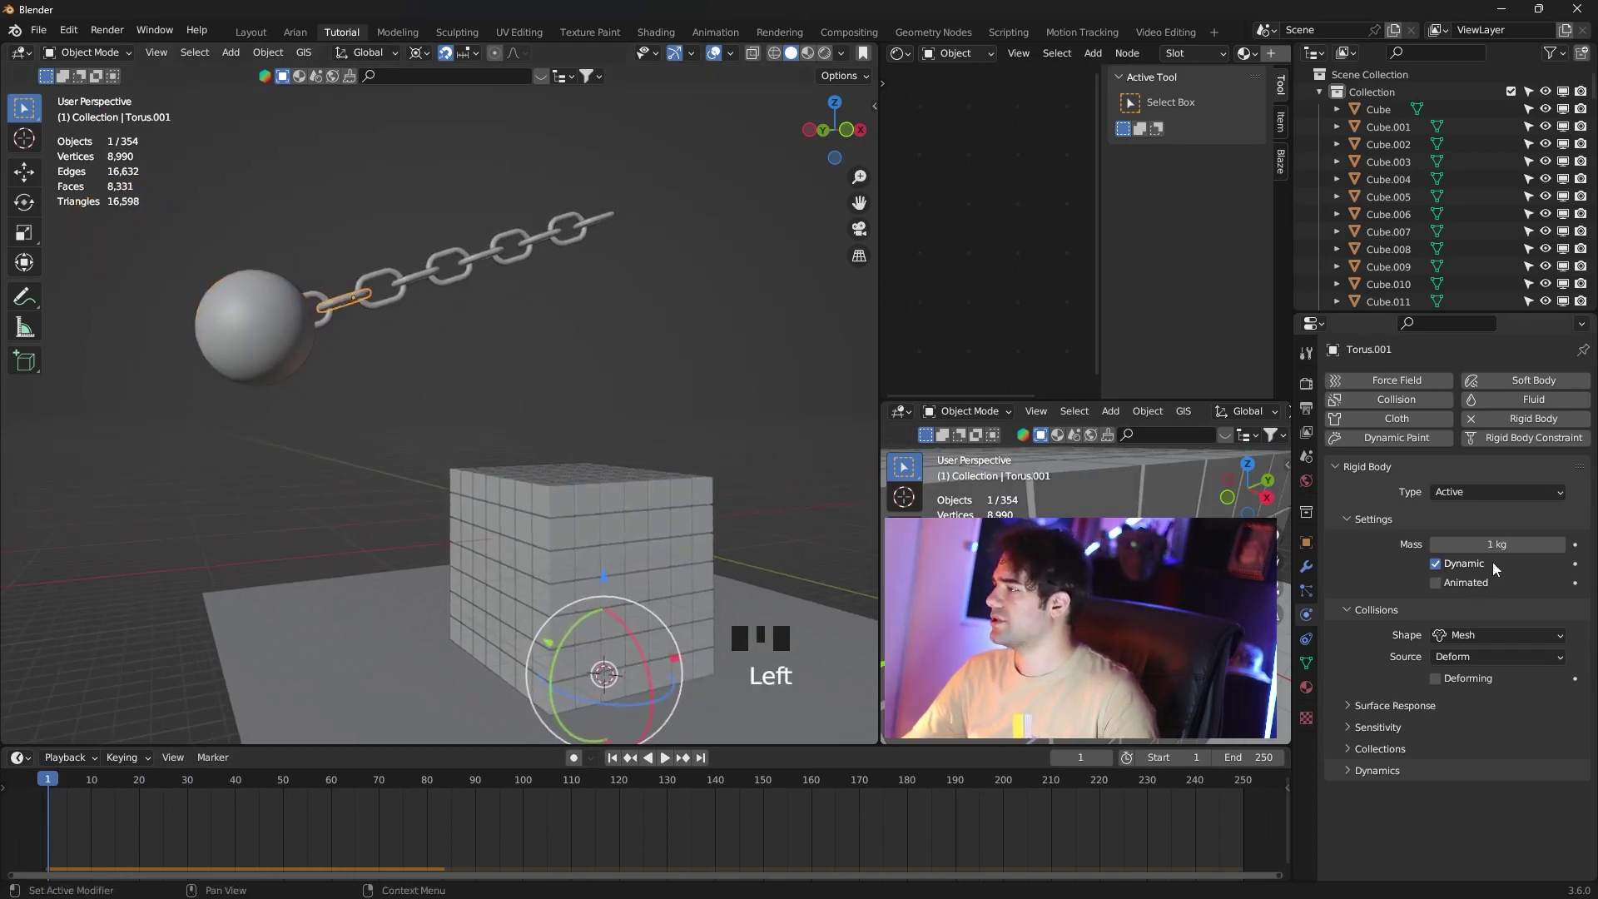
left_click(291, 307)
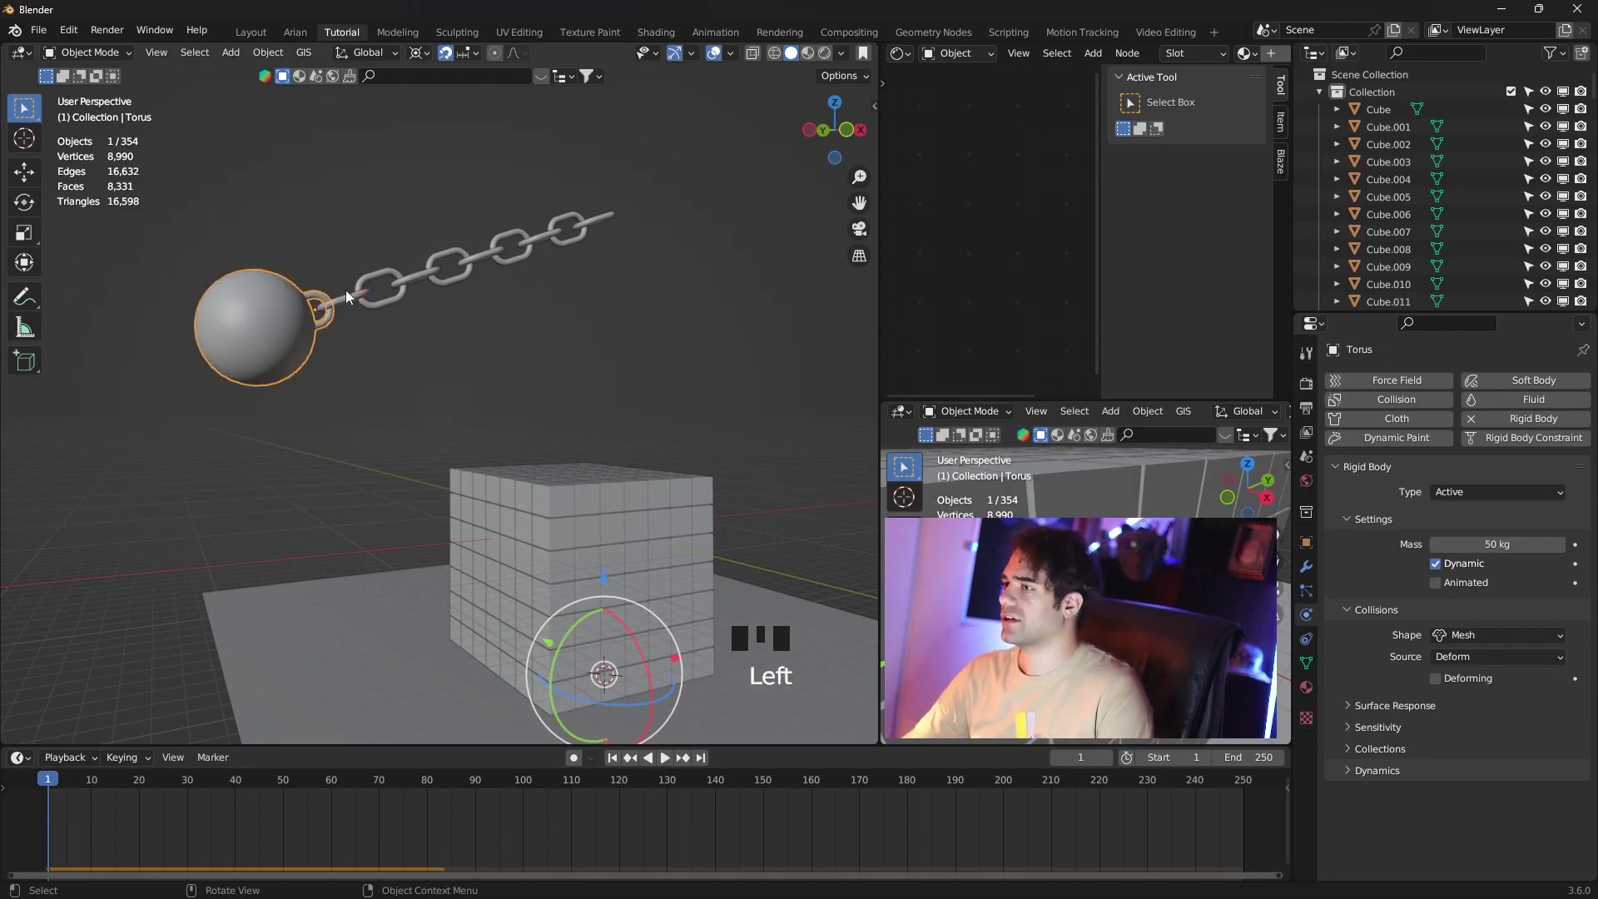
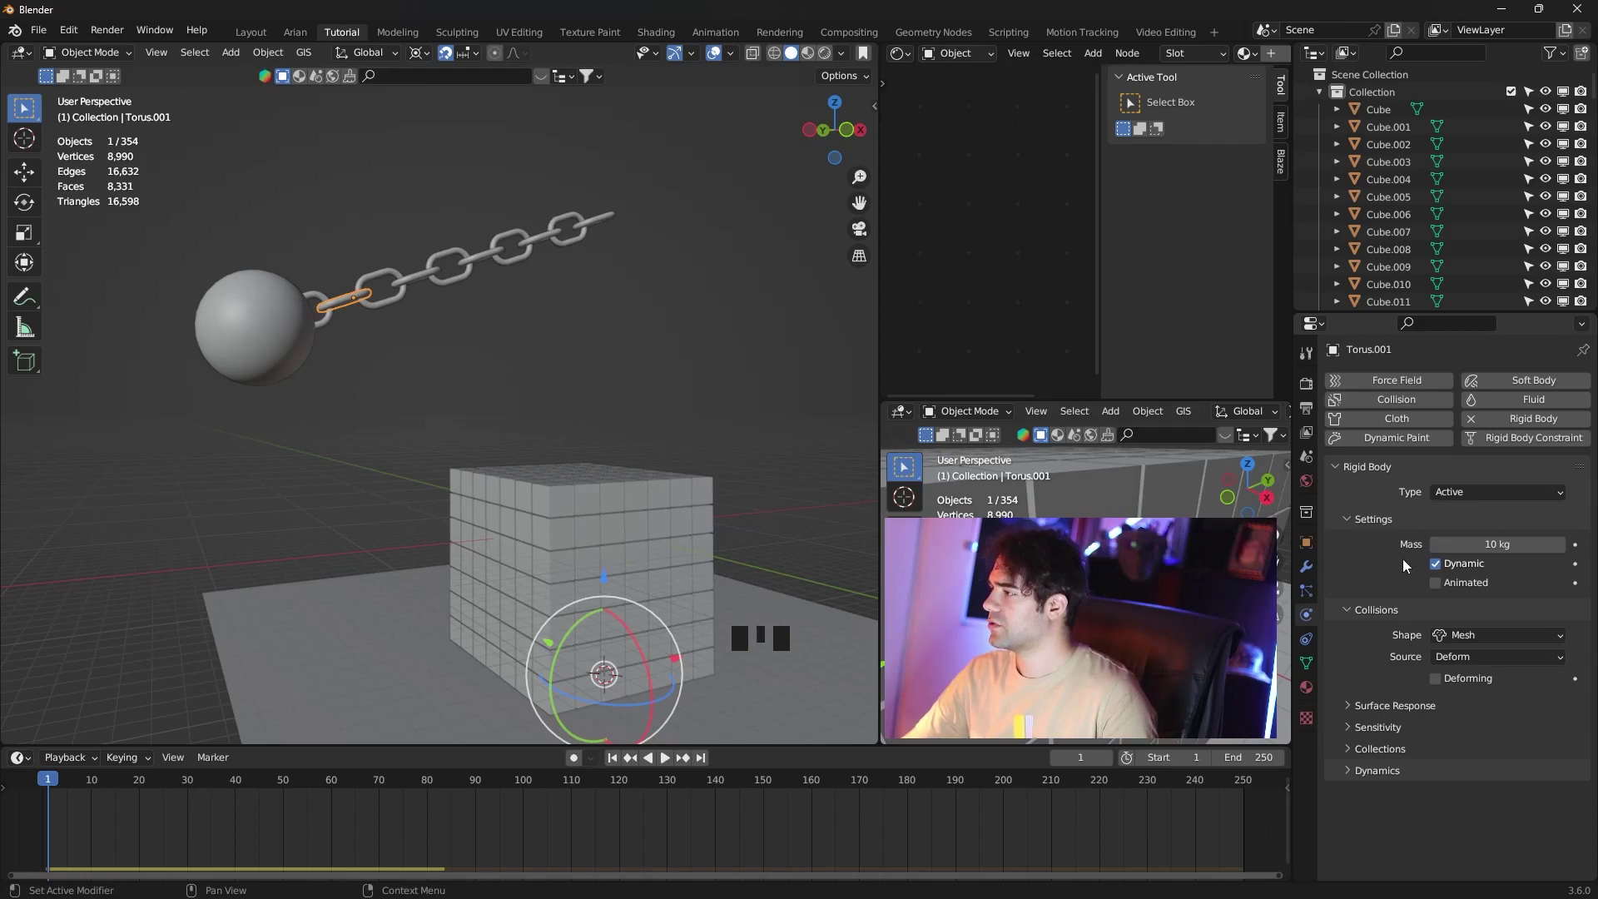
left_click(586, 302)
Select all chain links and copy the 10 kg rigid body settings, keeping top link Torus.009 Passive.
left_click_drag(273, 66, 554, 617)
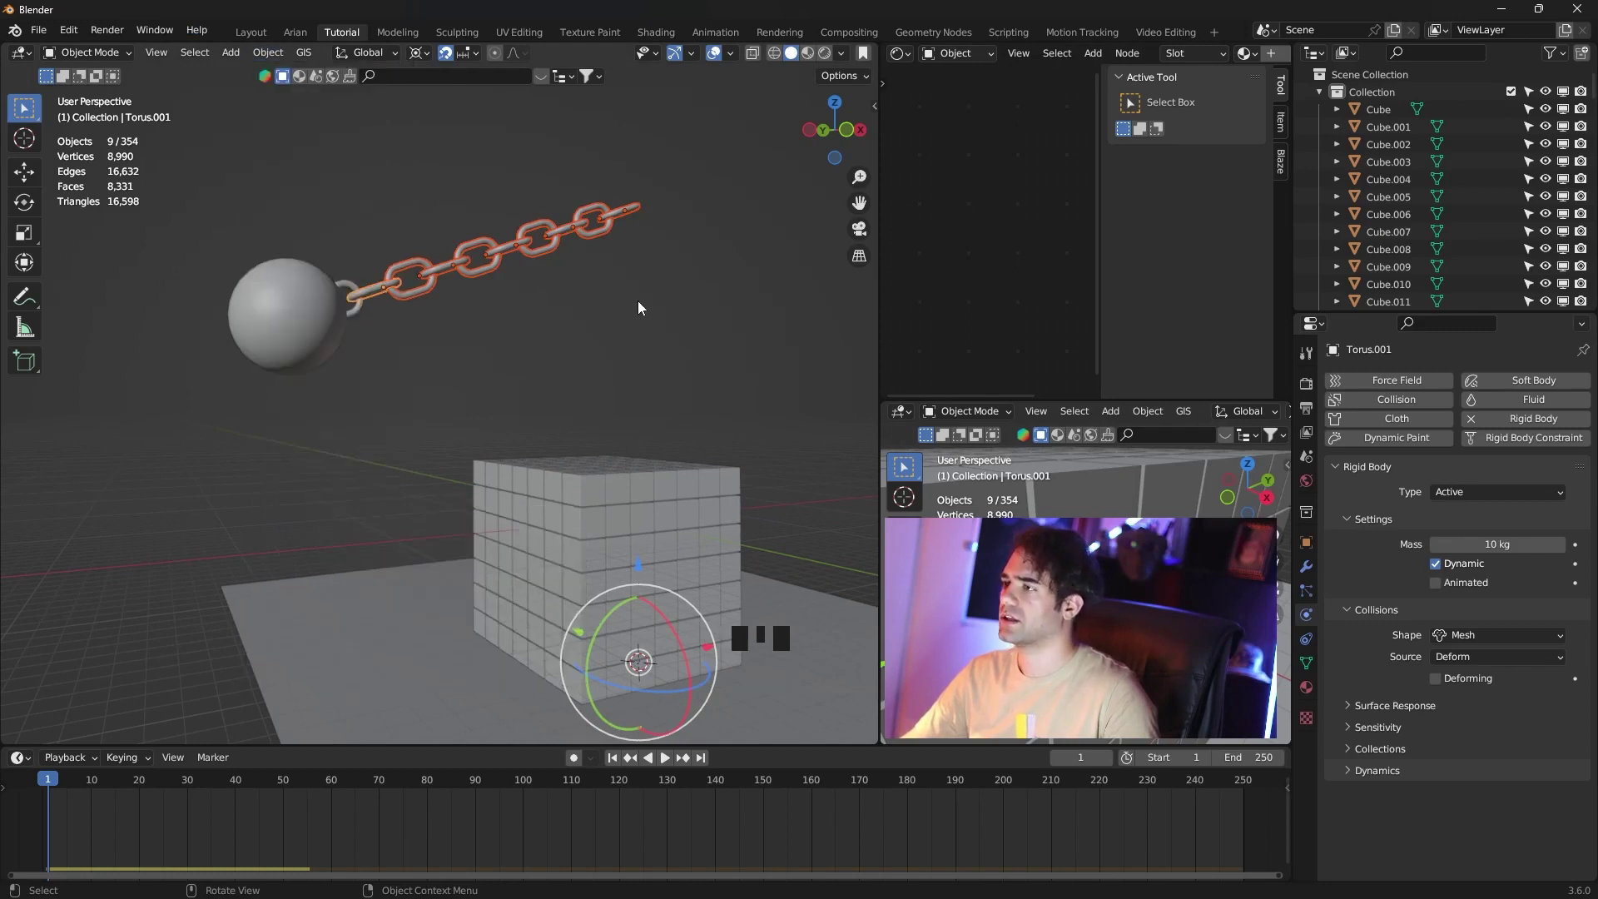
left_click(643, 308)
left_click(640, 212)
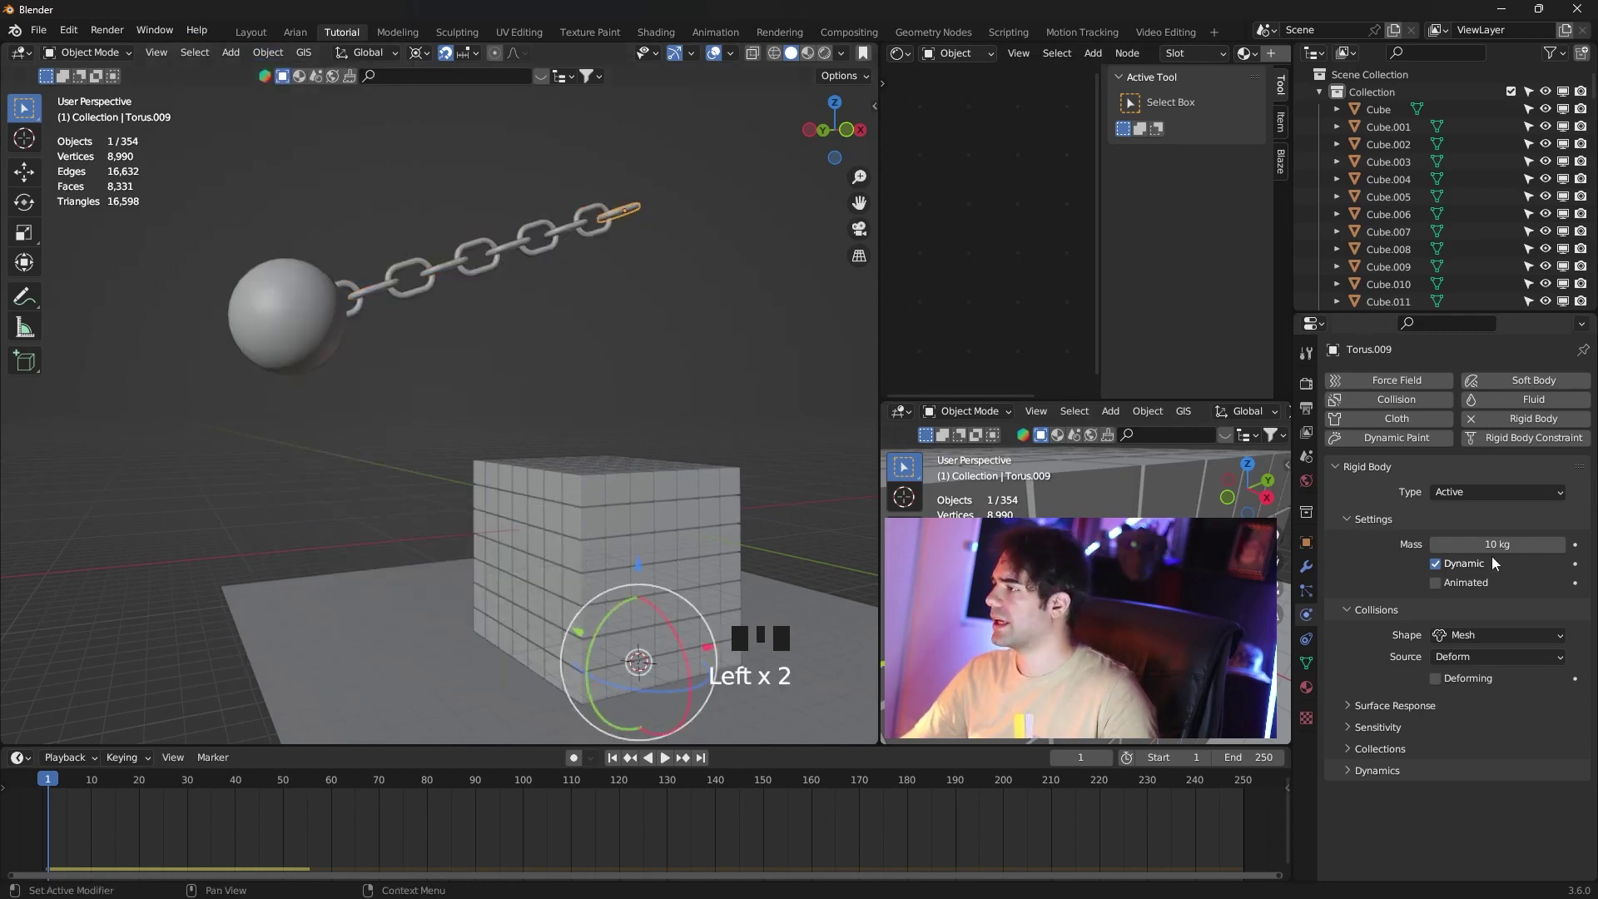
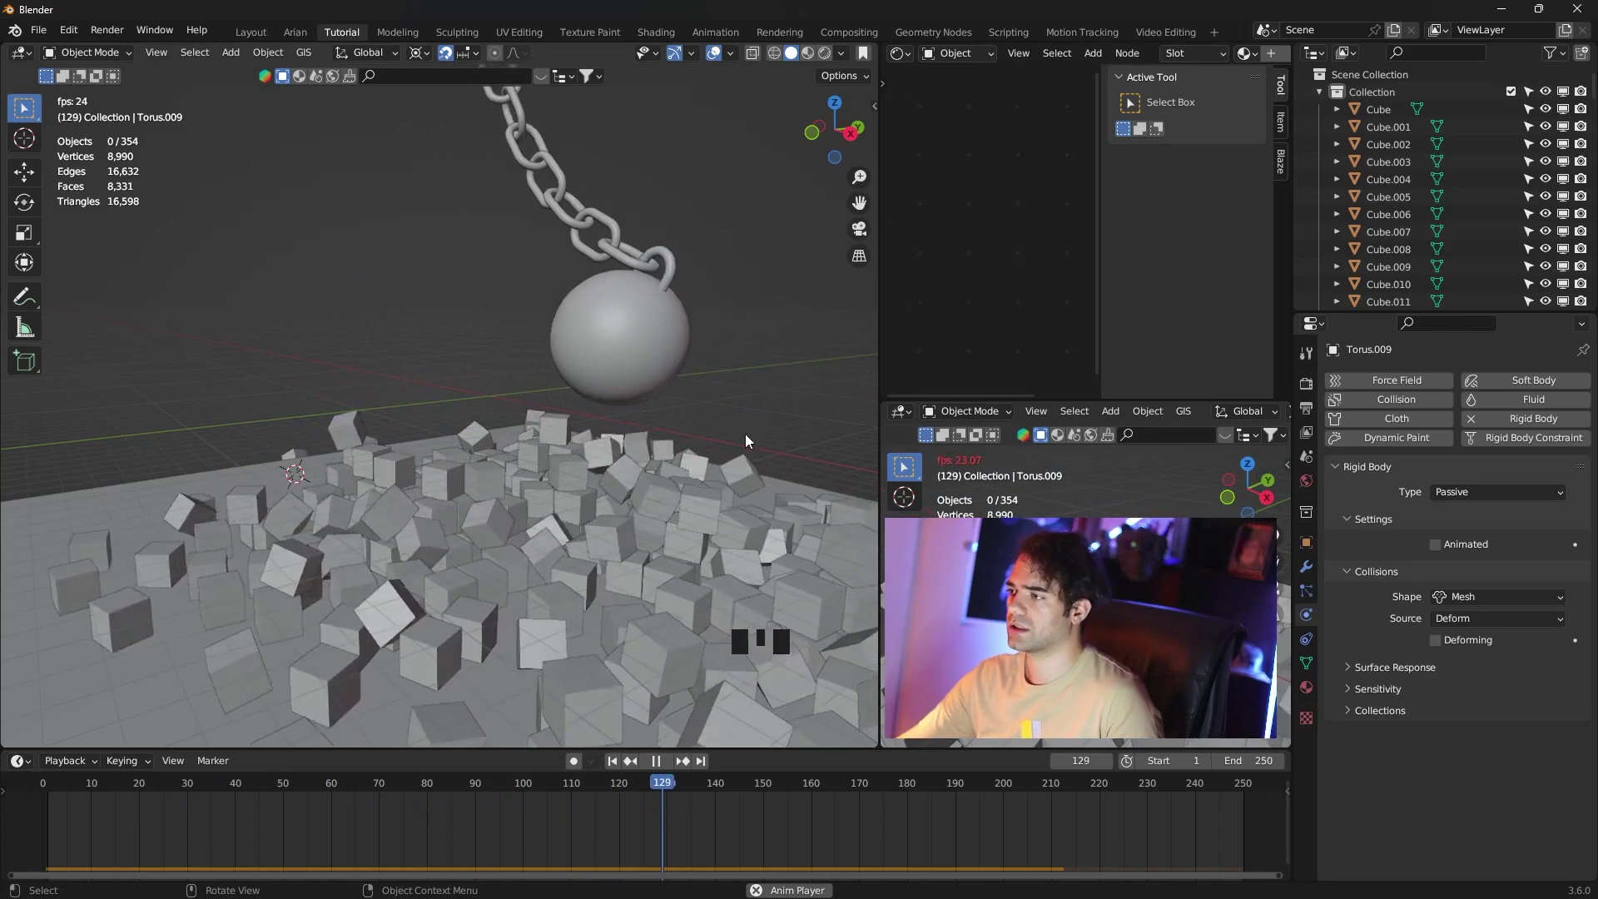
Frame the cube wall in the viewport and bring up the shading pie menu.
scroll("down", 3)
middle_click(520, 301)
key("z")
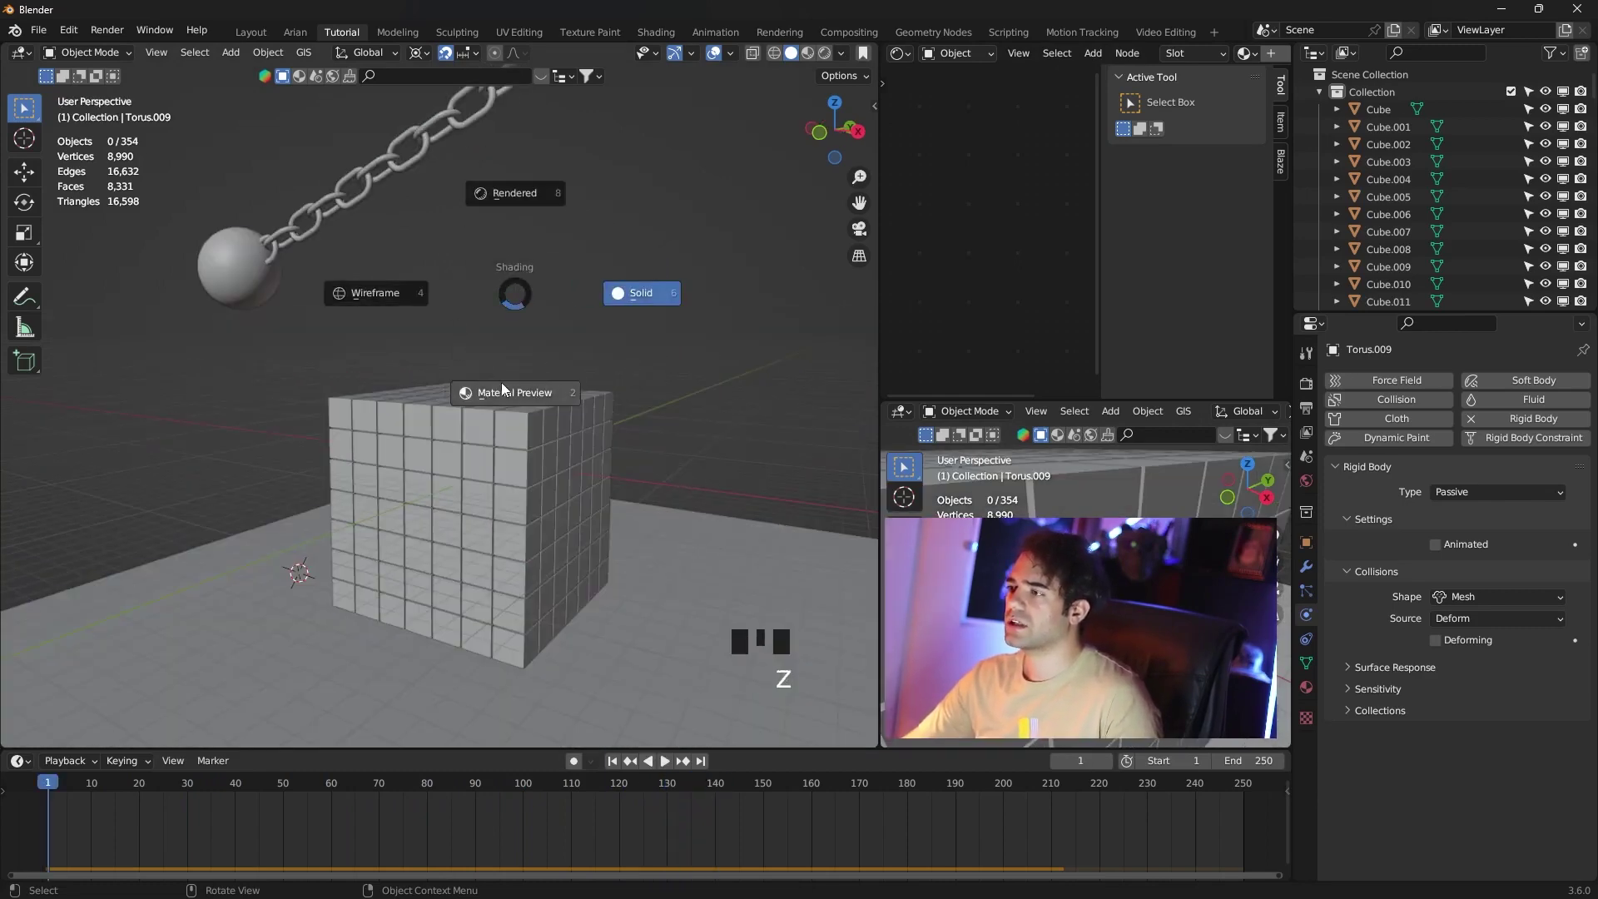
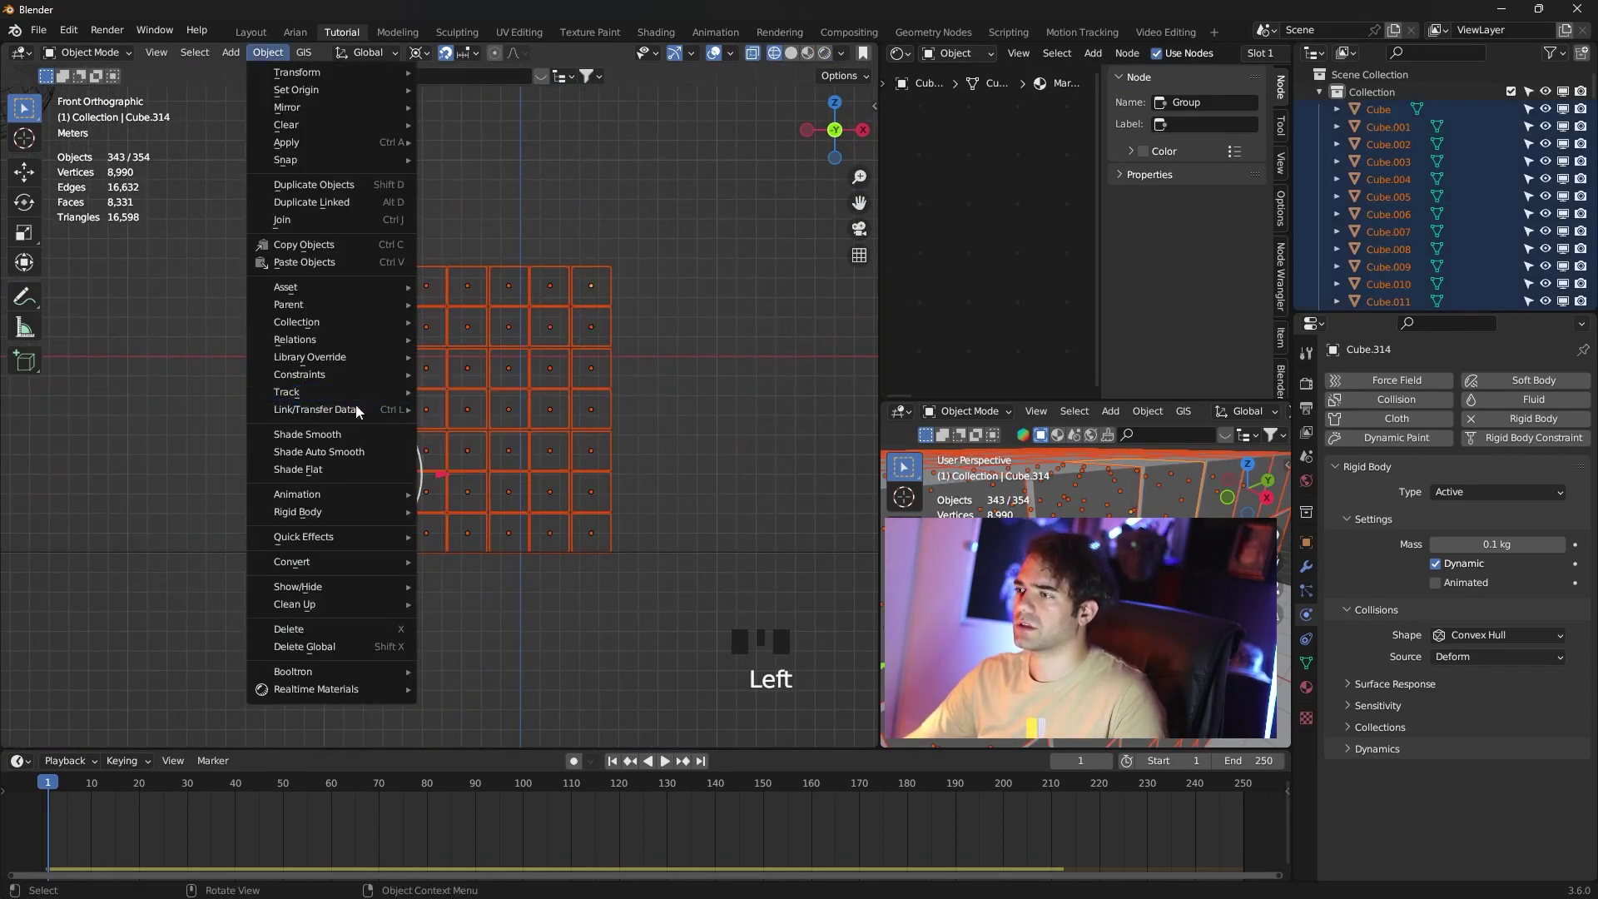
Link the stone material to all selected wall cubes and inspect the wall.
left_click_drag(531, 450, 641, 476)
key("z")
left_click(675, 341)
left_click_drag(678, 365, 644, 388)
scroll("down", 3)
left_click_drag(645, 417, 504, 289)
Switch the viewport to Rendered preview and select the floor plane.
key("z")
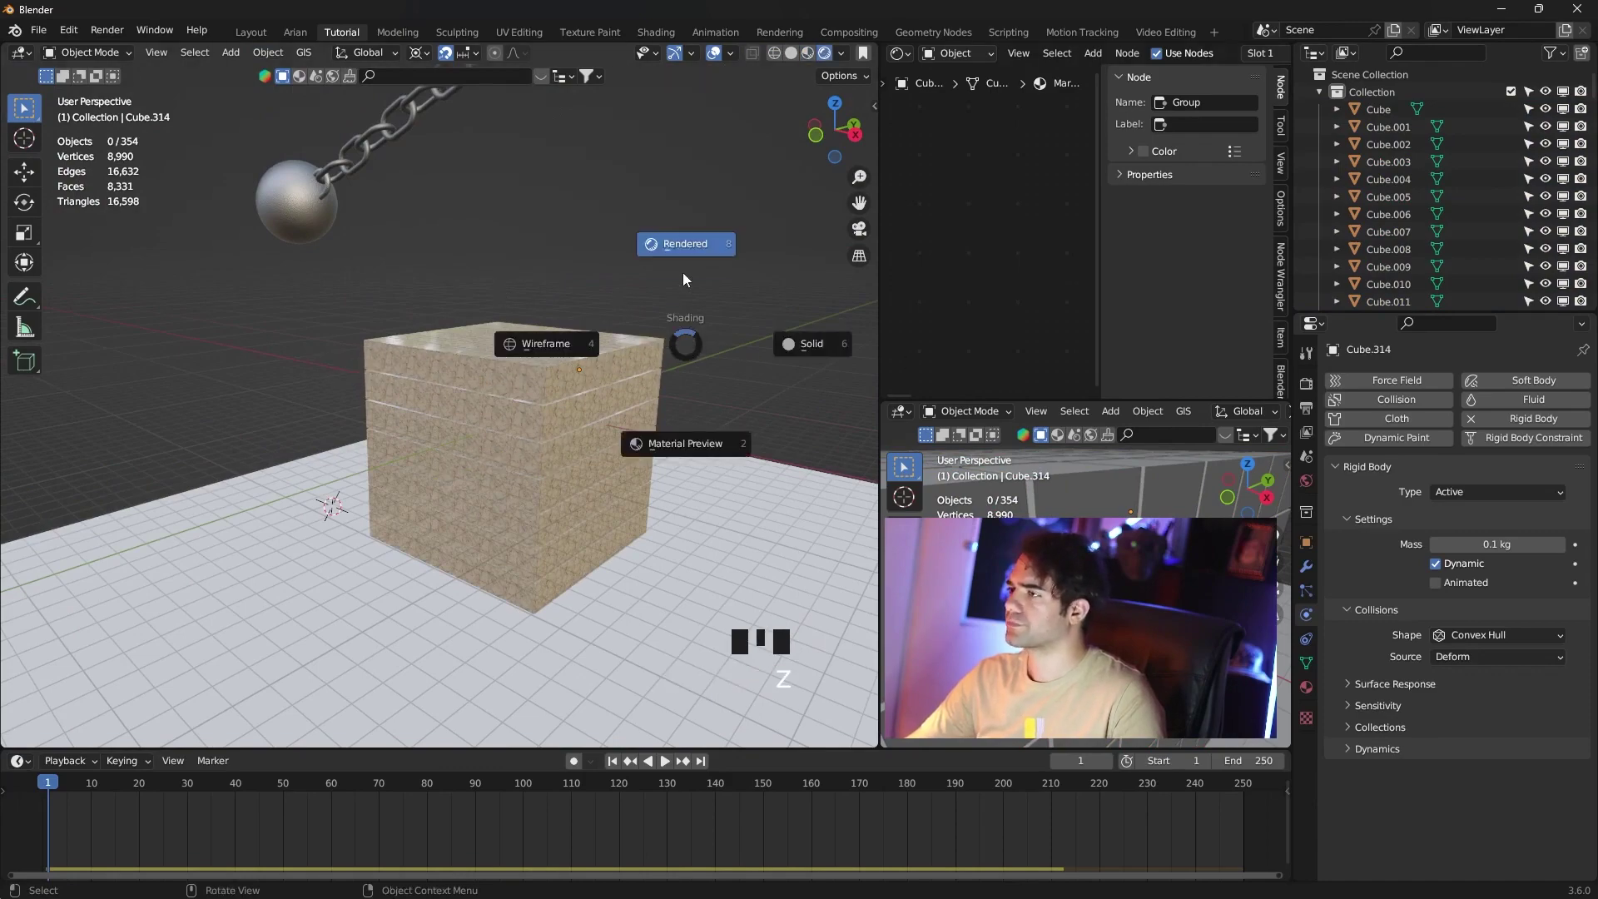
key("z")
left_click_drag(1465, 442, 713, 599)
left_click_drag(688, 542, 1474, 467)
left_click_drag(1475, 466, 1509, 376)
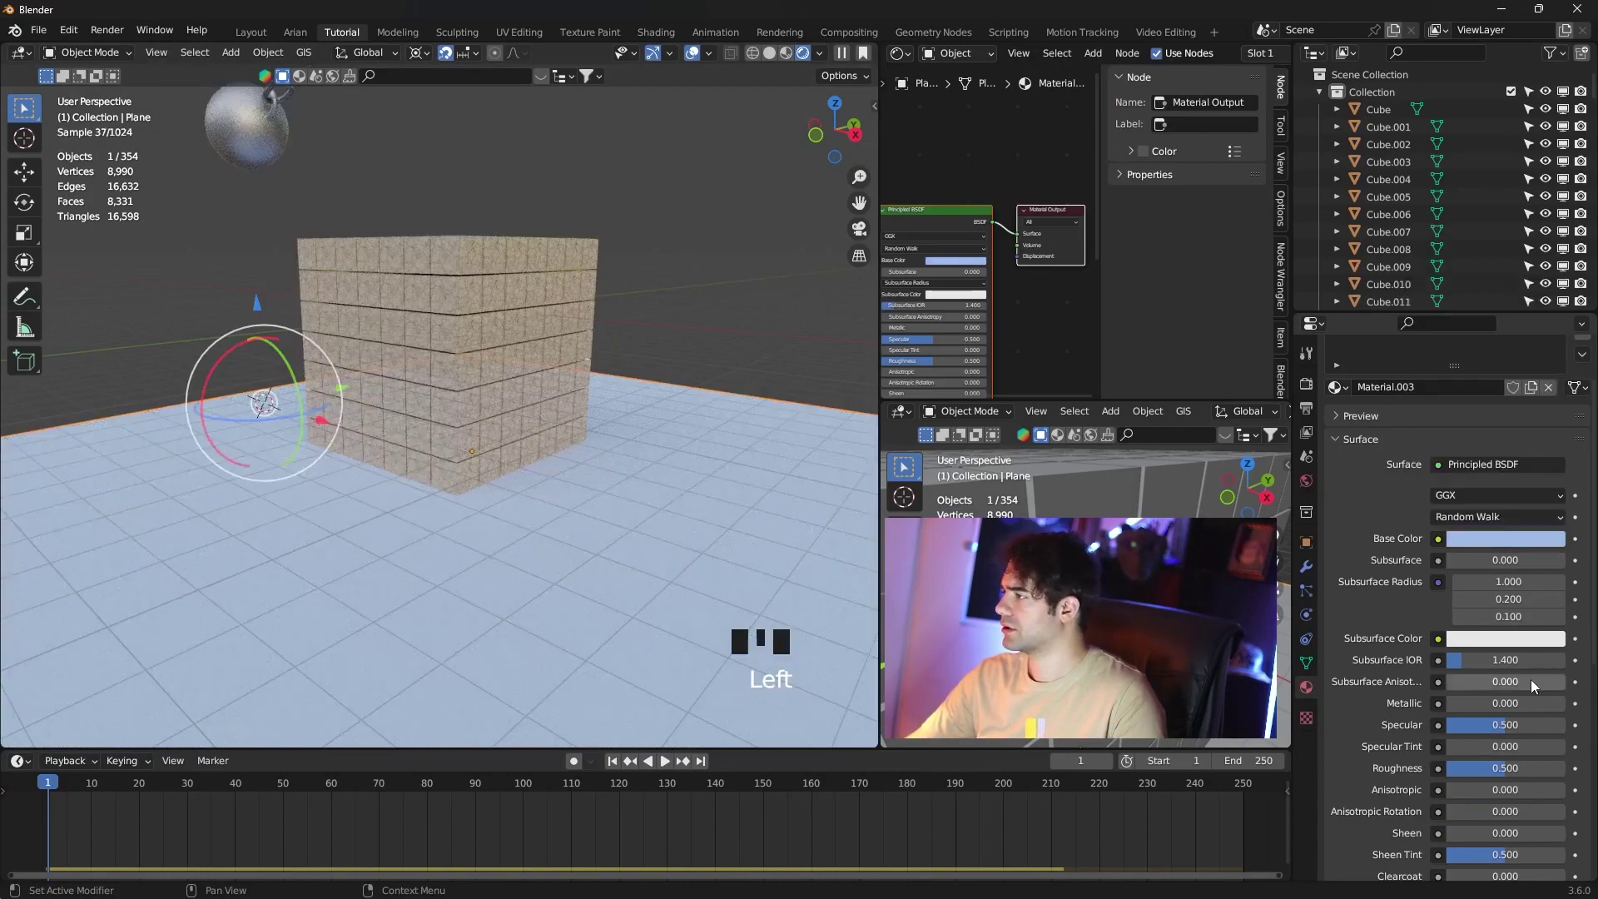
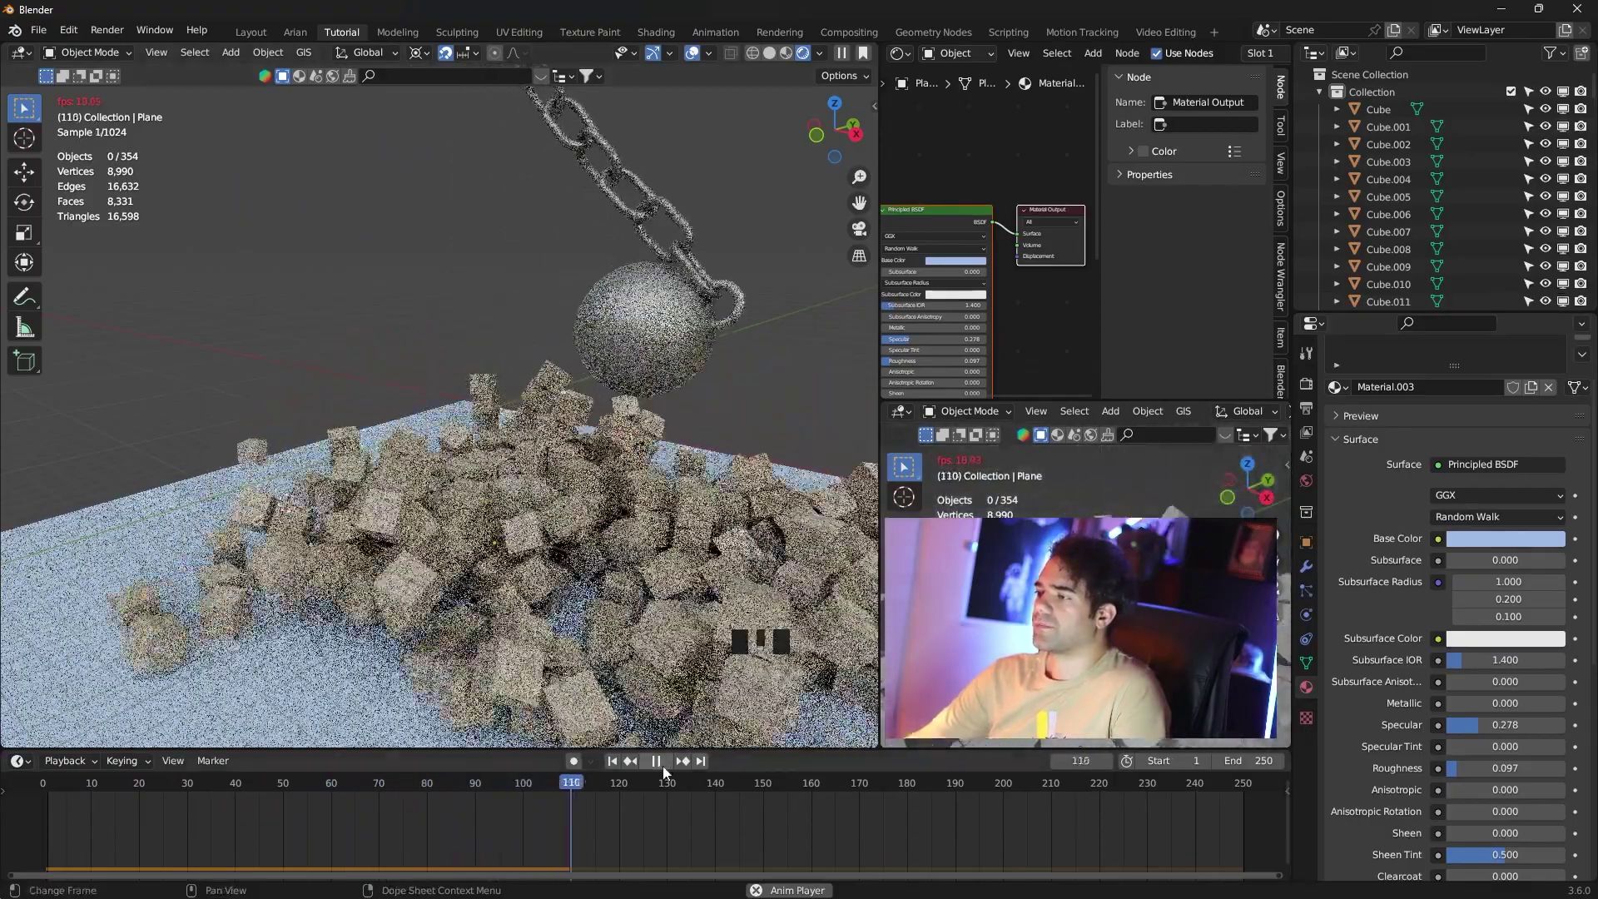
Adjust the timeline playback controls for the animation.
left_click(667, 772)
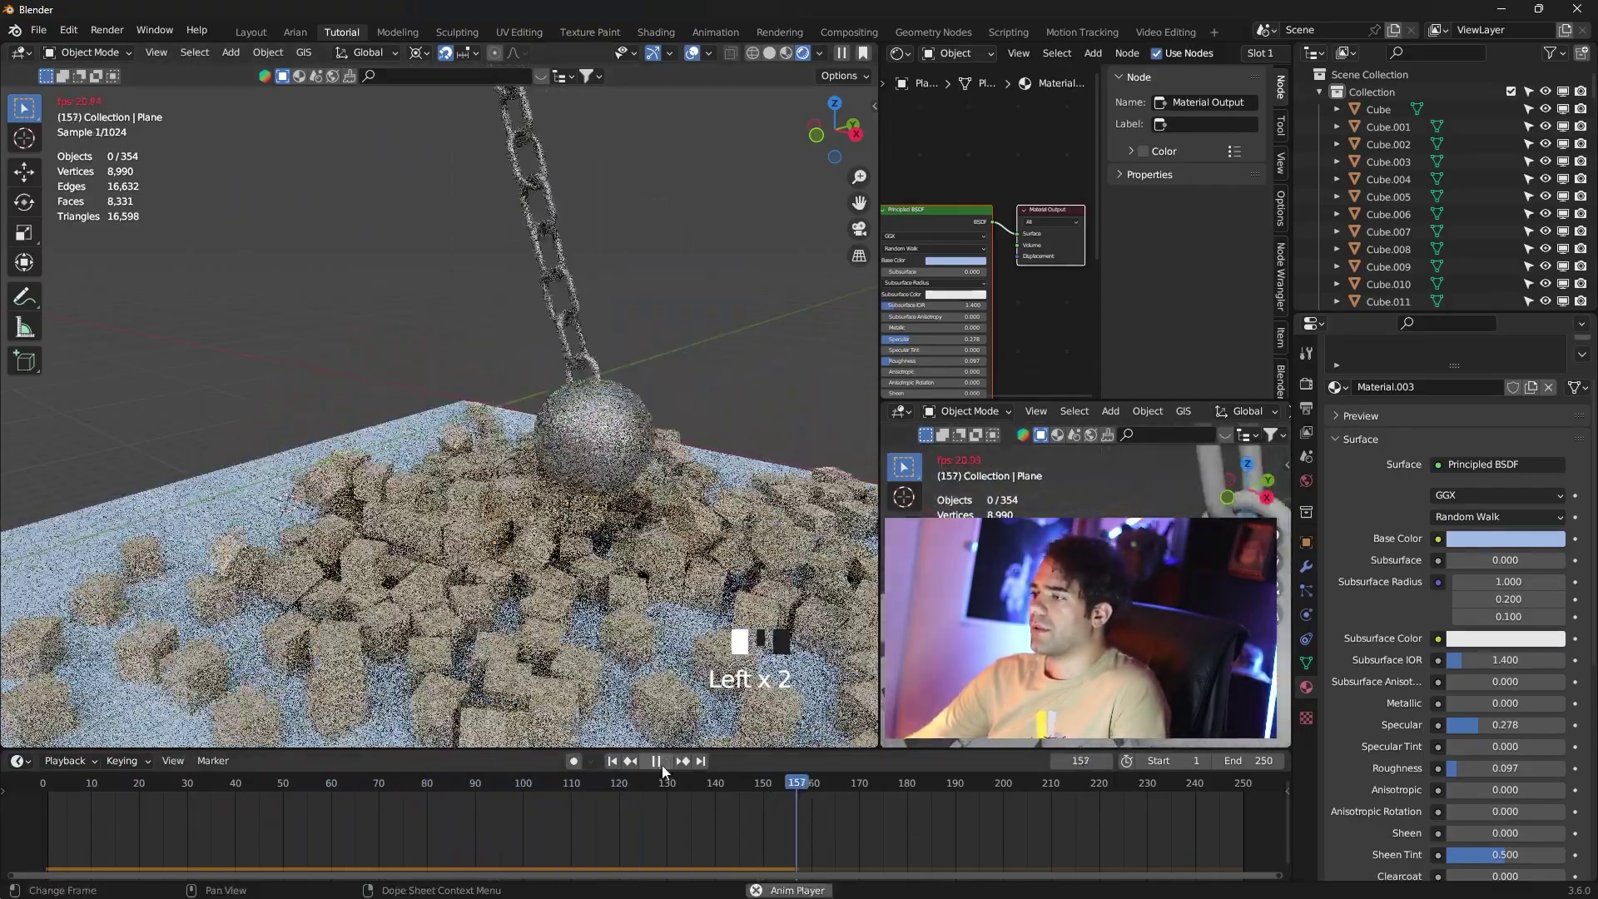
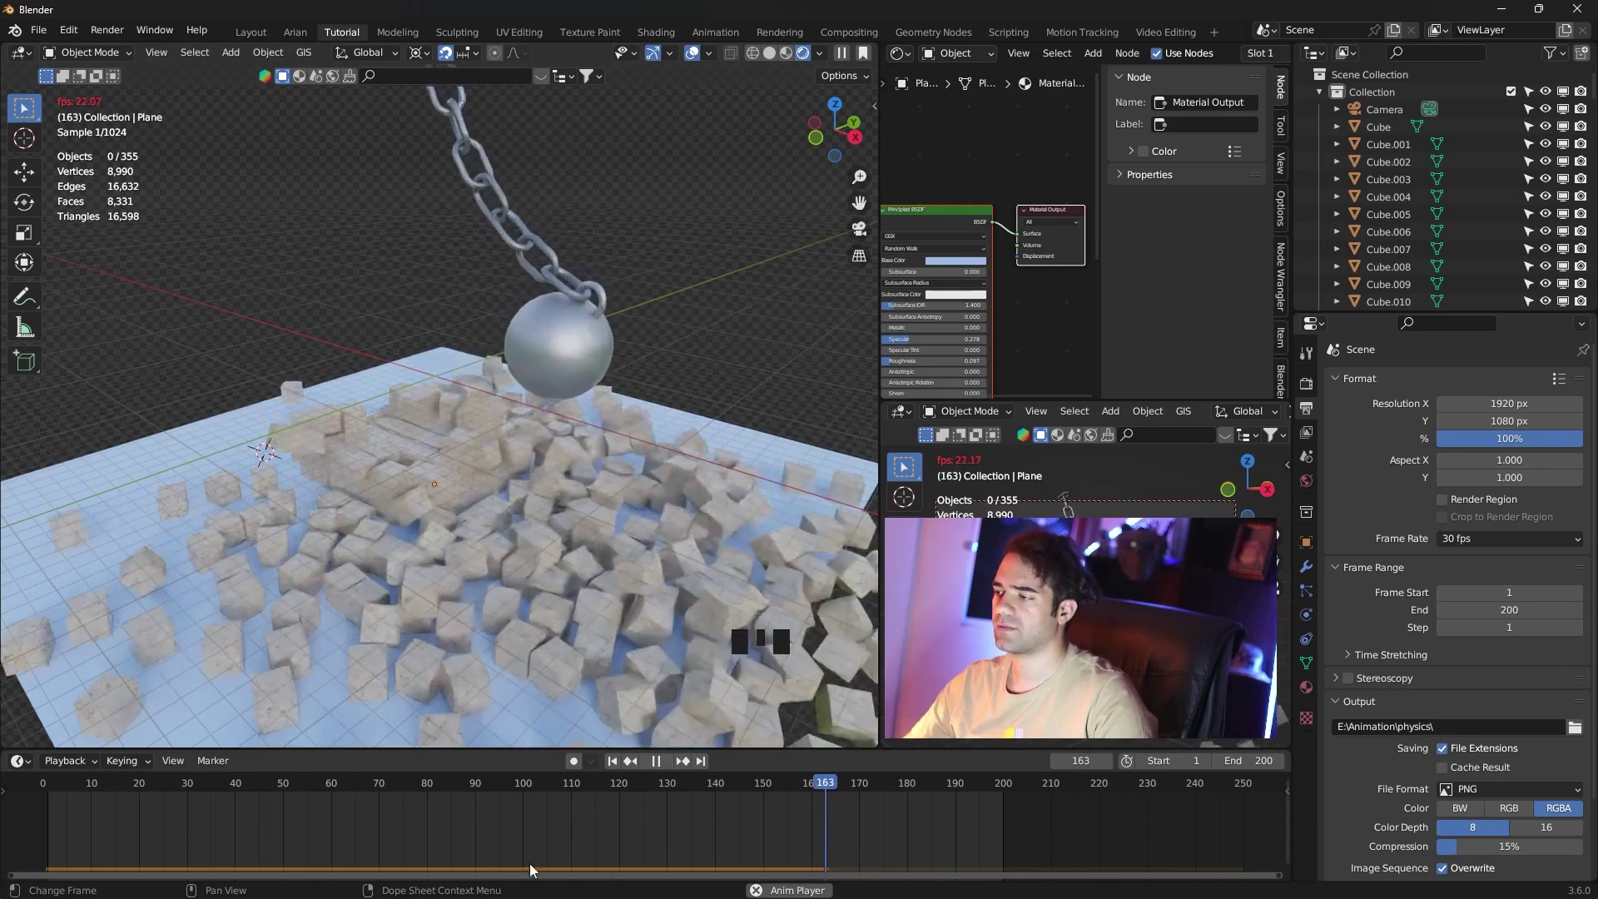
Stop playback, rewind to frame 1 and show the scene in wireframe.
key("space")
left_click(1004, 795)
scroll("down", 3)
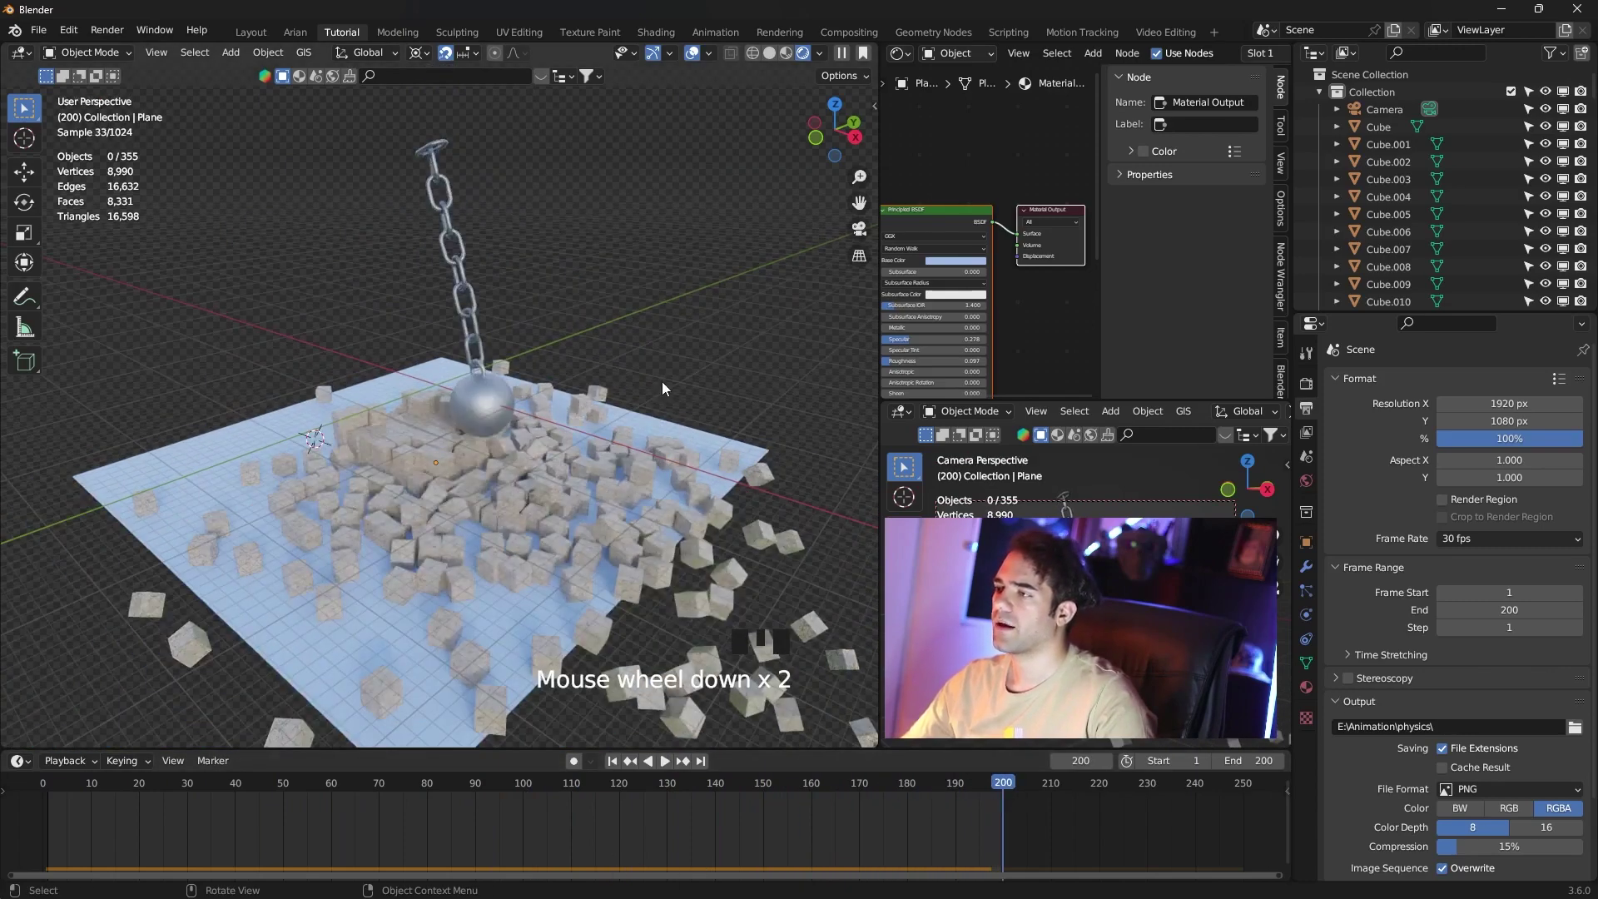
left_click(575, 371)
left_click_drag(623, 766, 551, 361)
key("z")
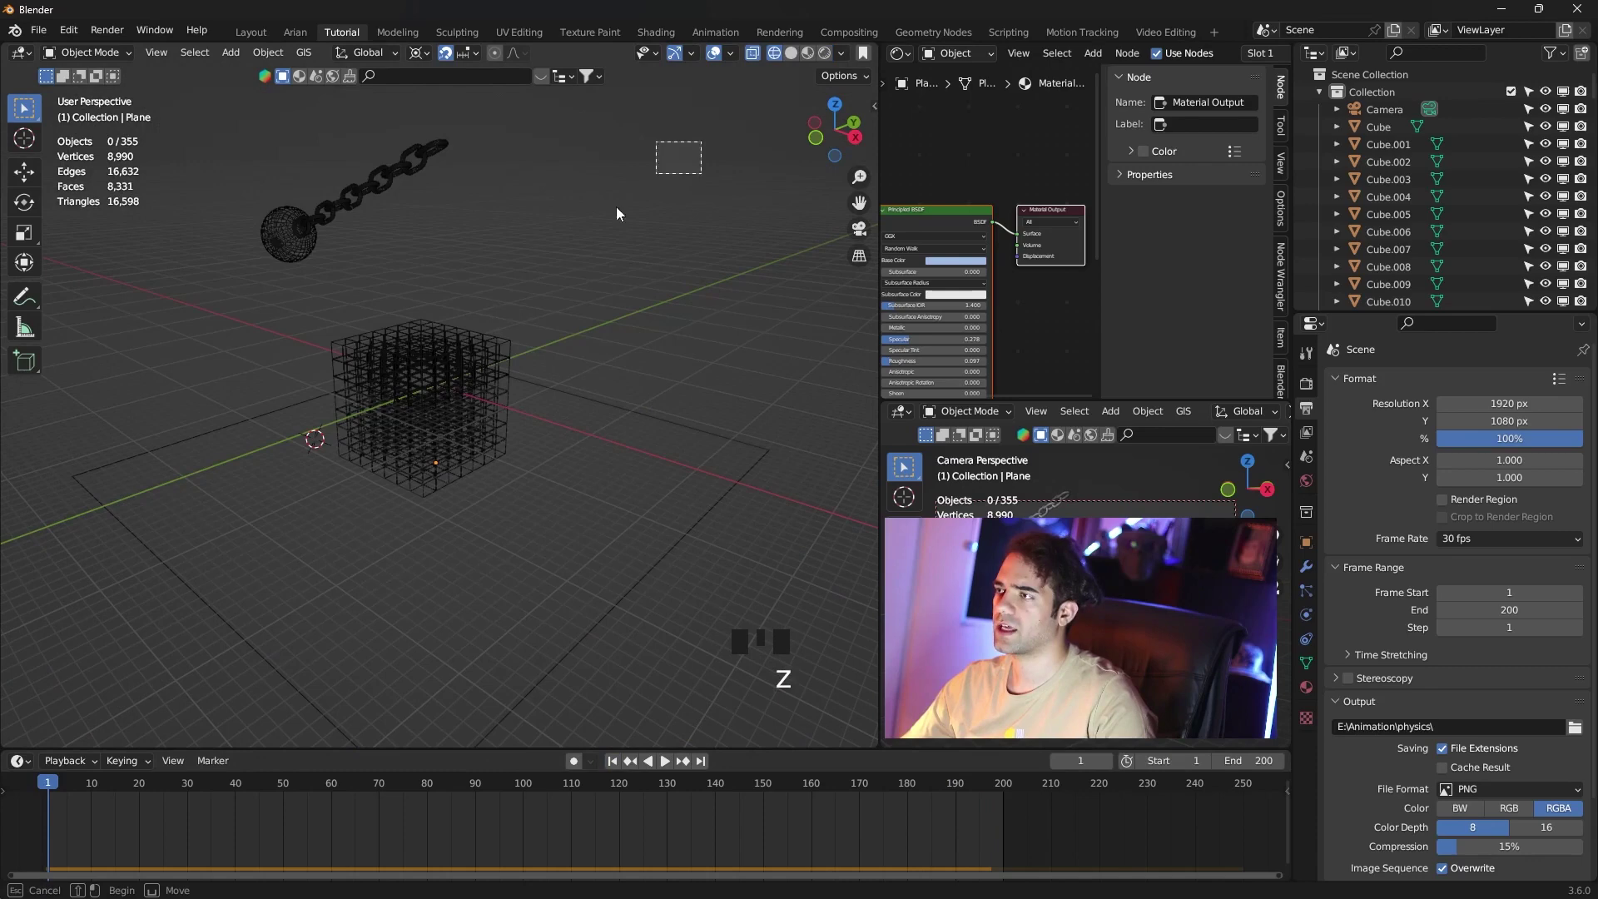
Confirm Bake to Keyframes with Start 1, End 200, Step 1.
left_click(157, 642)
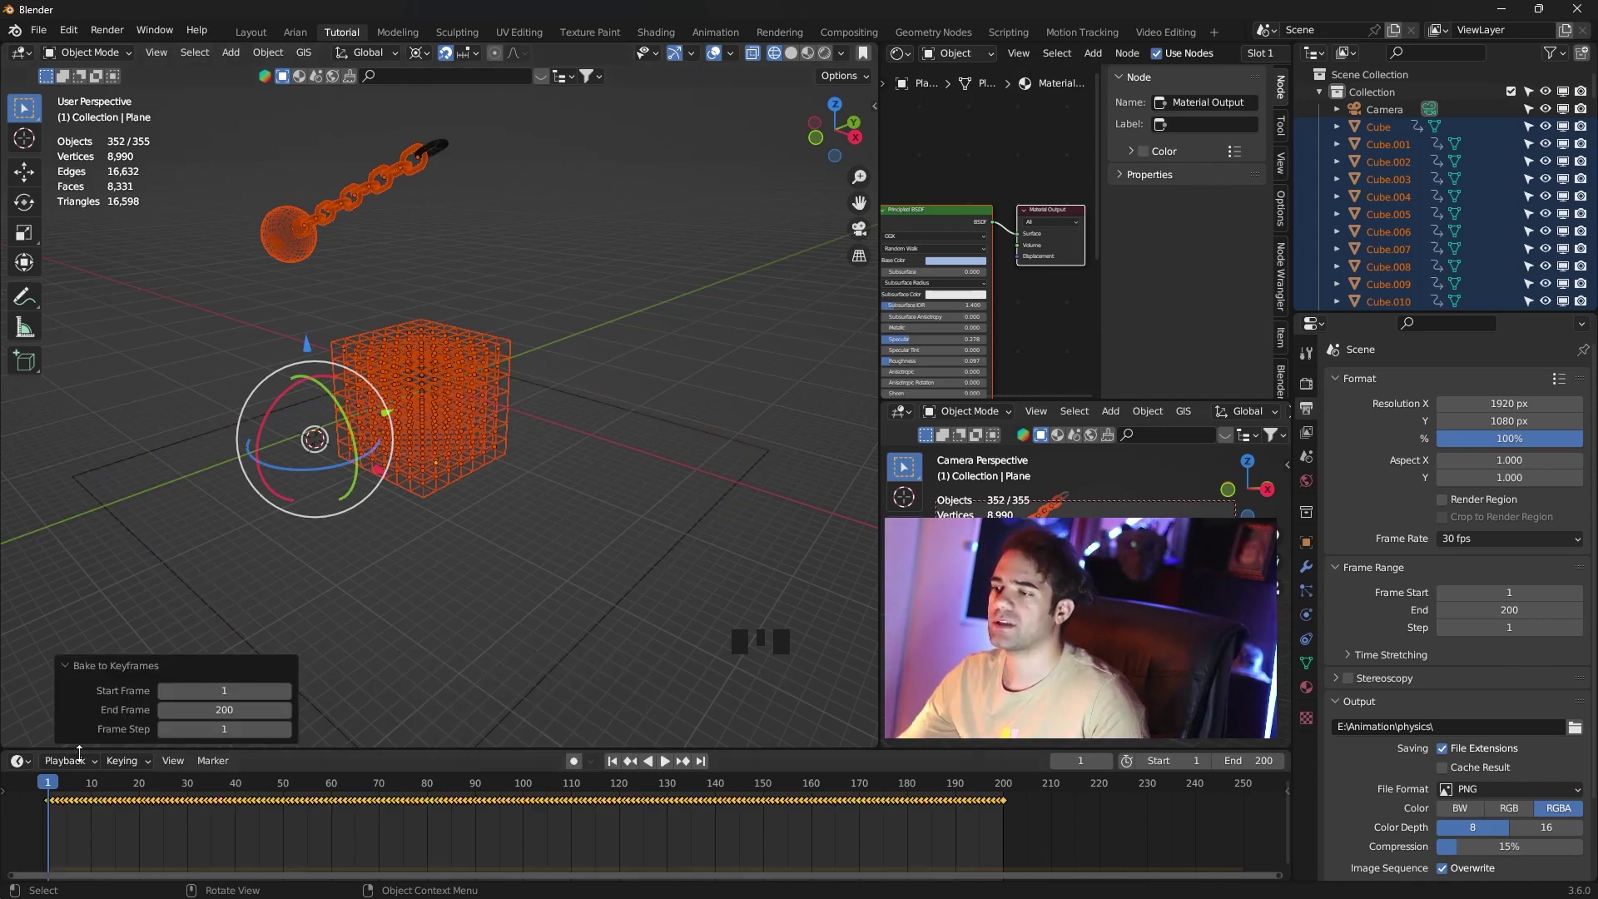
Switch to Rendered preview and scrub back to the start of the timeline.
key("z")
left_click(659, 310)
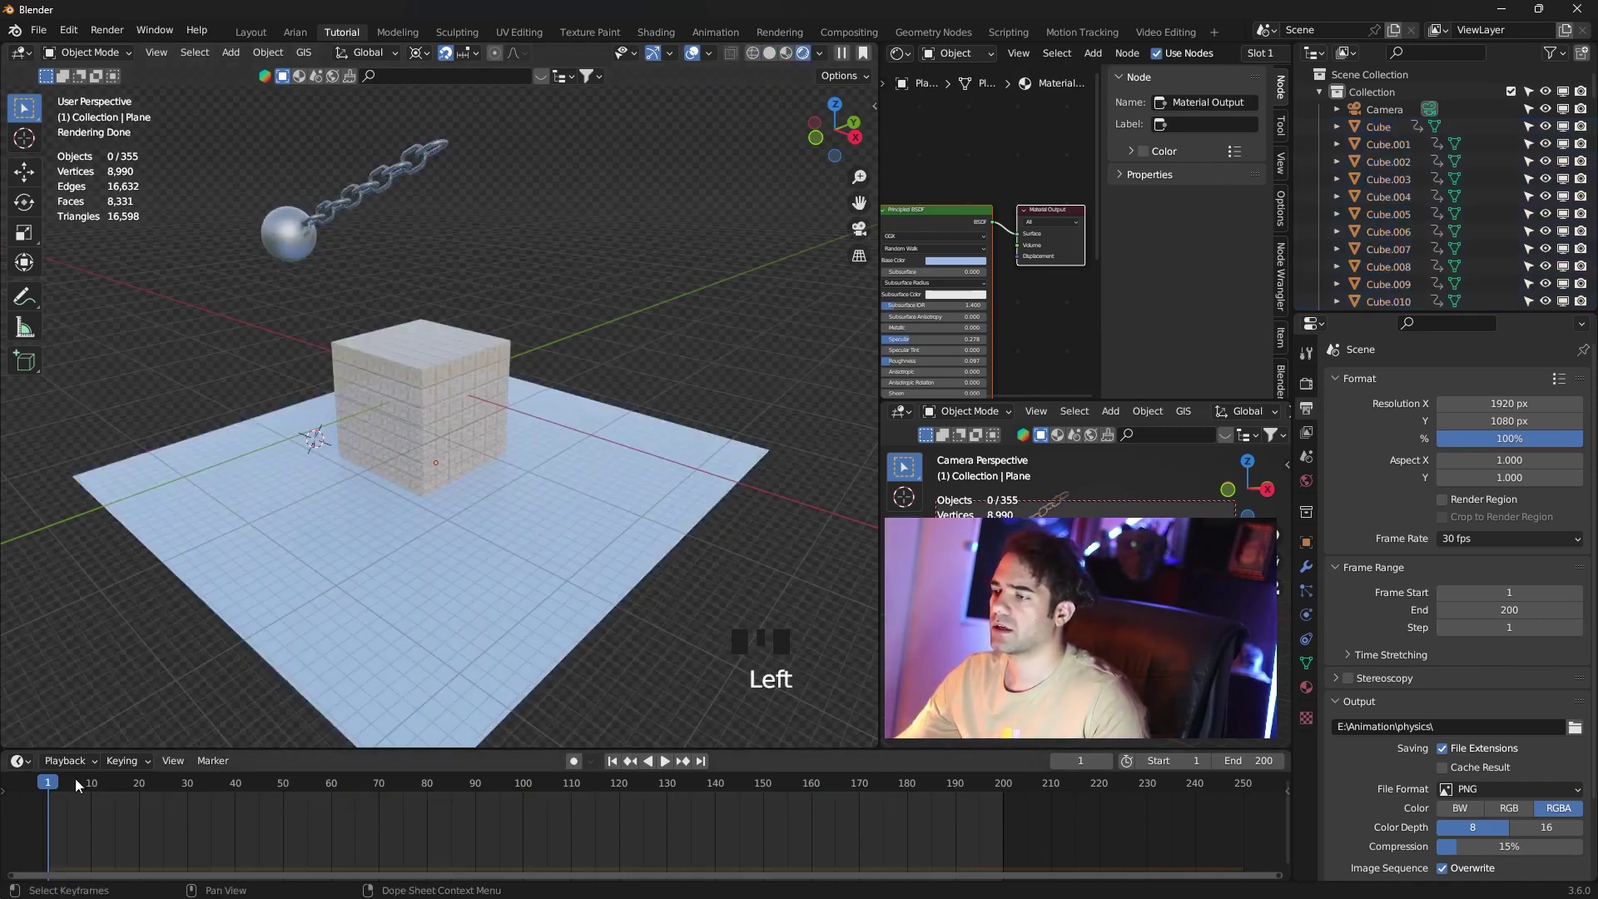
left_click_drag(79, 792, 598, 765)
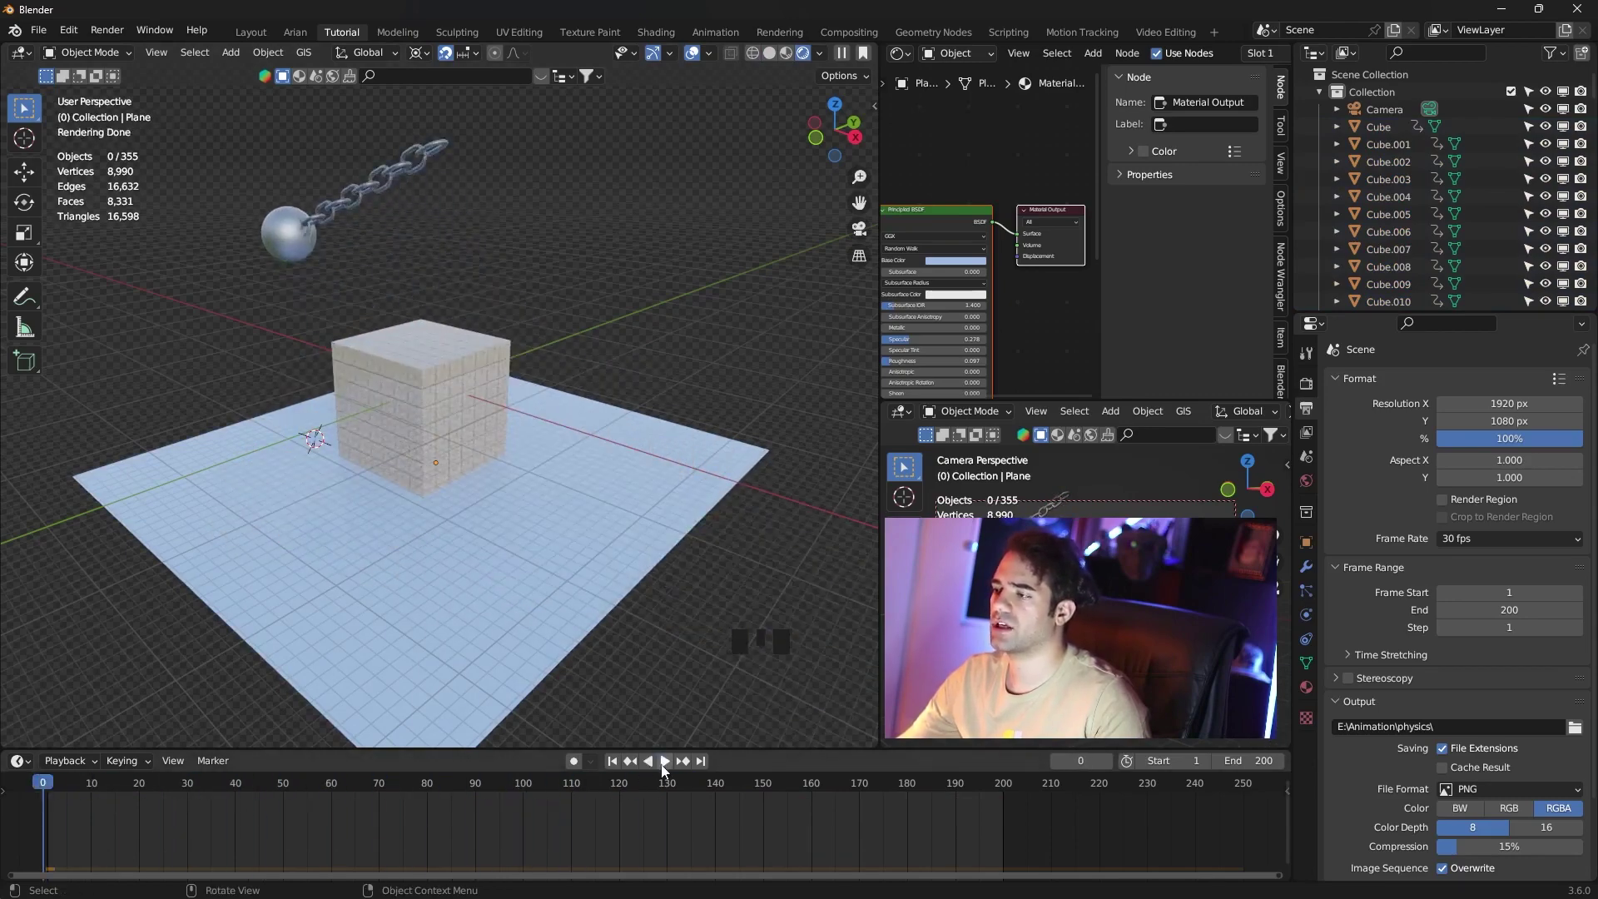
Play the baked animation and orbit around the collapsing wall.
left_click_drag(666, 769, 650, 484)
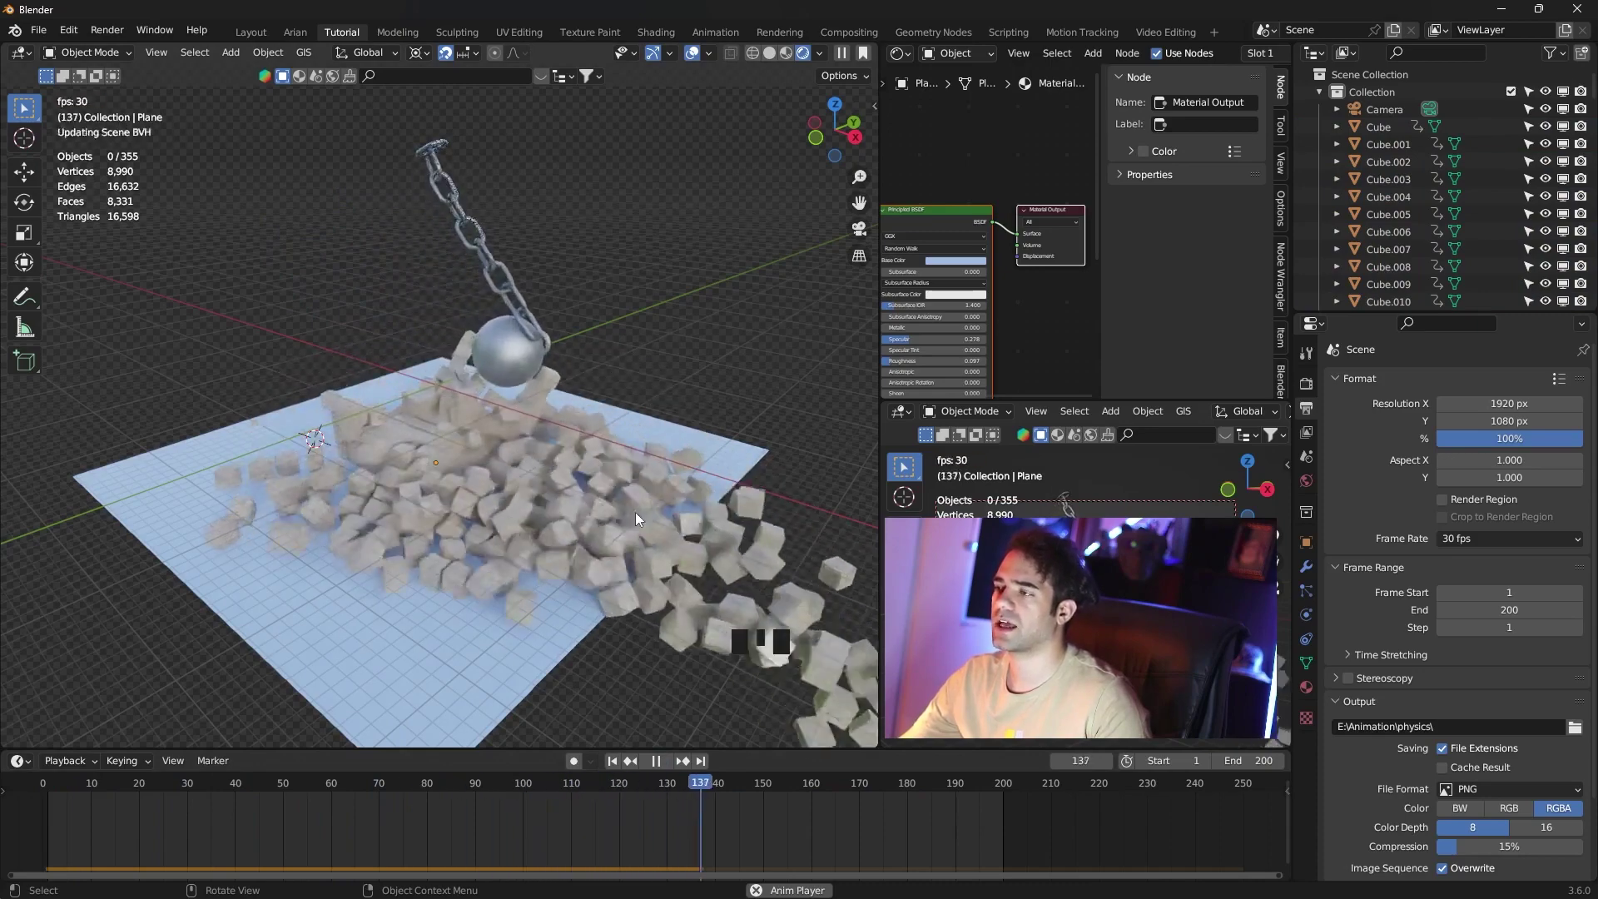
scroll("up", 3)
left_click_drag(591, 473, 734, 433)
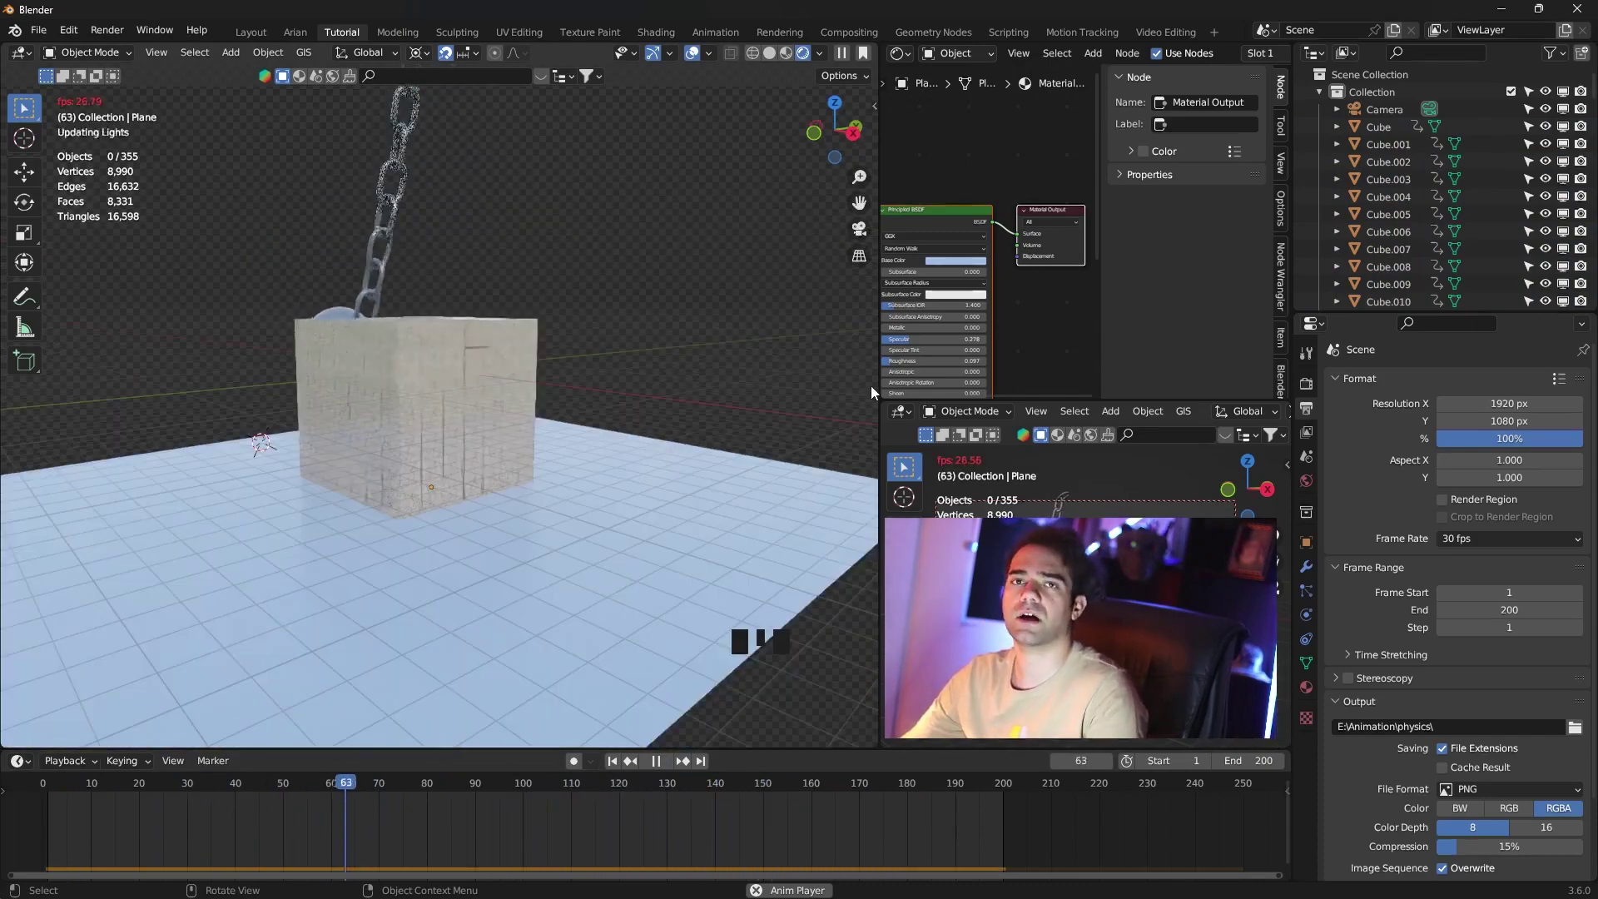